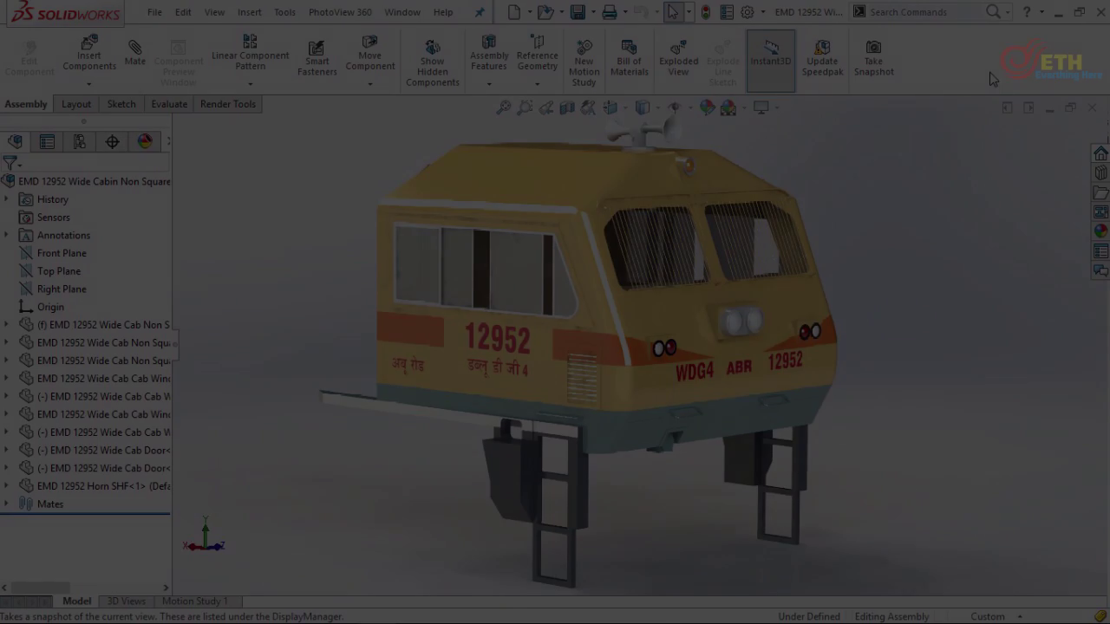
- Activate the WDG4 Body part and view the base slab square-on
click(368, 226)
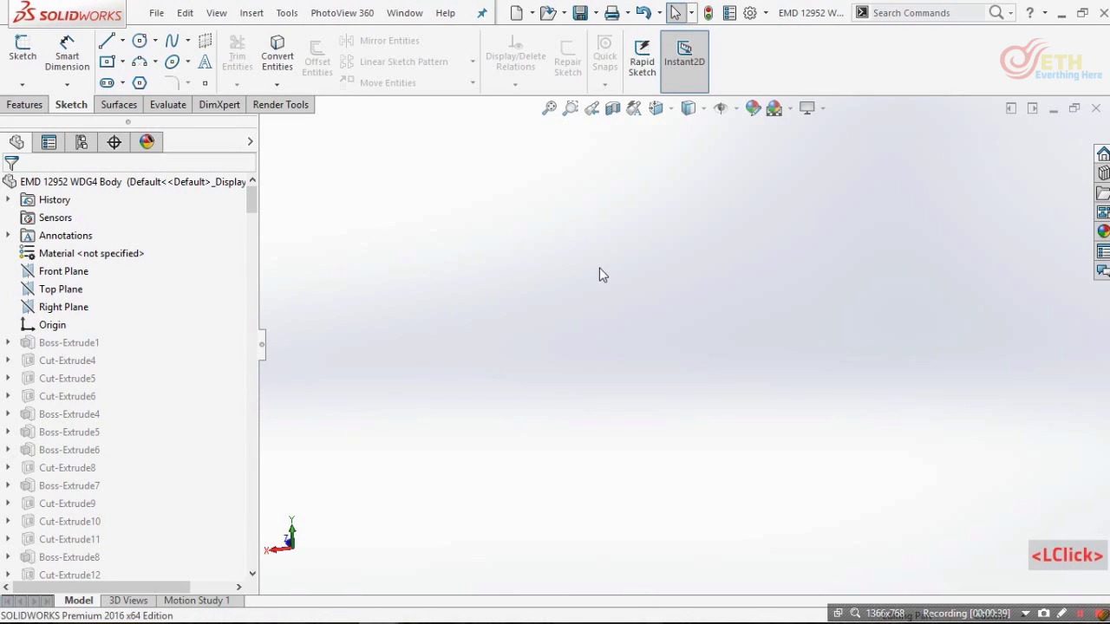
key(ctrl+8)
click(640, 245)
key(ctrl+8)
- Reopen Boss-Extrude1's 21240 by 2740 rectangle as a 2740 mm blind extrude, left unconfirmed
click(433, 325)
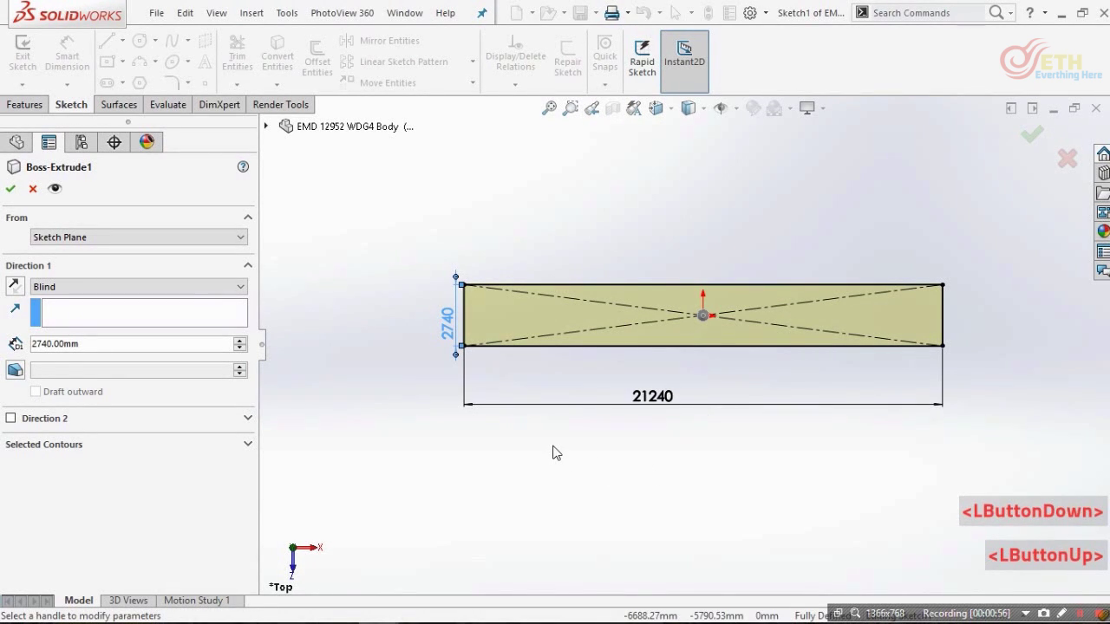
scroll(down, 3)
scroll(up, 3)
scroll(down, 3)
scroll(up, 3)
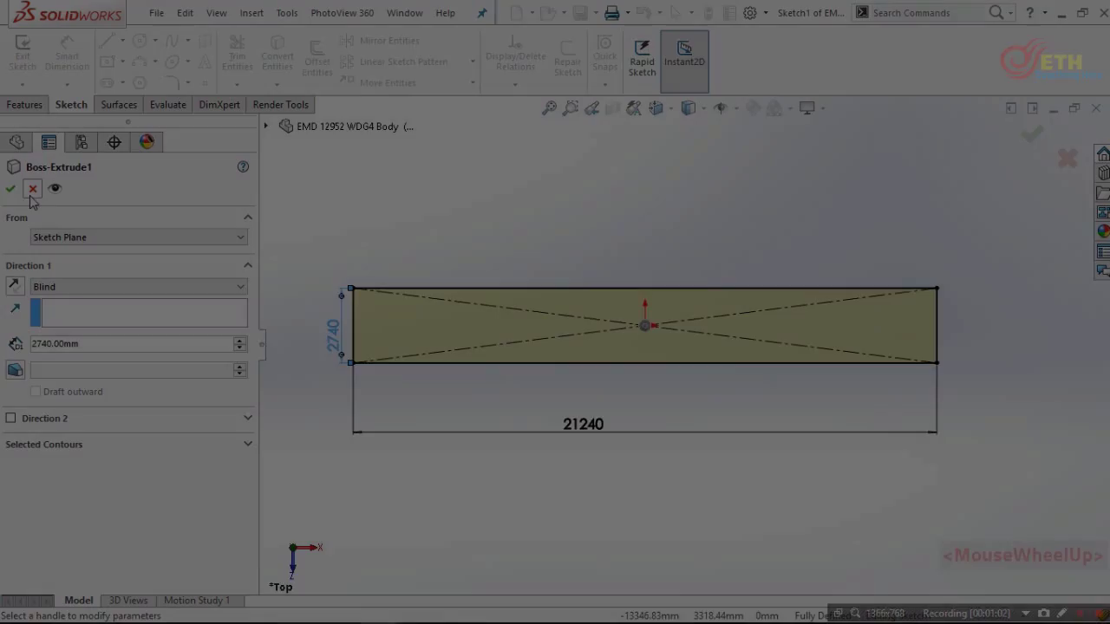
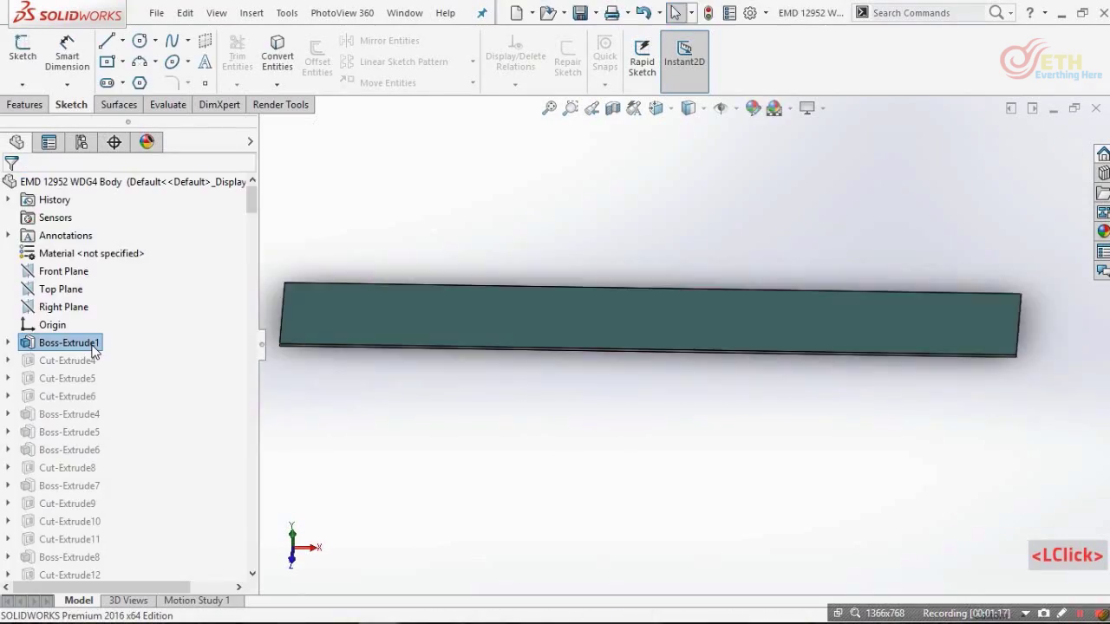
- Finish the 970 mm edge rectangle in Sketch6 and cut it 30 mm blind as Cut-Extrude4
middle_click(296, 522)
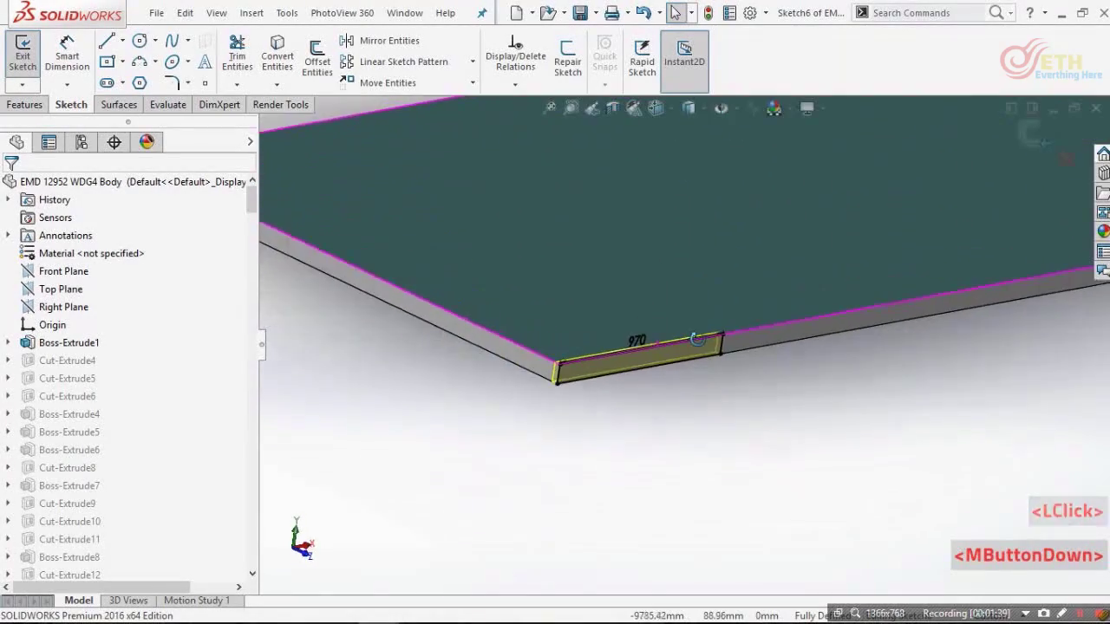
scroll(down, 3)
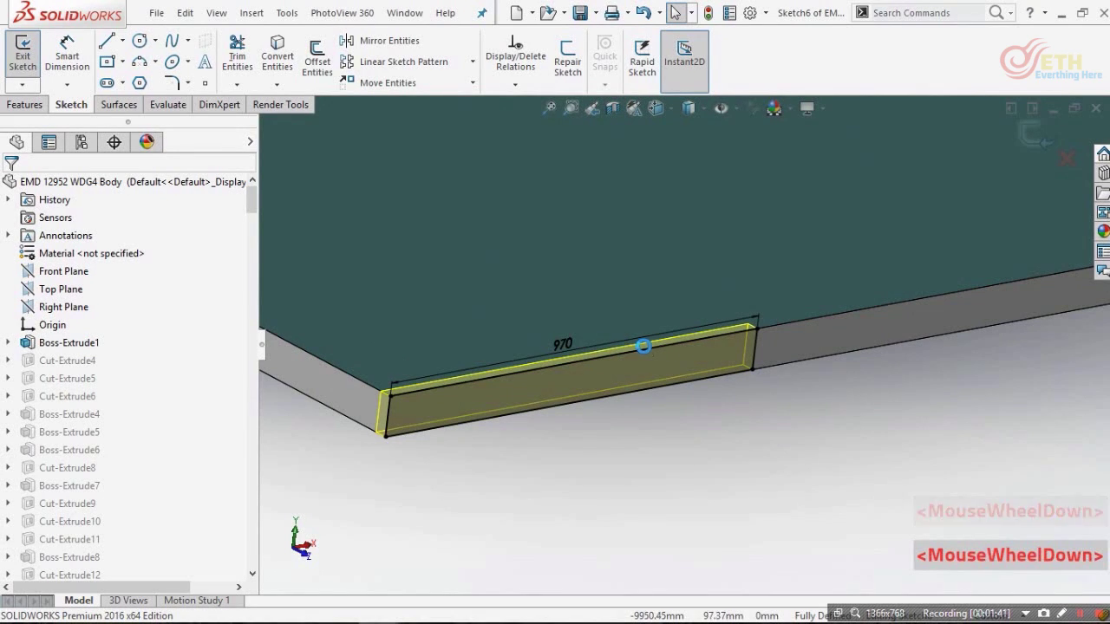
scroll(down, 3)
click(826, 351)
scroll(up, 3)
scroll(down, 3)
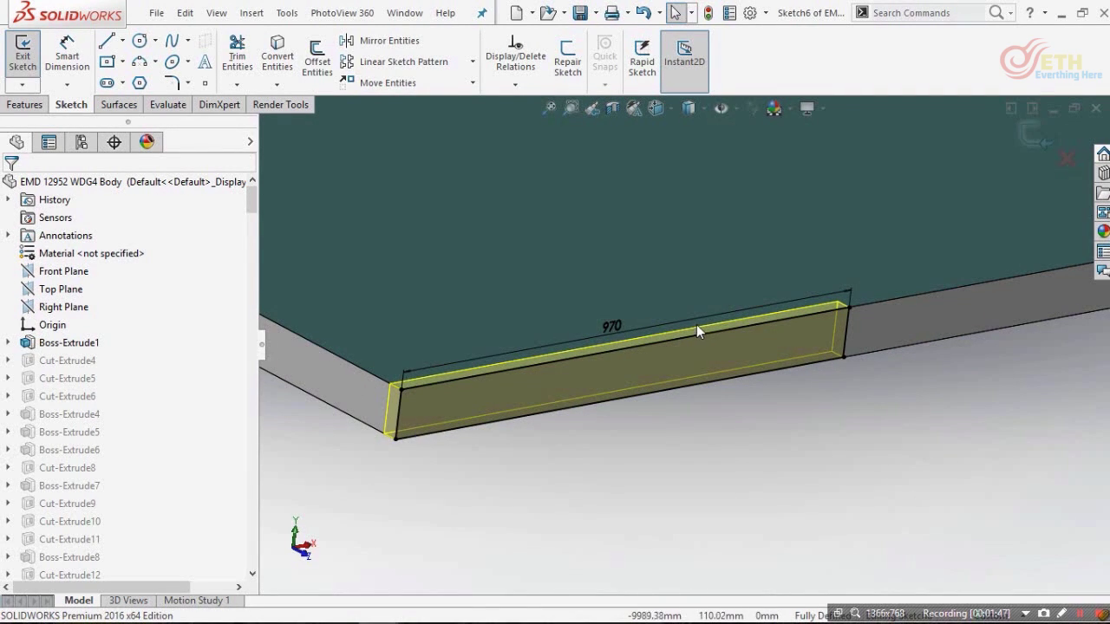
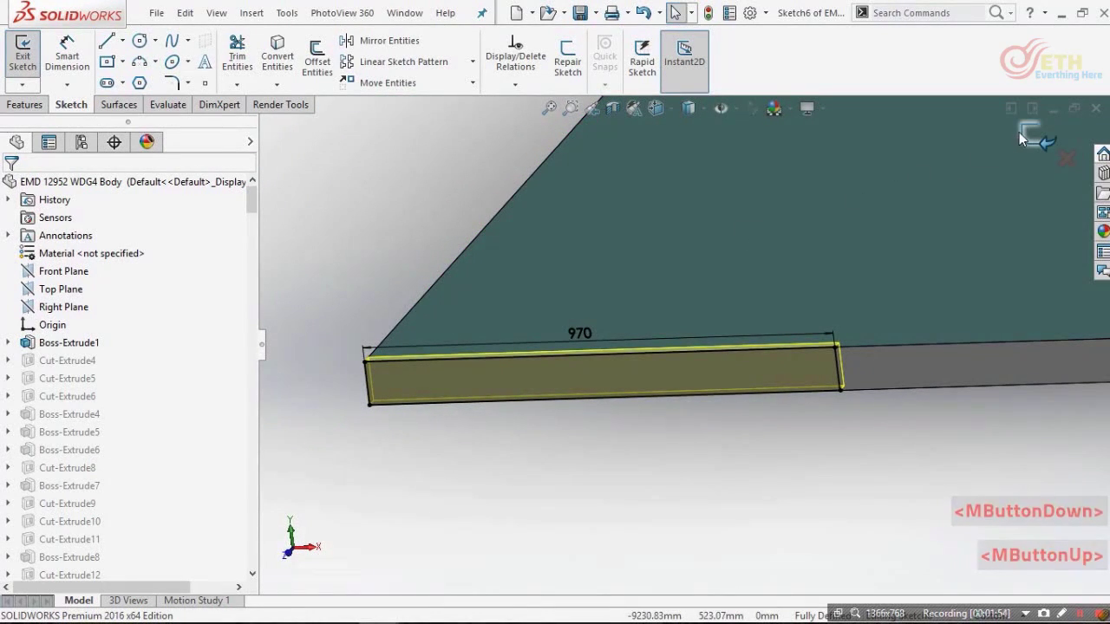
click(1011, 138)
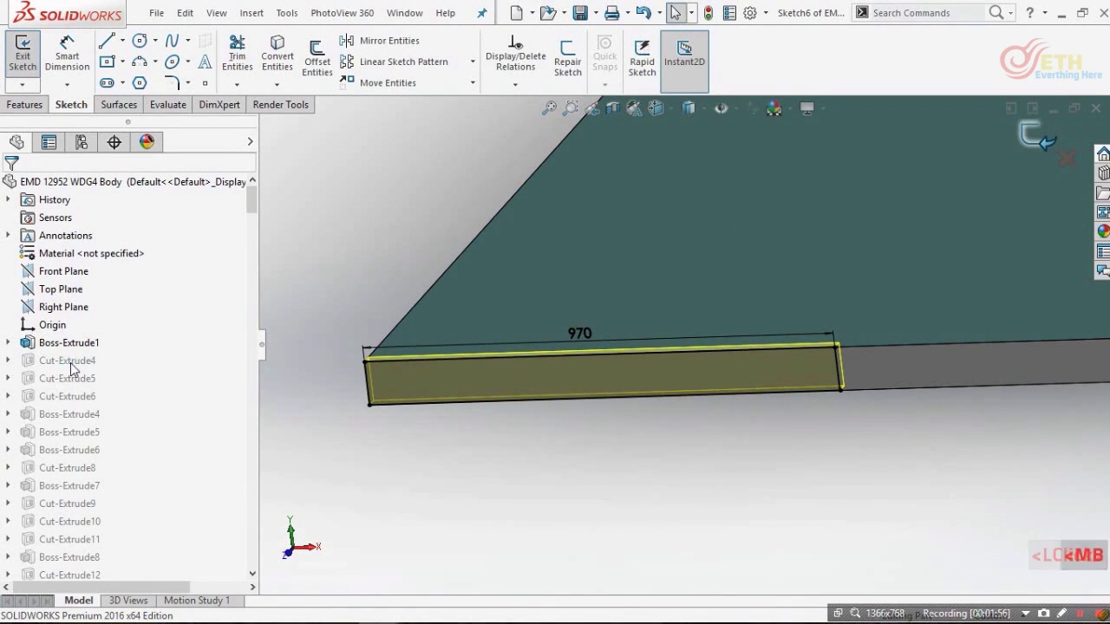
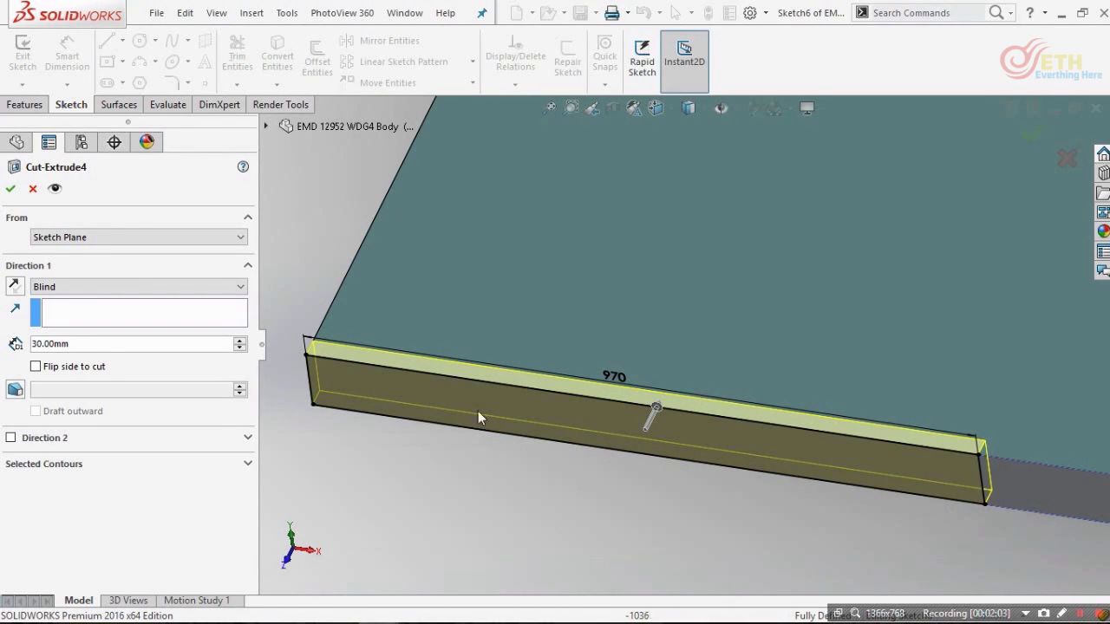
click(15, 190)
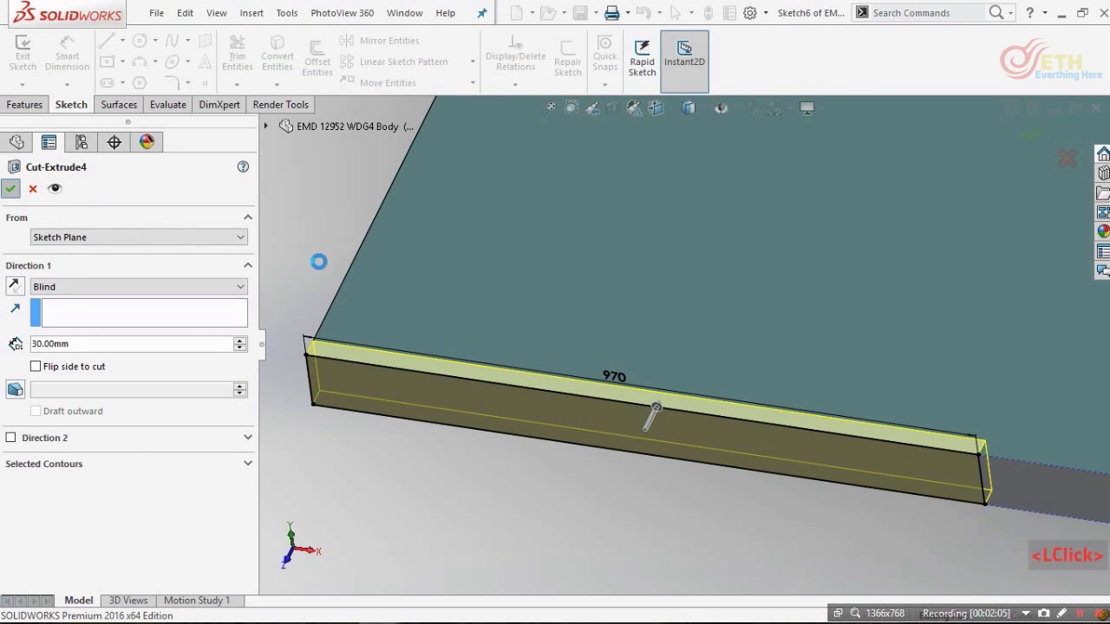
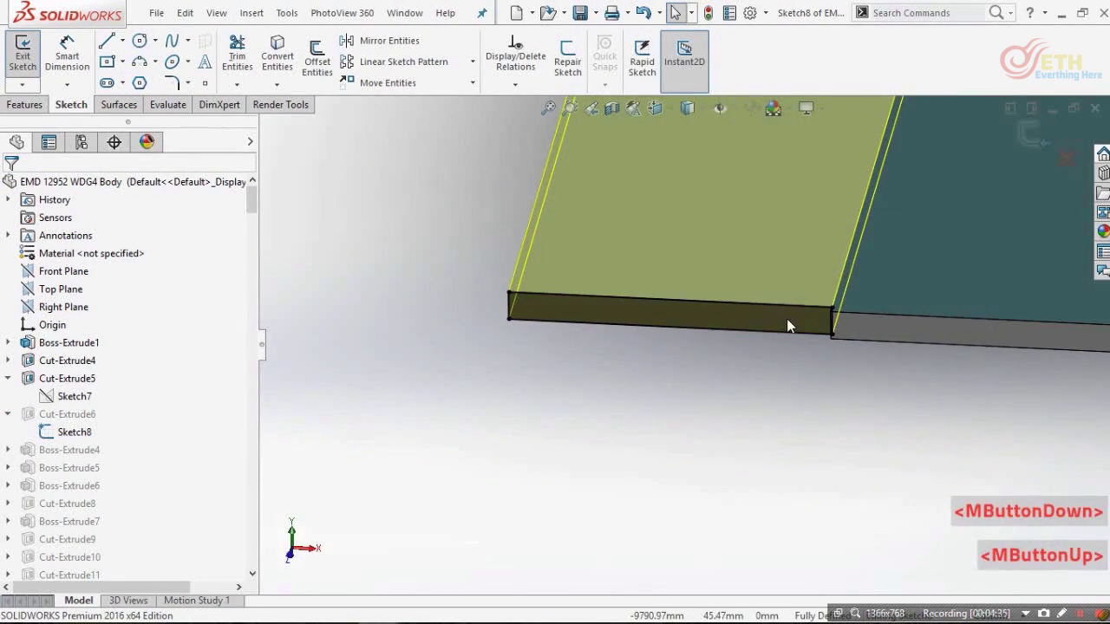
- Edit Sketch8, delete a stray entity and redraw the edge-cut profile viewed square-on
scroll(down, 3)
click(796, 326)
scroll(up, 3)
click(415, 262)
click(597, 338)
key(Delete)
key(ctrl+8)
scroll(down, 3)
click(528, 358)
scroll(down, 3)
click(415, 260)
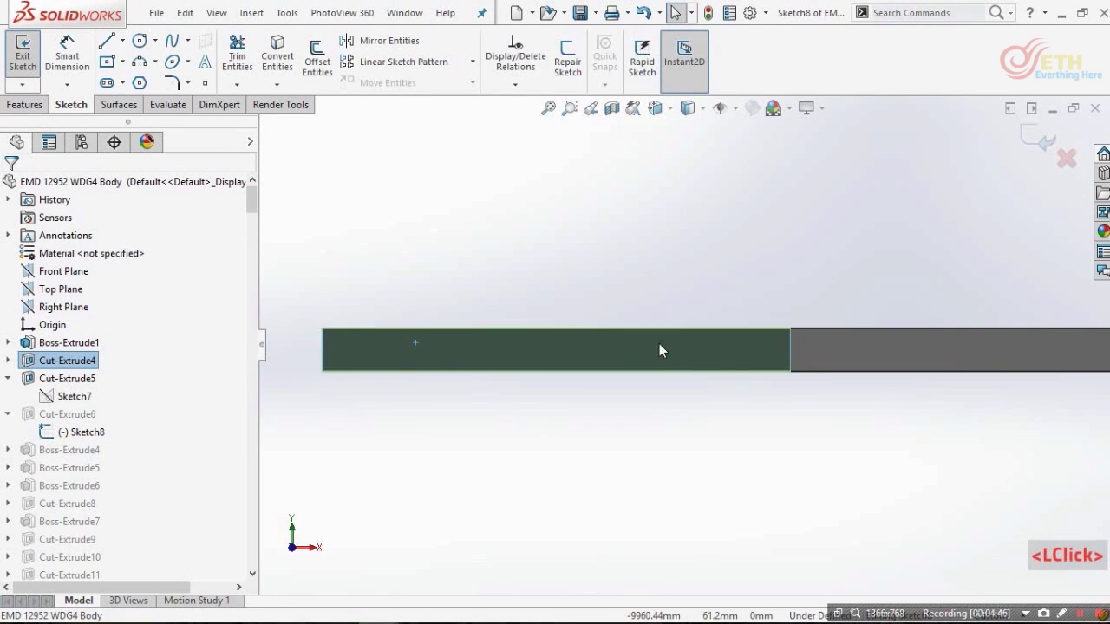
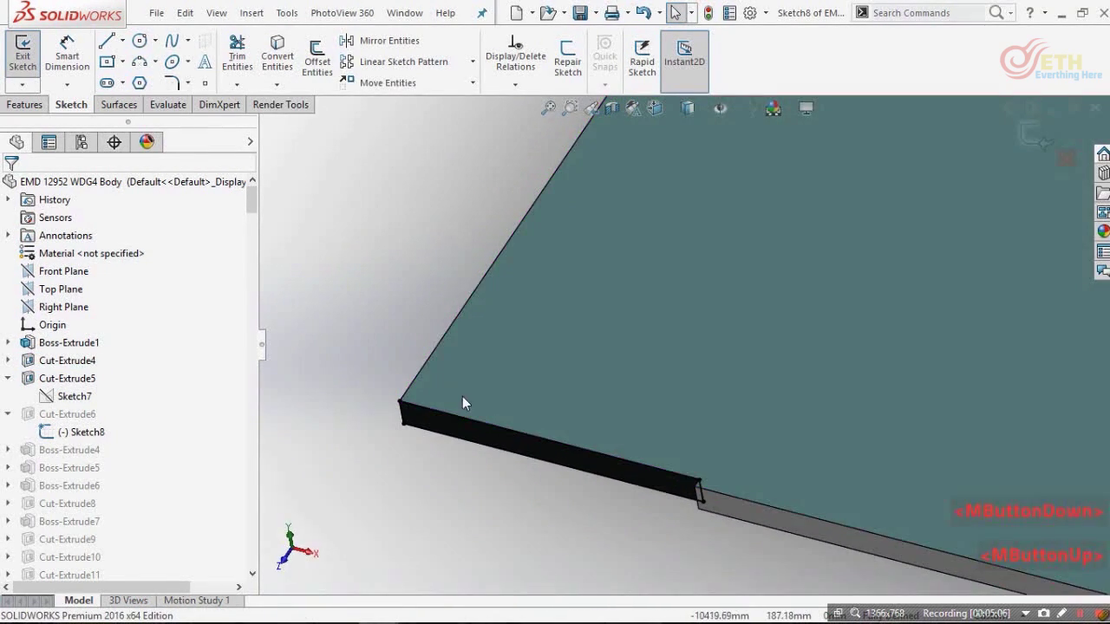
- Exit Sketch8 so Cut-Extrude6's settings come up
scroll(down, 3)
scroll(up, 3)
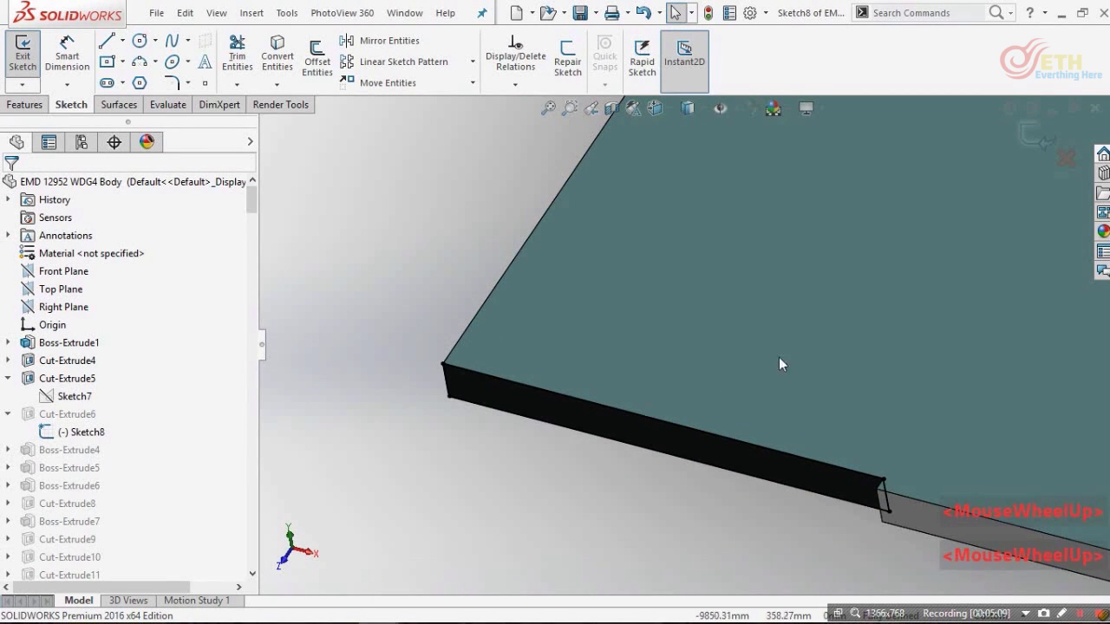
click(1017, 145)
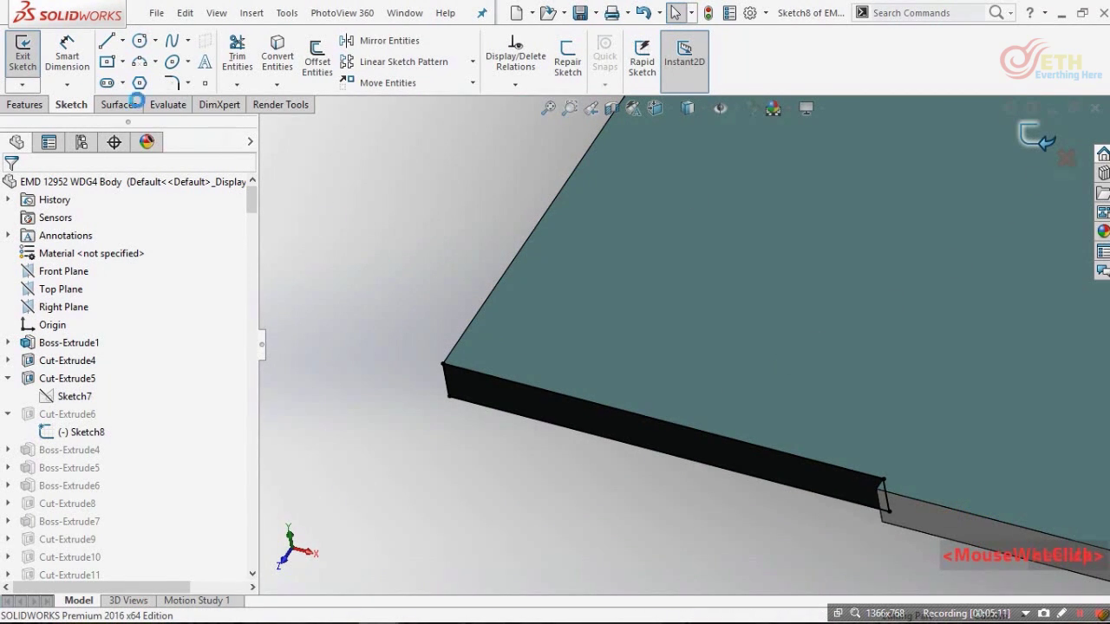
scroll(up, 3)
scroll(down, 3)
click(69, 295)
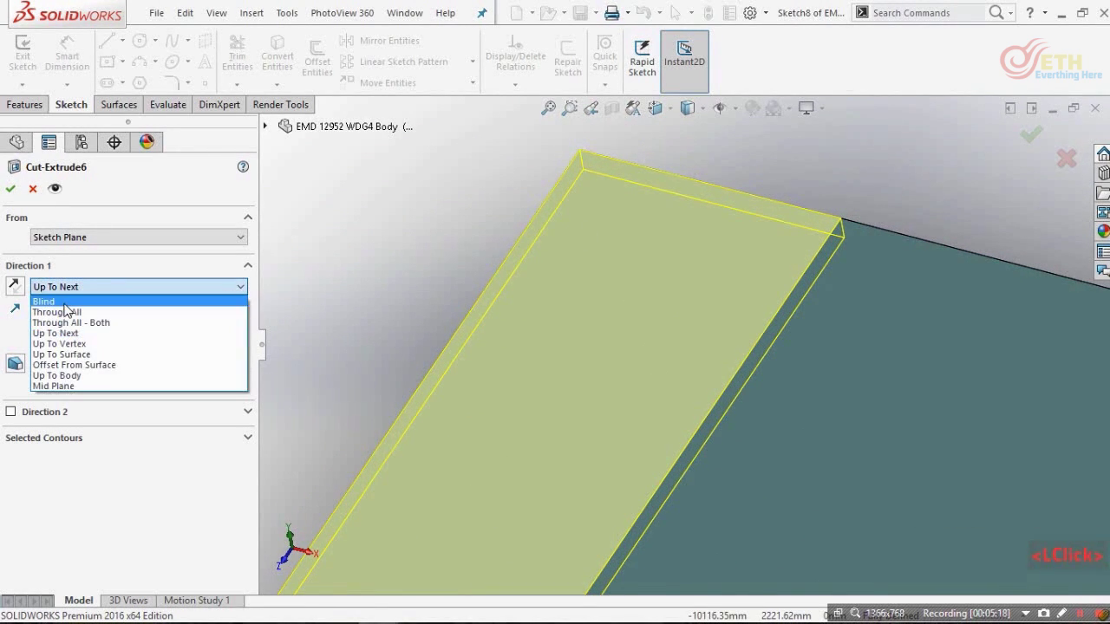
- Set Cut-Extrude6's Direction 1 end condition and confirm the cut
scroll(up, 3)
scroll(down, 3)
scroll(up, 3)
scroll(up, 3)
scroll(down, 3)
click(71, 318)
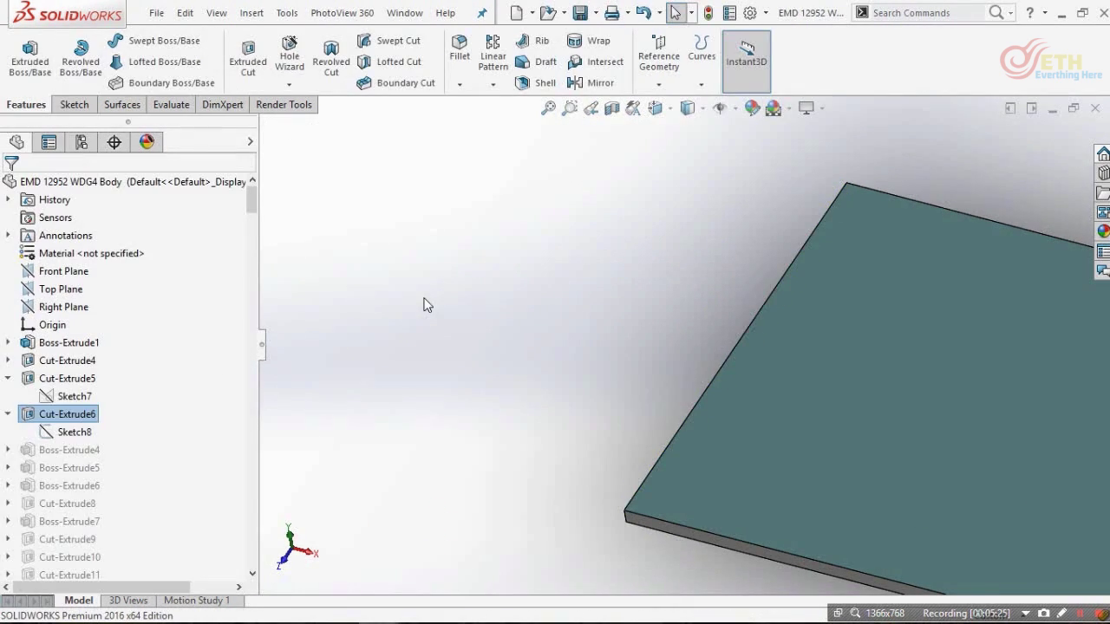
scroll(up, 3)
scroll(down, 3)
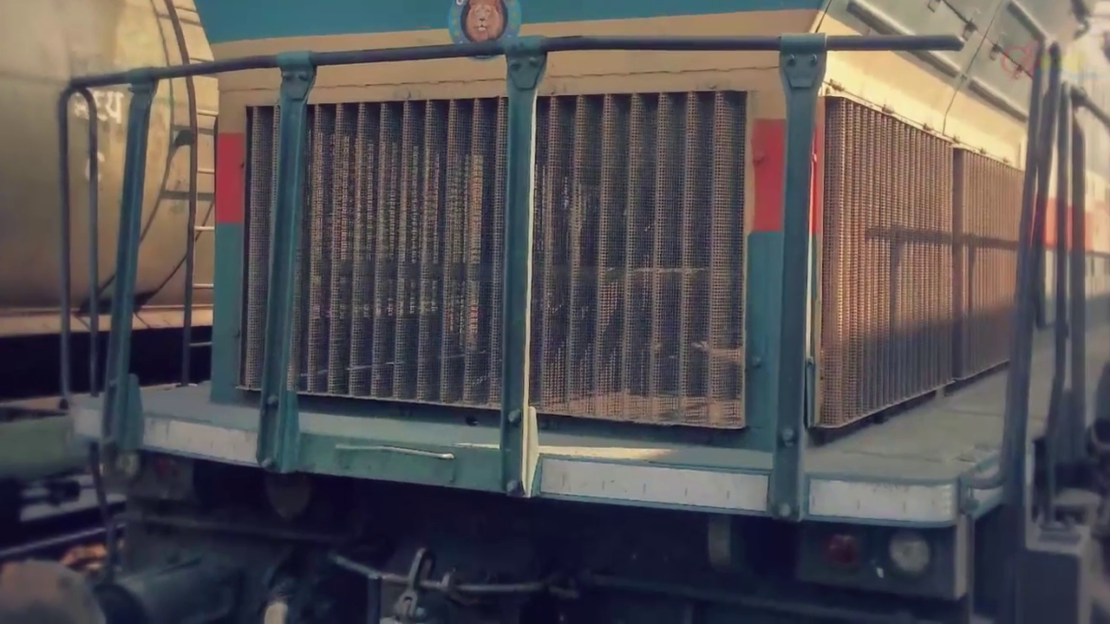
- Browse to the WDG4 Body Assembly Final folder and open Body.SLDPRT
key(ctrl+o)
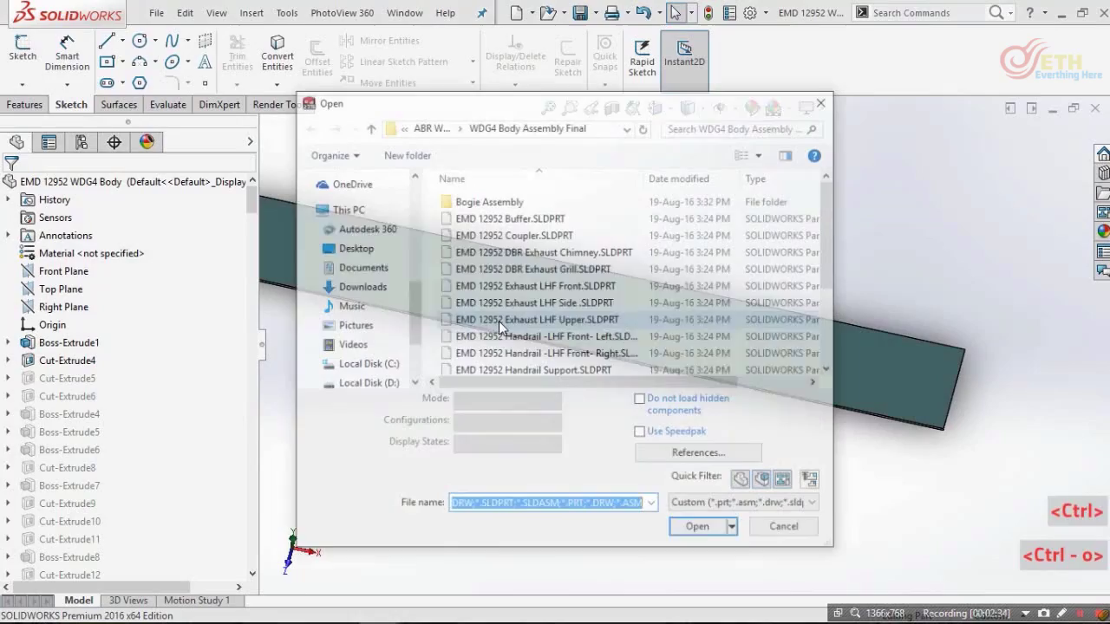
click(575, 336)
key(BackSpace)
key(BackSpace)
key(BackSpace)
click(499, 222)
double_click(499, 223)
scroll(down, 3)
scroll(up, 3)
click(516, 200)
double_click(516, 200)
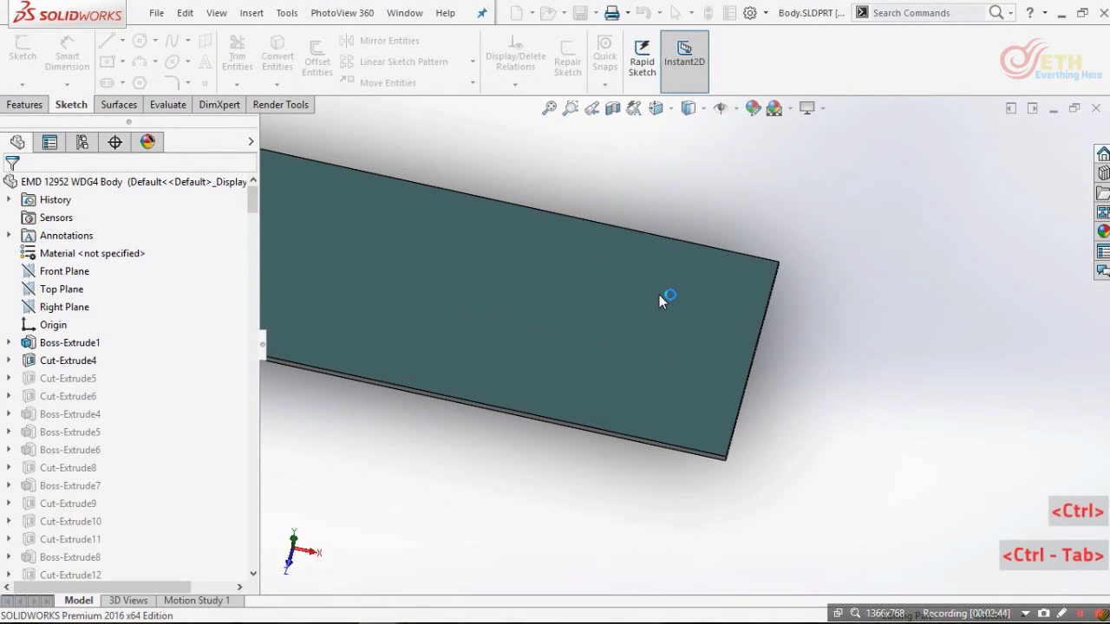
- Orbit the finished locomotive body to inspect its details
middle_click(895, 332)
scroll(up, 3)
scroll(down, 3)
middle_click(733, 387)
scroll(down, 3)
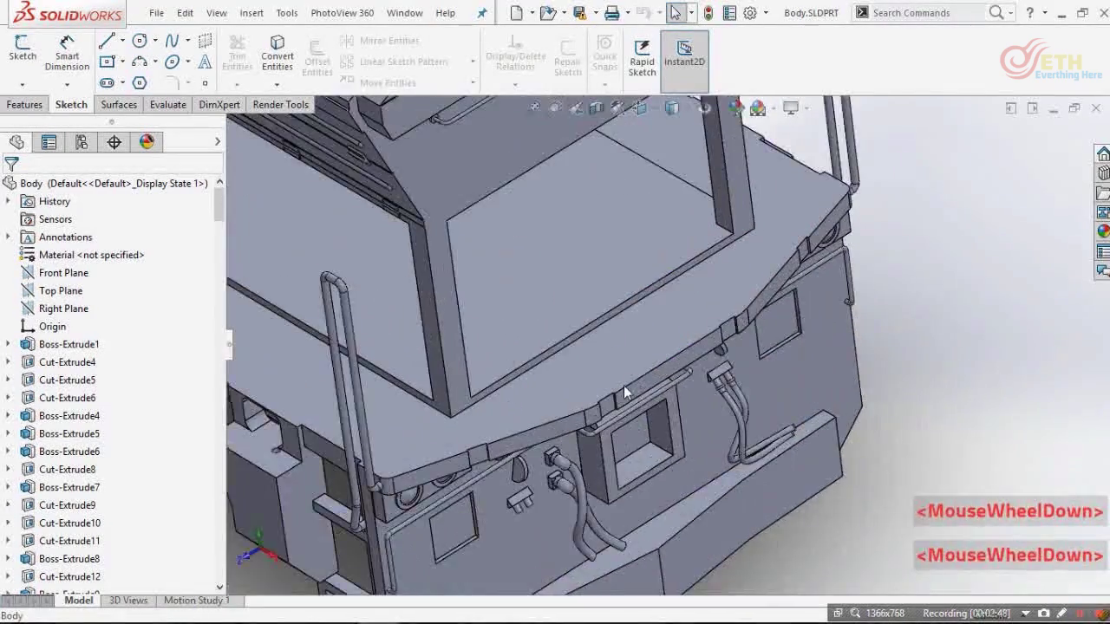
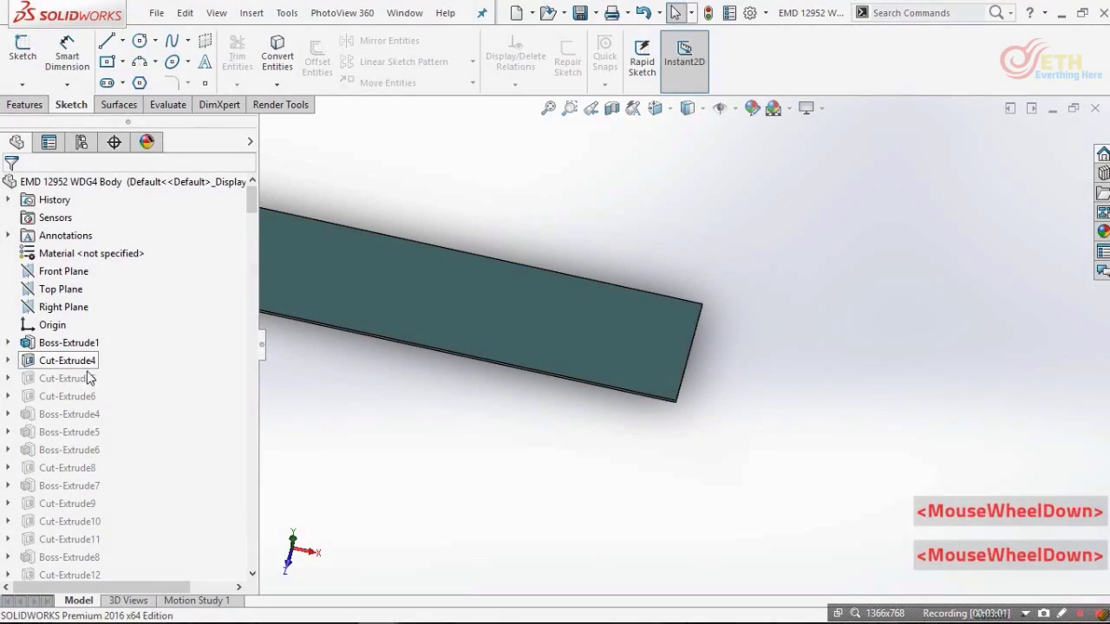
- Edit the sketch behind Cut-Extrude5 and look straight onto its plane
click(106, 361)
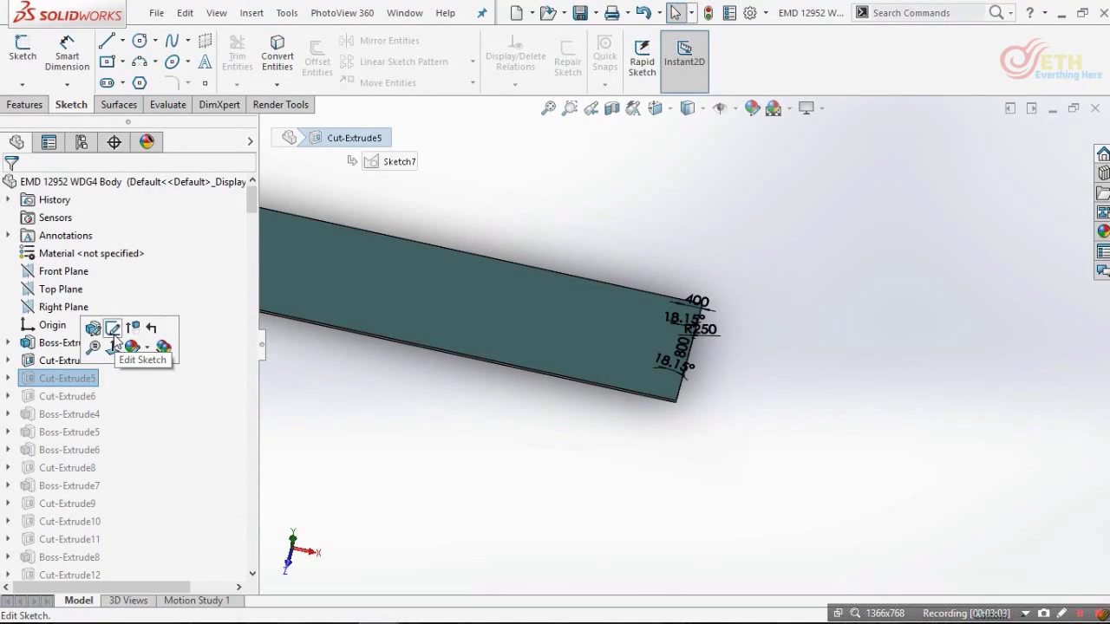
click(18, 380)
scroll(down, 3)
click(32, 110)
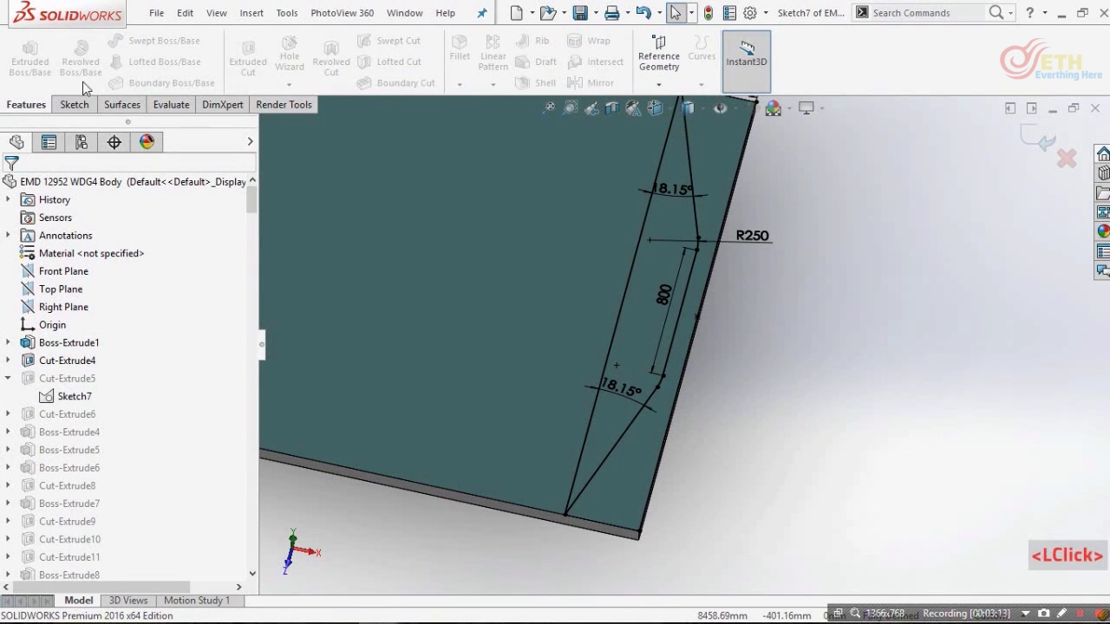
scroll(up, 3)
scroll(up, 3)
click(831, 327)
key(ctrl+8)
- Adjust the plate-cut sketch entities and exit the sketch
scroll(down, 3)
scroll(up, 3)
scroll(down, 3)
scroll(down, 3)
click(820, 366)
click(935, 351)
scroll(up, 3)
scroll(down, 3)
click(624, 388)
click(893, 165)
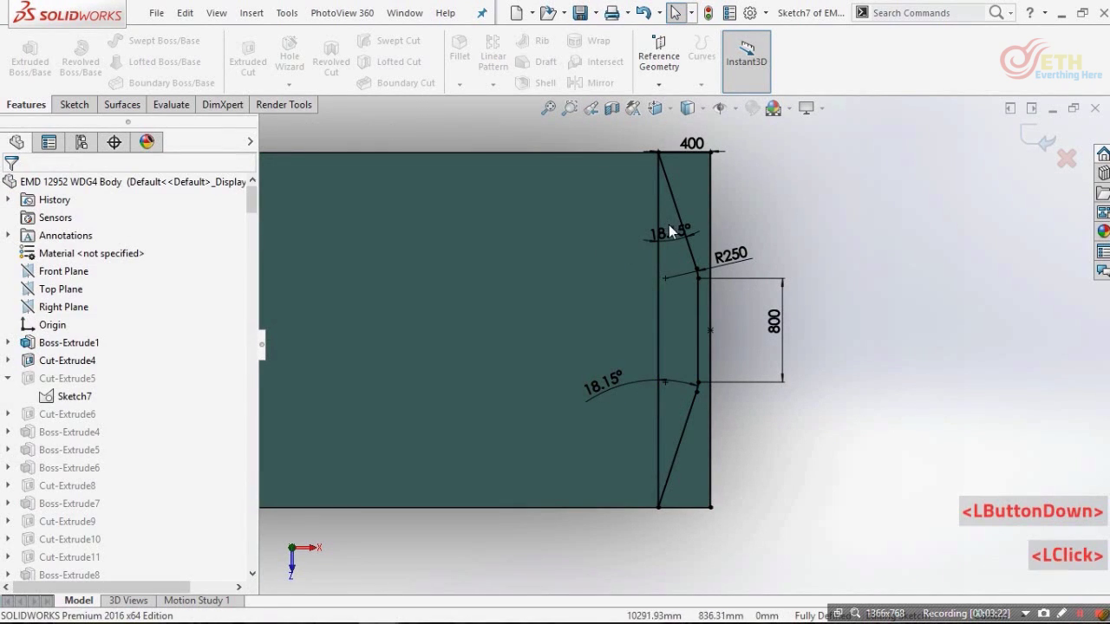
click(595, 252)
click(743, 232)
click(1030, 244)
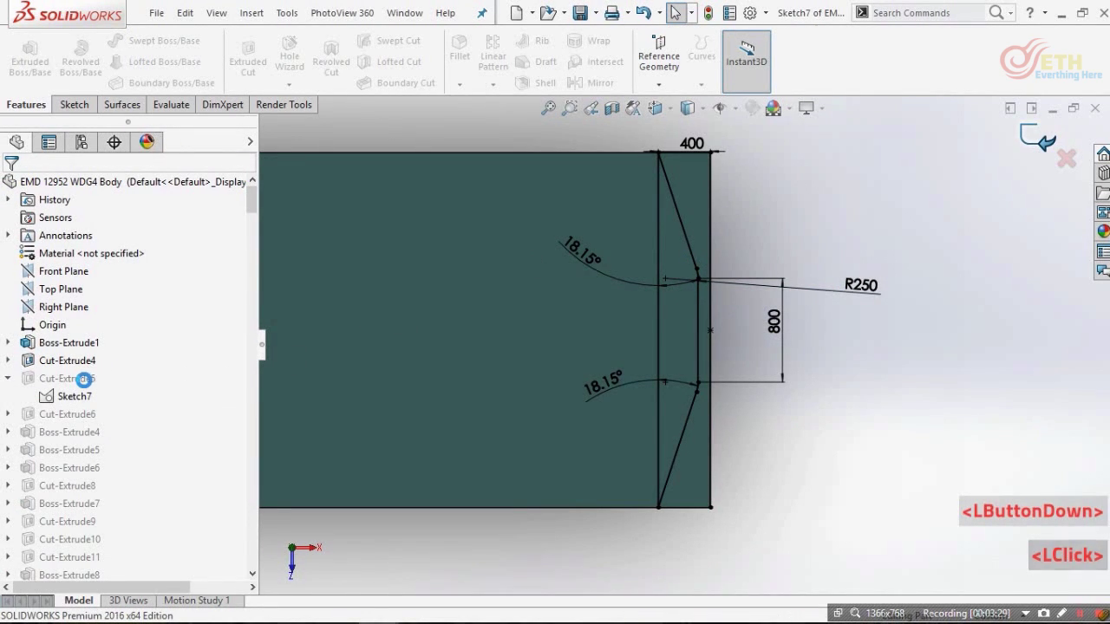
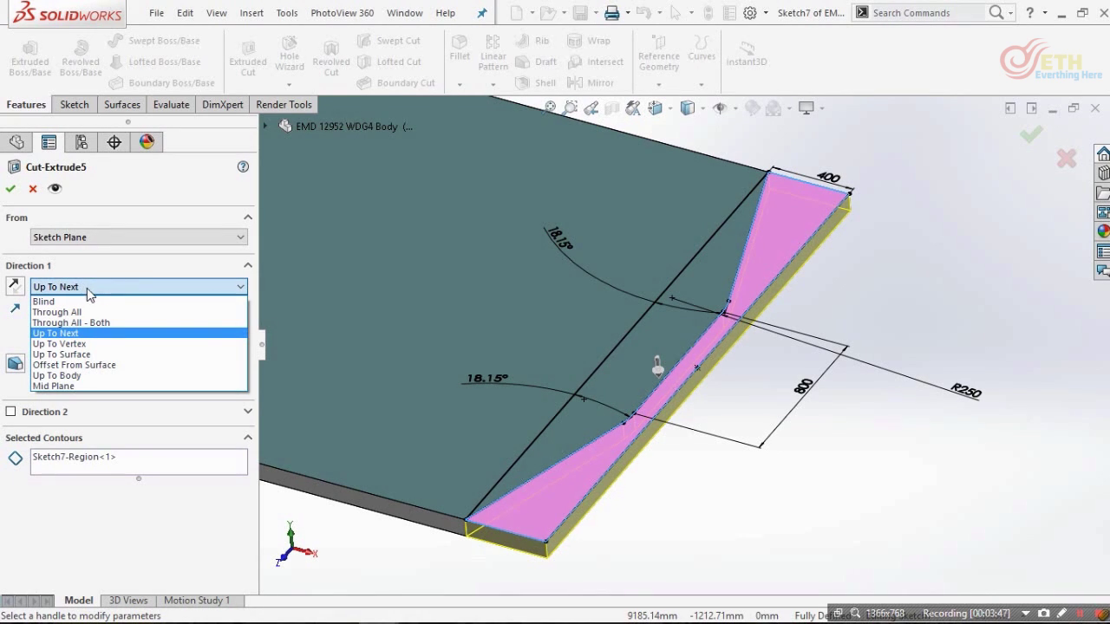
- Set Cut-Extrude5's Direction 1 to Up To Next and confirm the cut
click(85, 307)
scroll(down, 3)
scroll(up, 3)
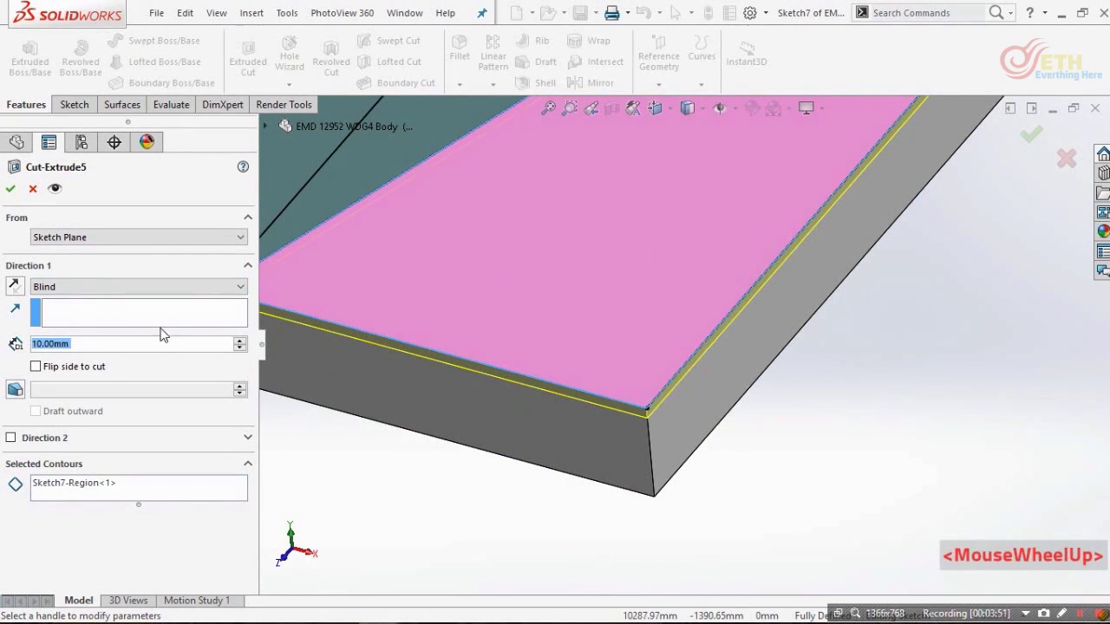
scroll(down, 3)
scroll(up, 3)
scroll(down, 3)
click(97, 293)
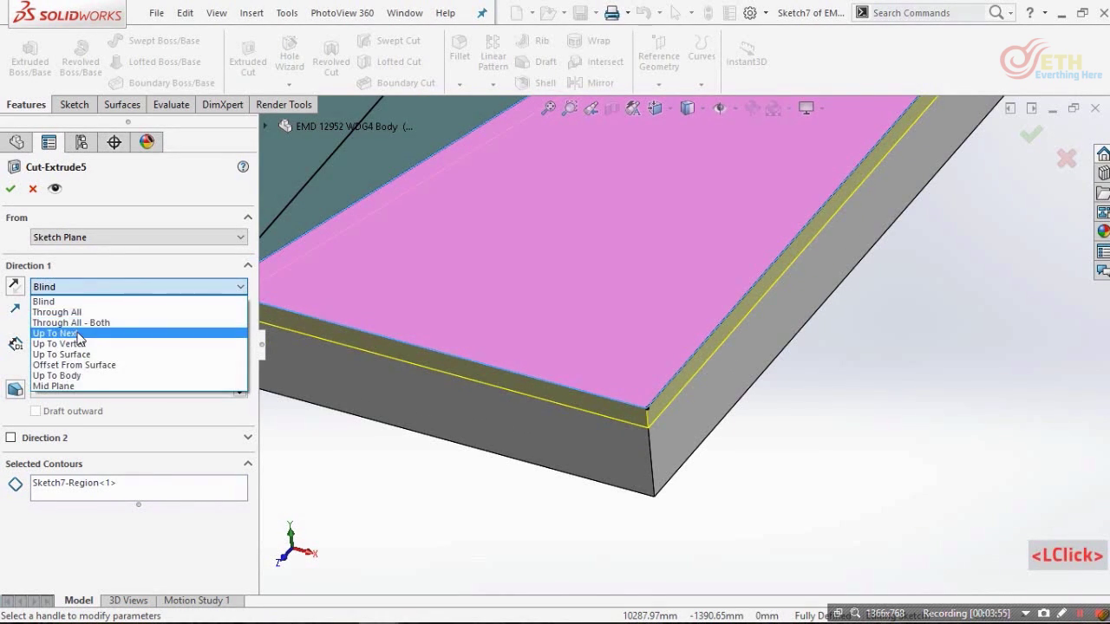
scroll(up, 3)
scroll(down, 3)
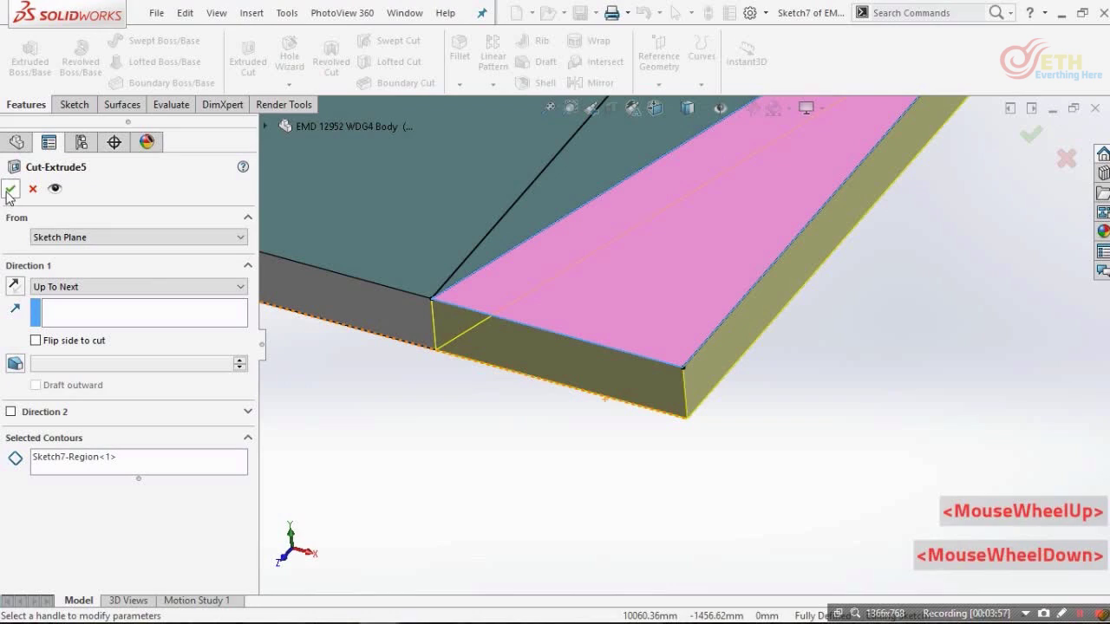
click(282, 557)
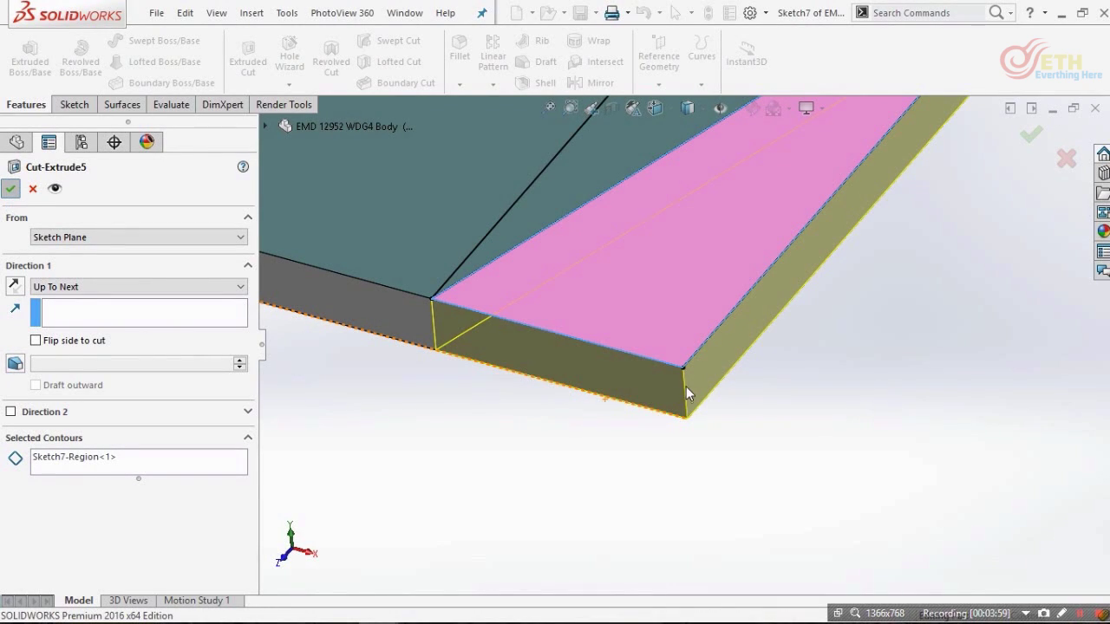
- Switch over to the finished Body.SLDPRT window for reference
click(809, 408)
scroll(up, 3)
scroll(down, 3)
key(ctrl+Tab)
scroll(up, 3)
scroll(up, 3)
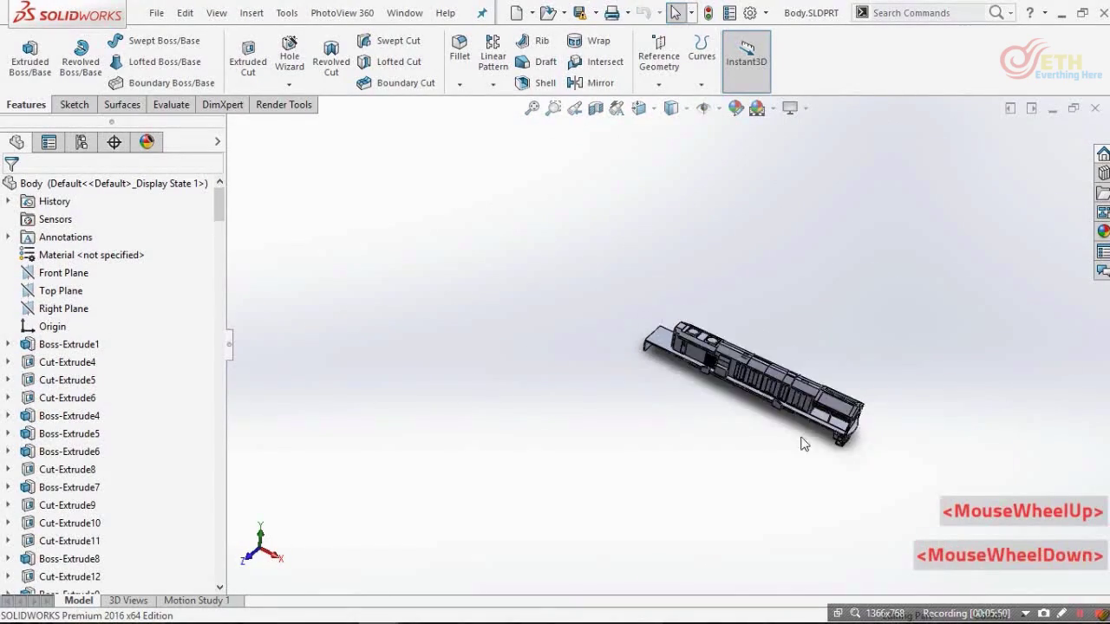
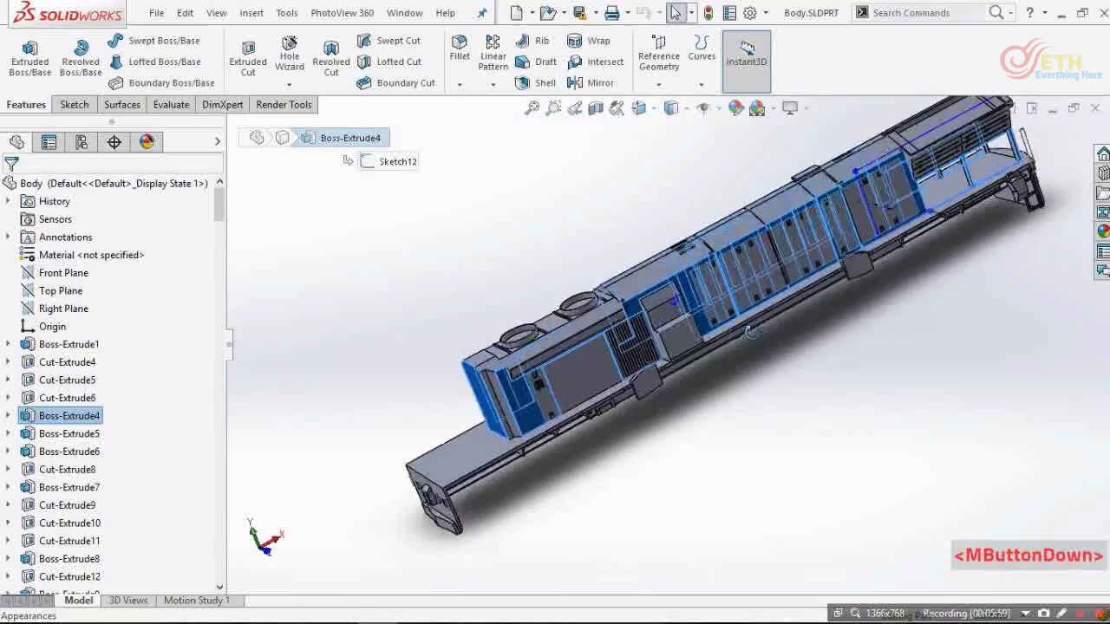
click(734, 414)
key(ctrl+Tab)
key(ctrl+8)
scroll(down, 3)
scroll(up, 3)
scroll(down, 3)
scroll(up, 3)
scroll(down, 3)
scroll(down, 3)
scroll(up, 3)
scroll(down, 3)
scroll(up, 3)
scroll(down, 3)
click(1059, 153)
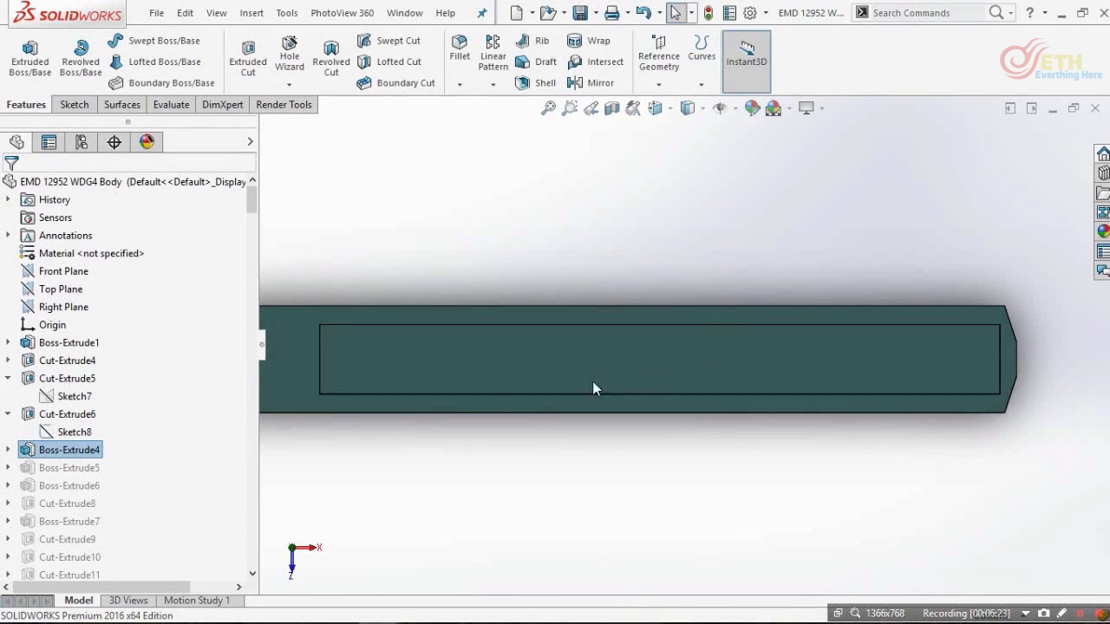
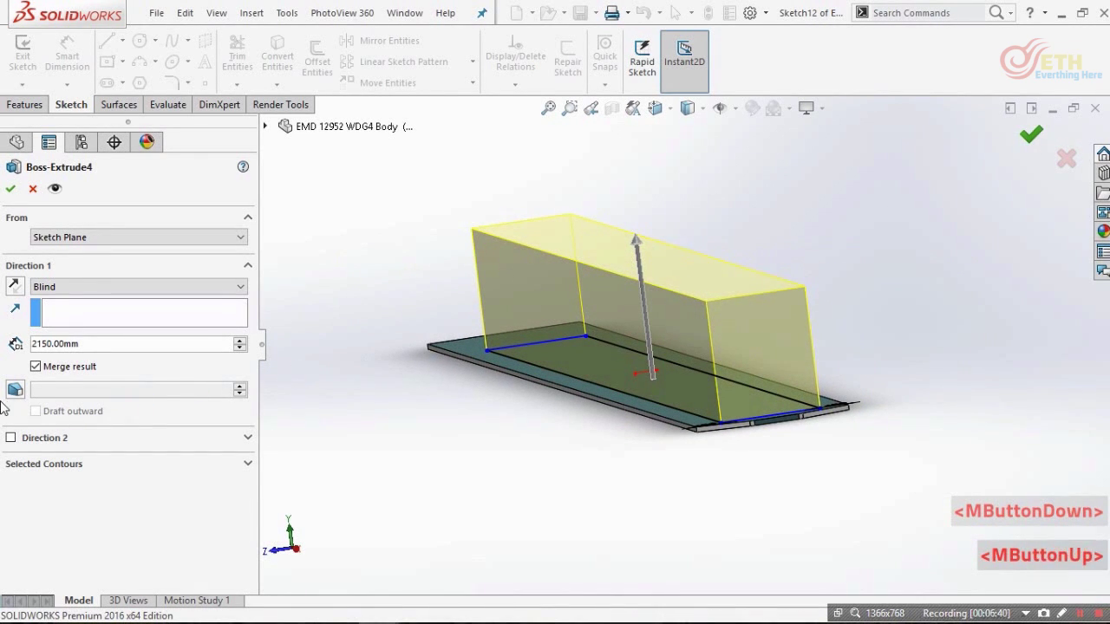
scroll(down, 3)
key(ctrl+Tab)
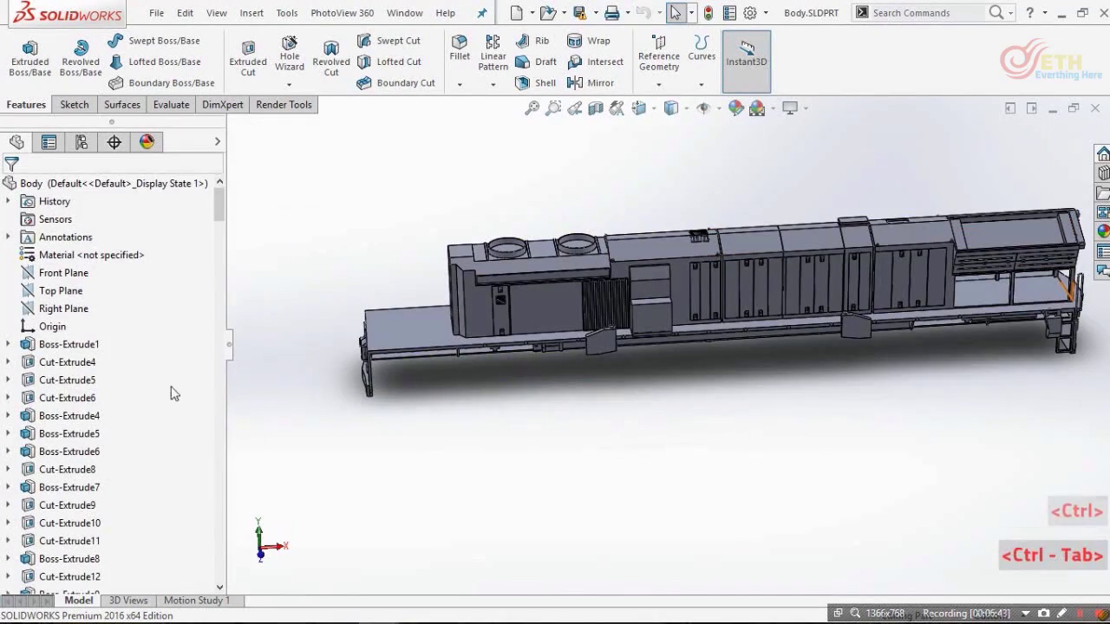
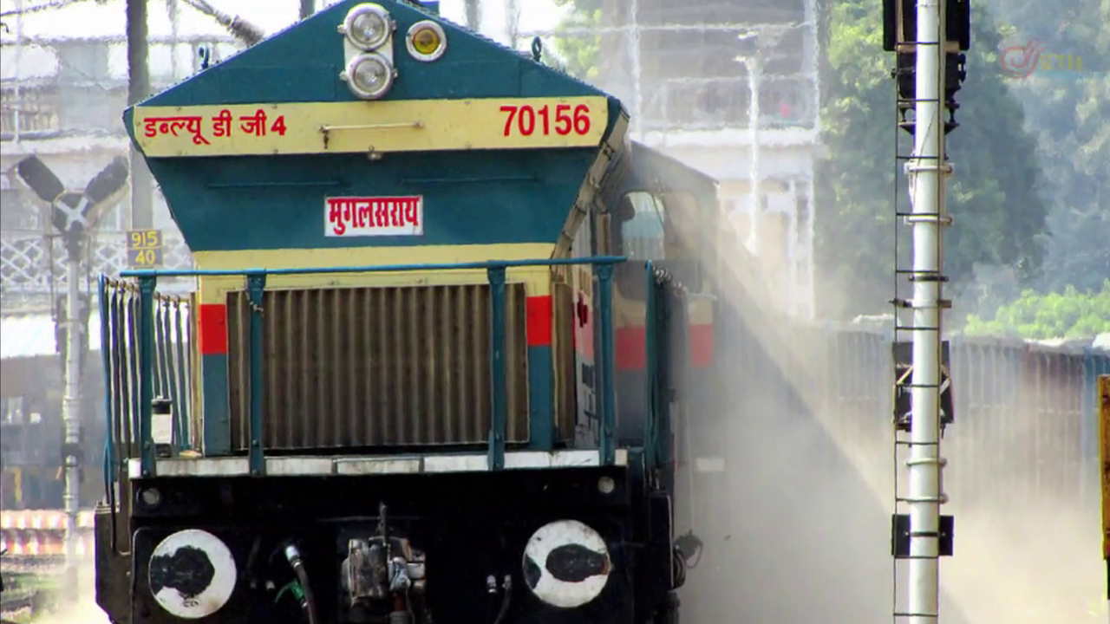
- Return to the EMD 12952 WDG4 Body with history rolled below Boss-Extrude5, viewed from the front
scroll(down, 3)
scroll(up, 3)
key(ctrl+8)
click(869, 335)
key(ctrl+8)
scroll(up, 3)
scroll(down, 3)
scroll(down, 3)
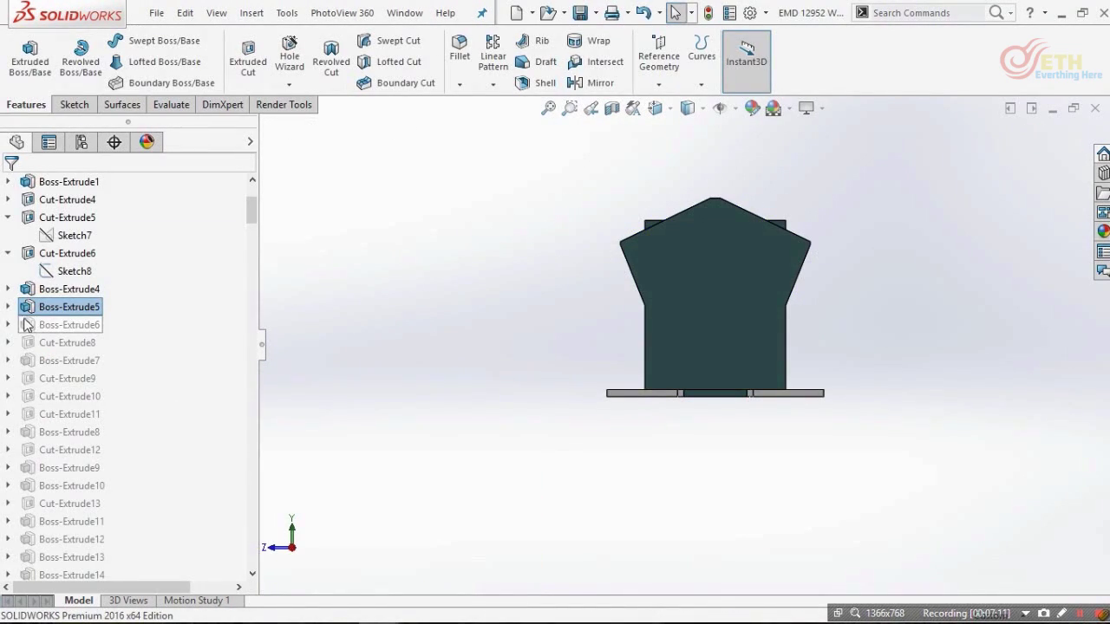
- Expand Boss-Extrude5 and edit Sketch Picture3, accepting the front photo's placement
click(30, 314)
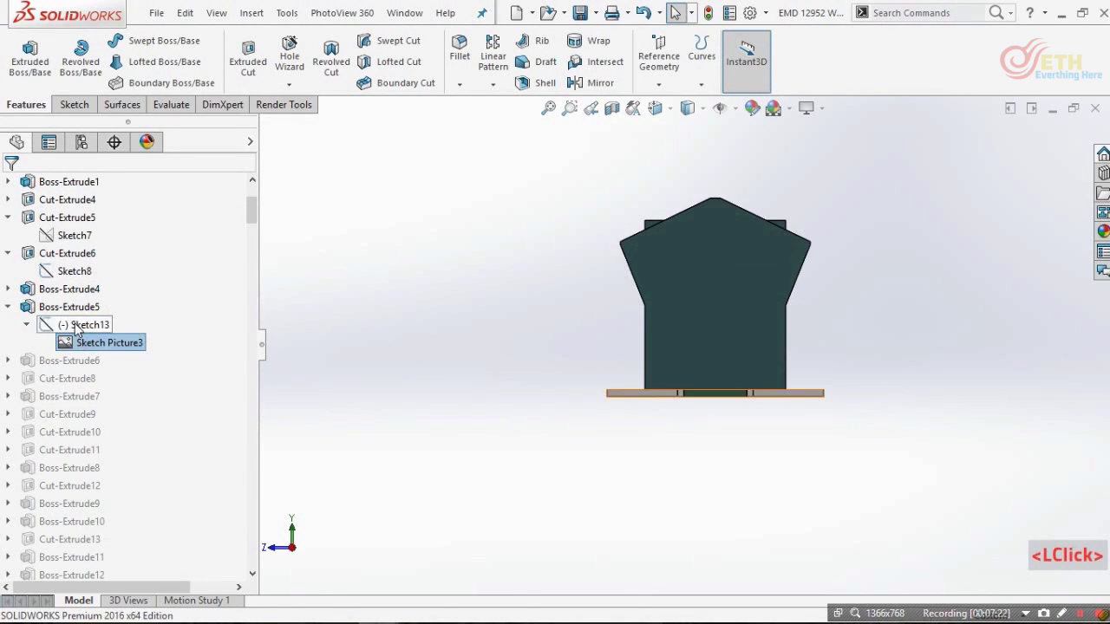
scroll(up, 3)
scroll(down, 3)
click(140, 347)
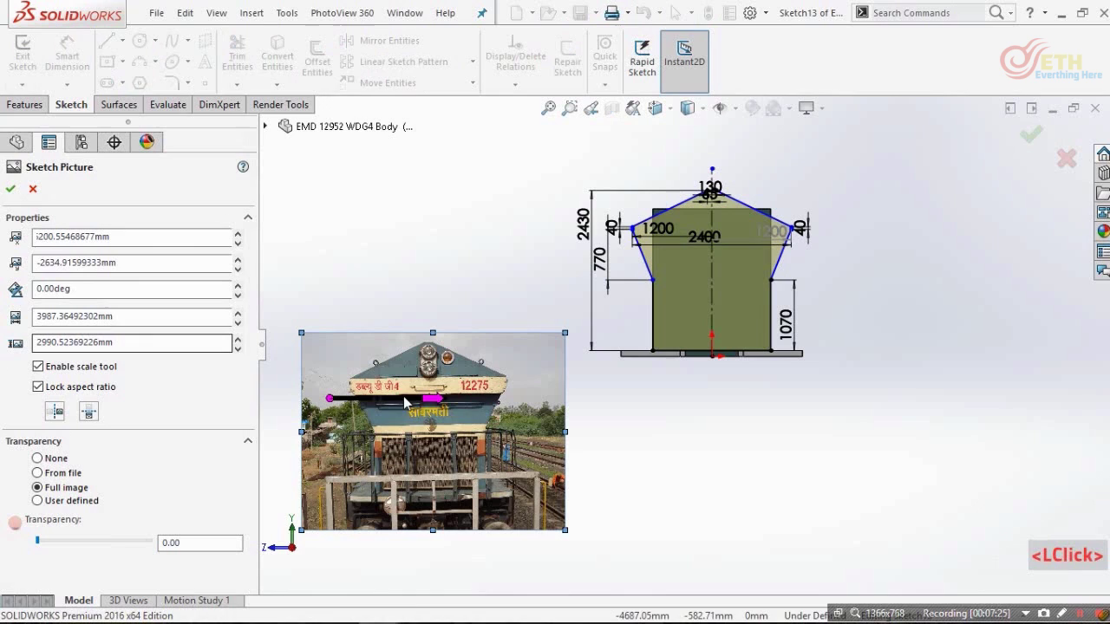
scroll(down, 3)
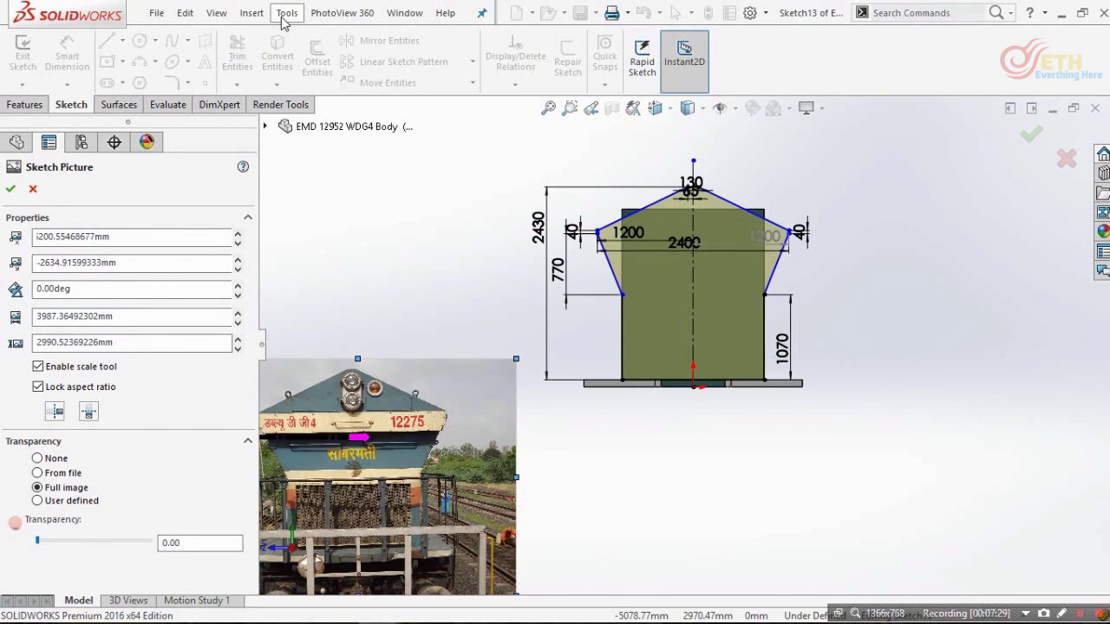
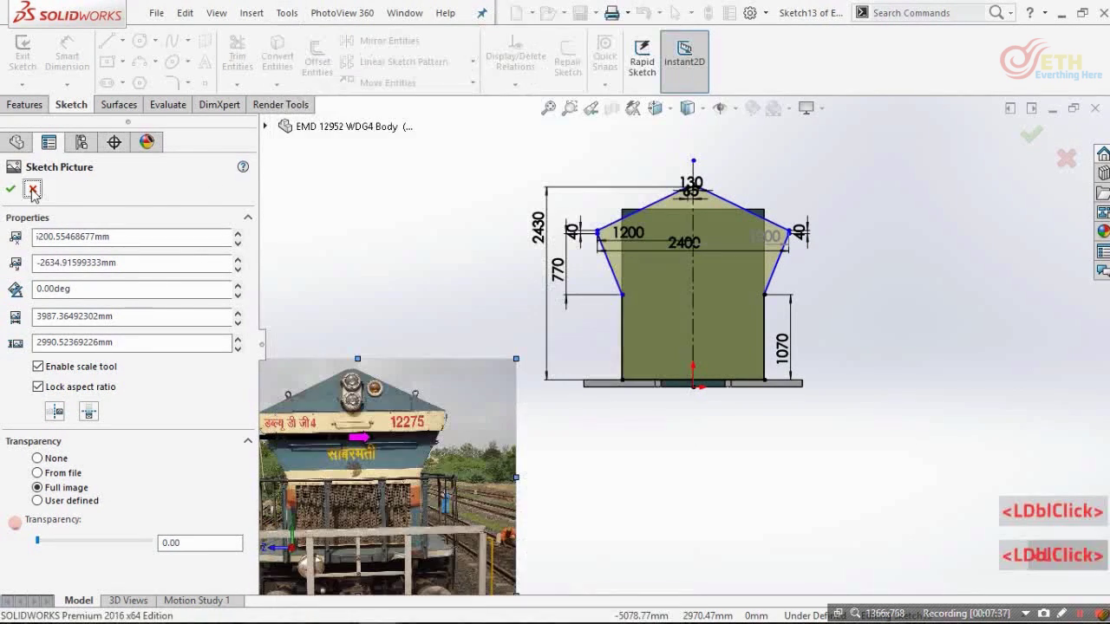
double_click(31, 191)
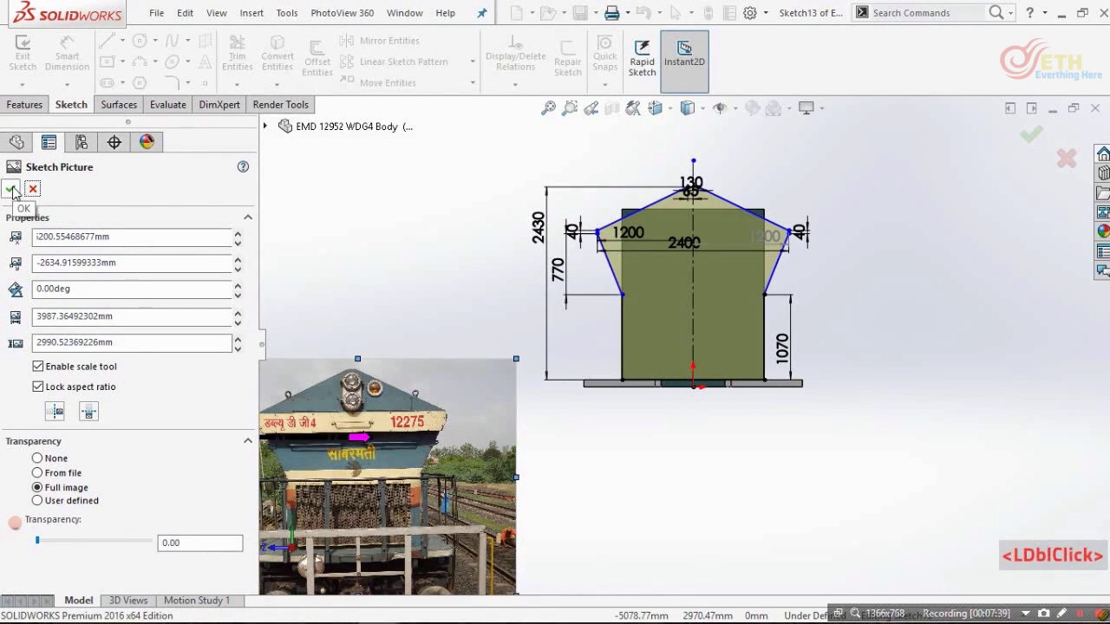
click(130, 195)
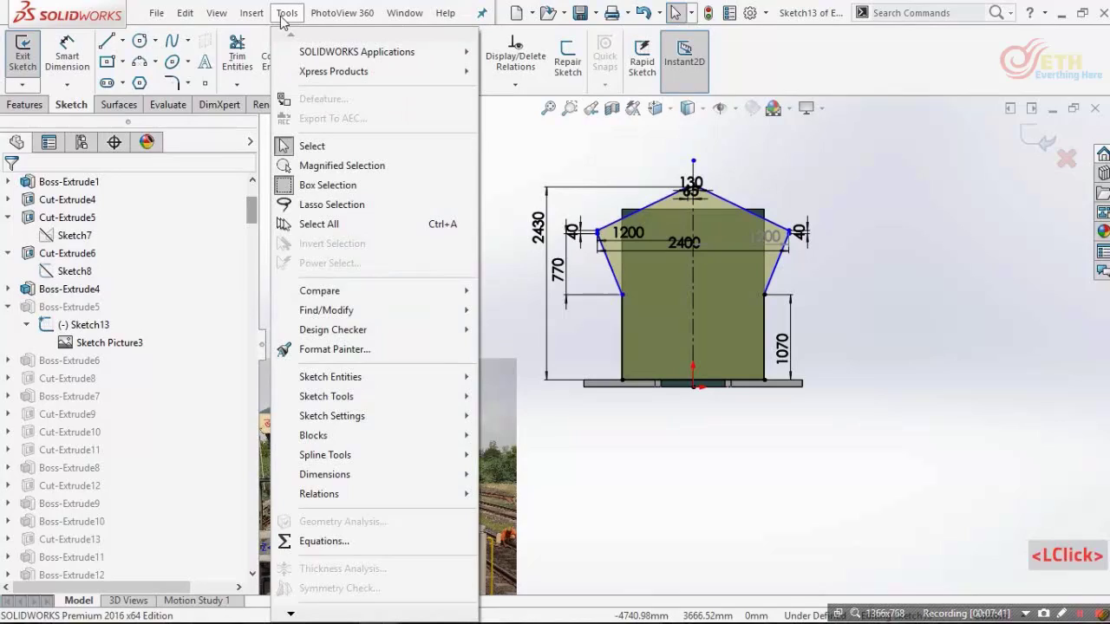
- Start another sketch picture insert, then go back to editing the front photo
click(284, 142)
scroll(down, 3)
scroll(down, 3)
click(534, 546)
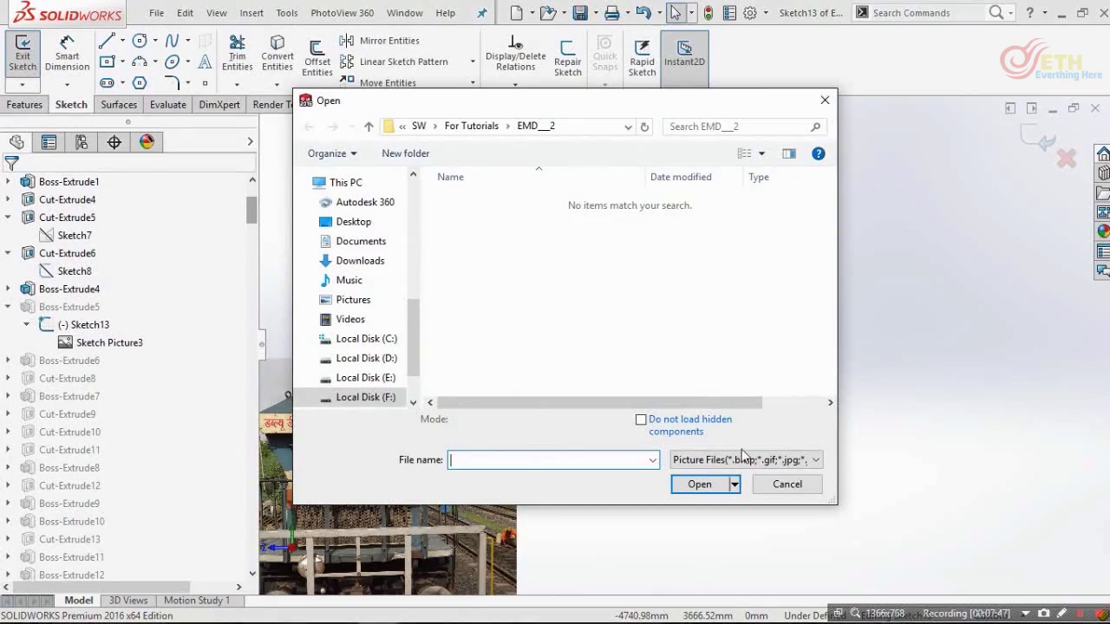
click(778, 492)
scroll(up, 3)
scroll(down, 3)
click(531, 379)
scroll(up, 3)
click(642, 422)
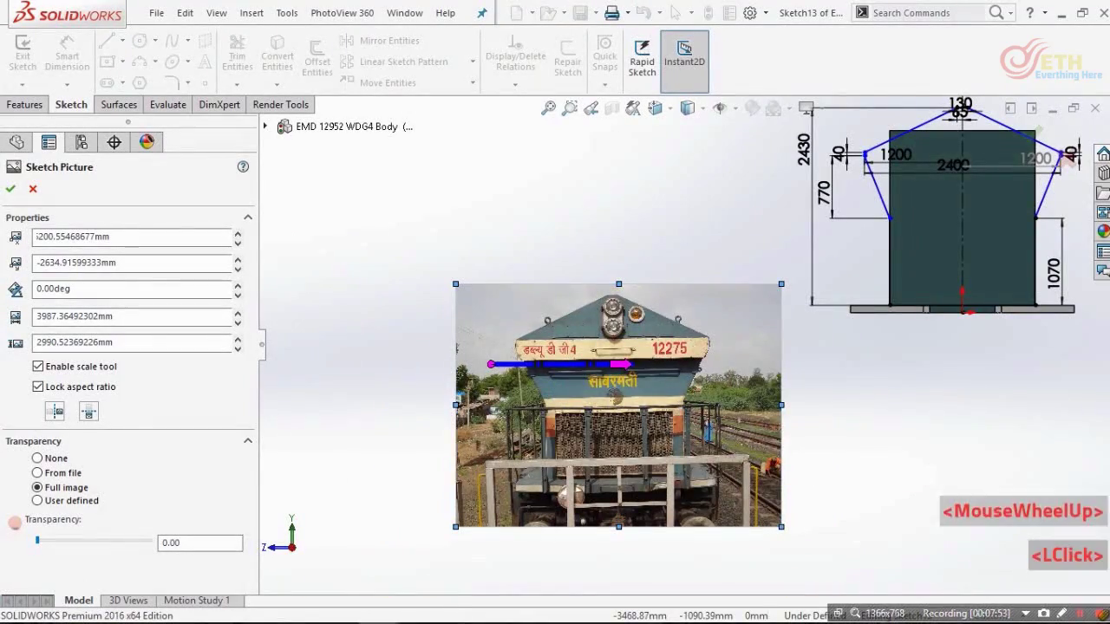
- Drag the front photo over Sketch13's nose profile to compare shapes, then finish
scroll(up, 3)
scroll(down, 3)
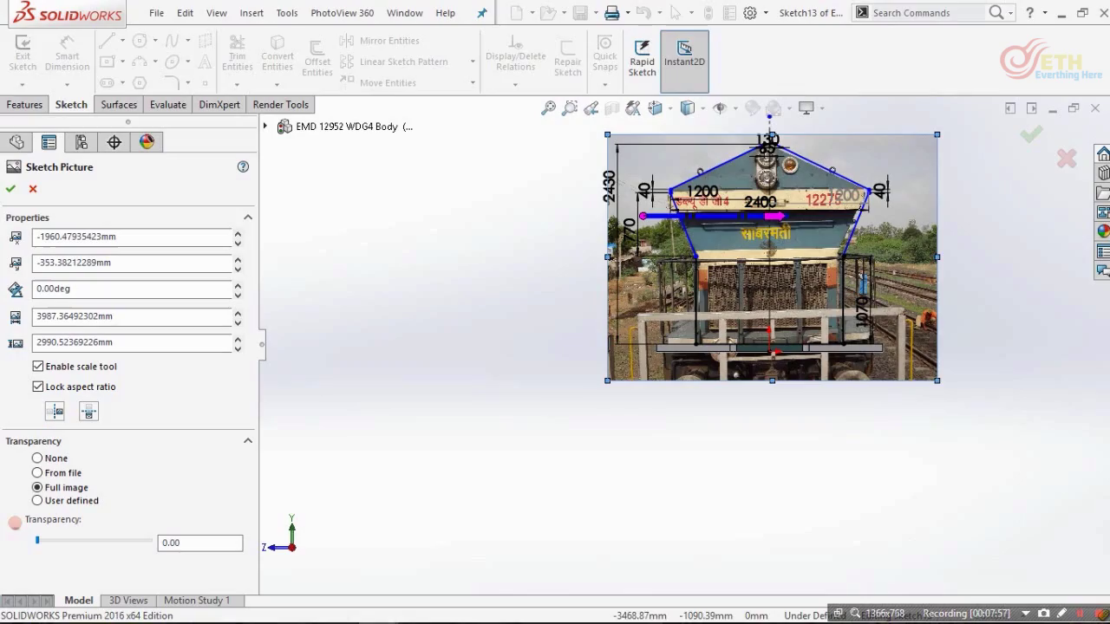
click(840, 258)
scroll(down, 3)
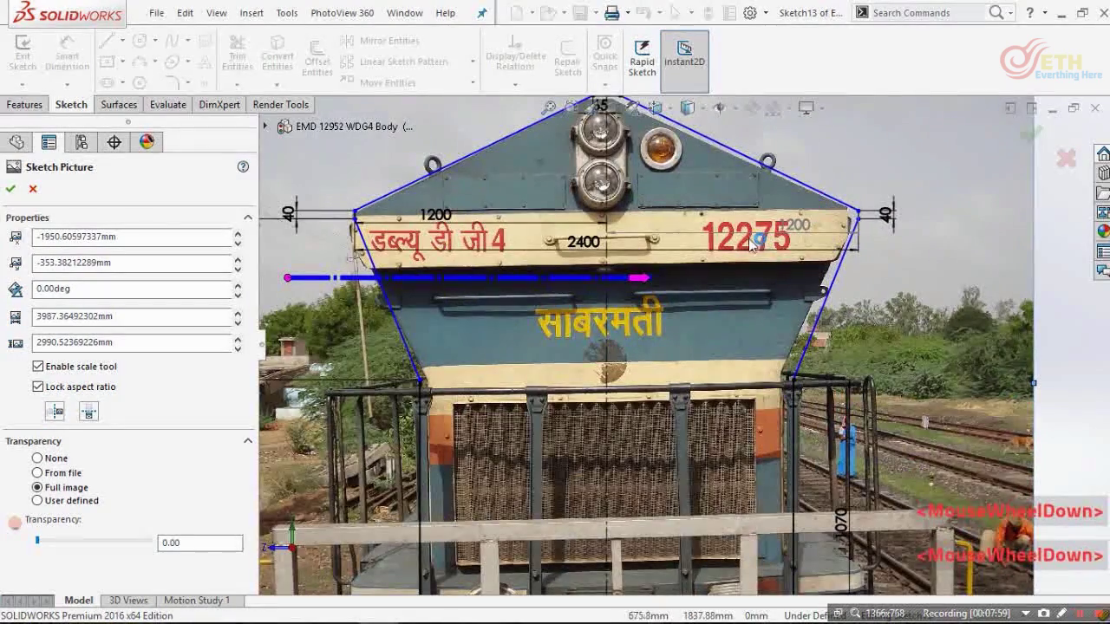
scroll(up, 3)
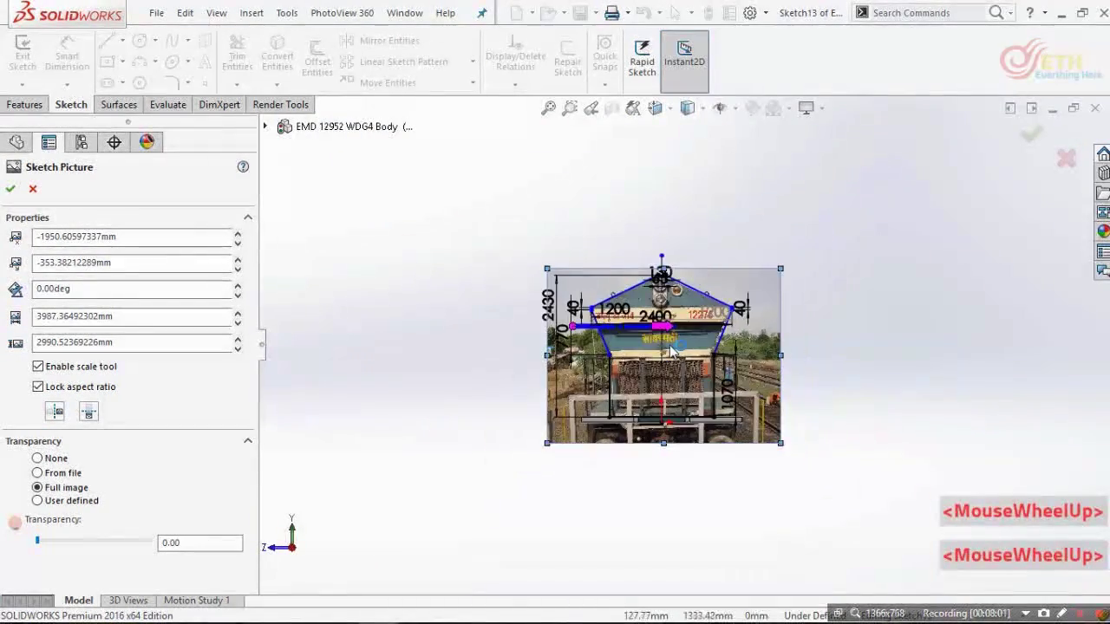
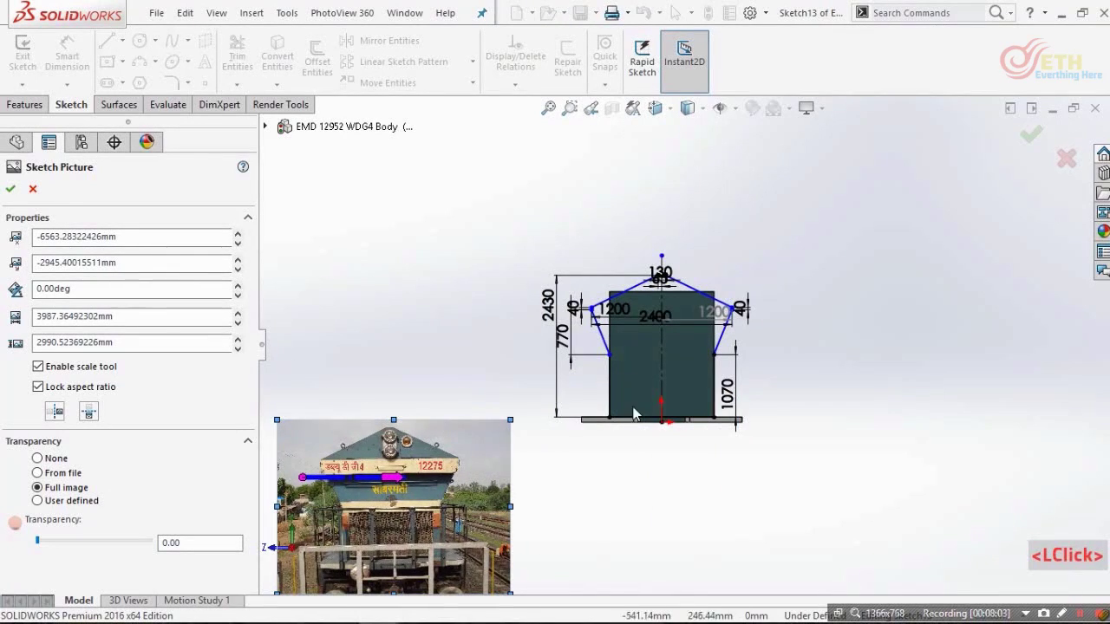
scroll(down, 3)
scroll(up, 3)
click(983, 153)
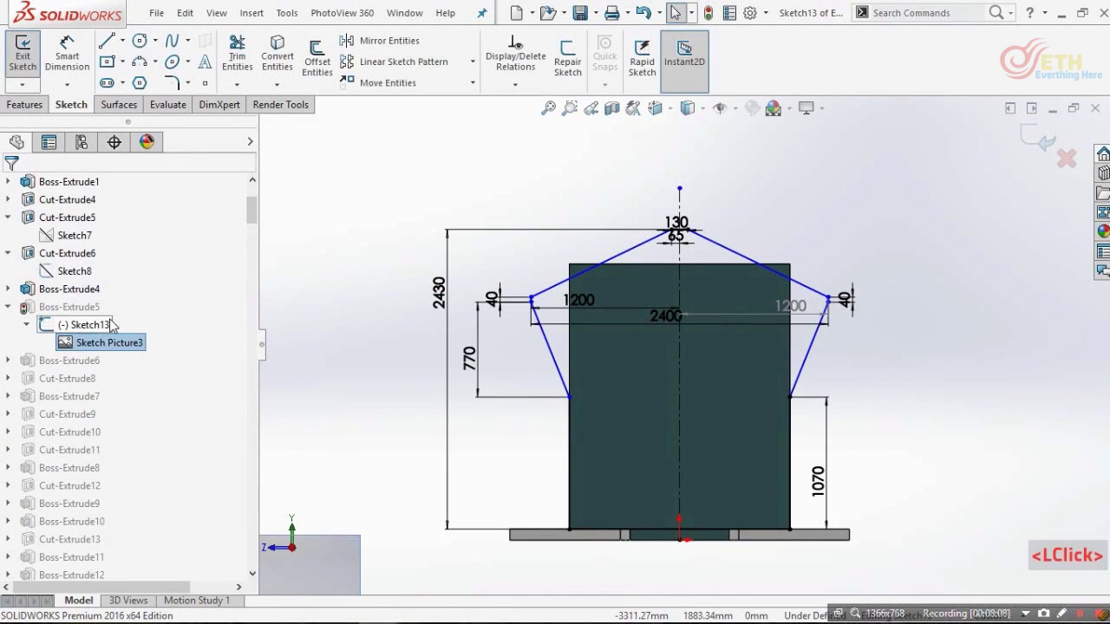
- Confirm Boss-Extrude5 as a 3460 mm blind extrude from a 10 mm offset, merged
click(499, 367)
middle_click(517, 371)
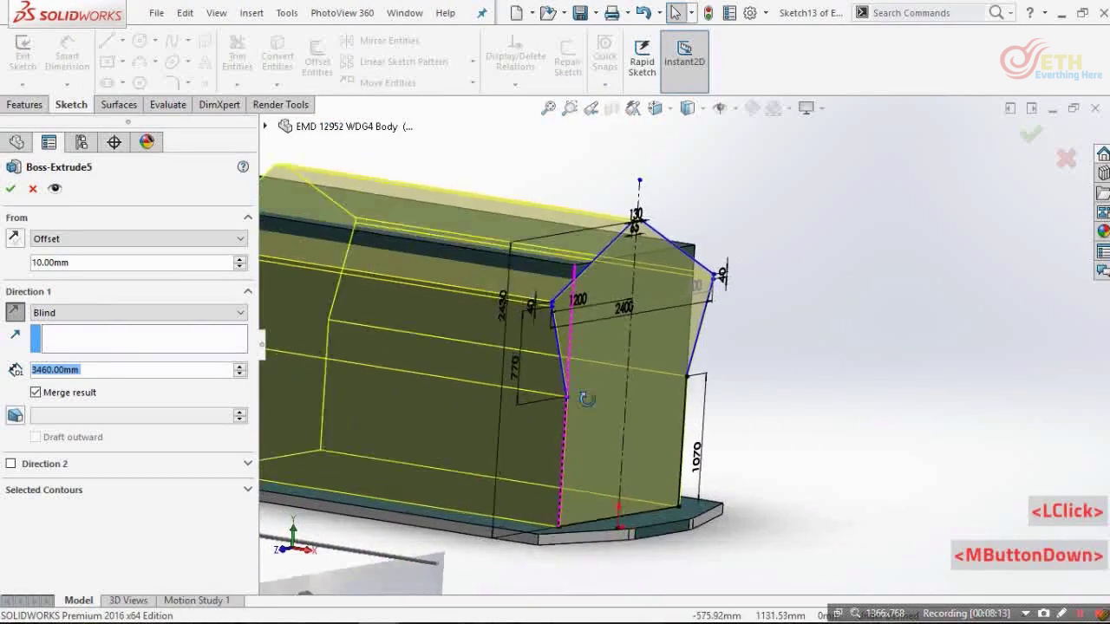
scroll(up, 3)
scroll(down, 3)
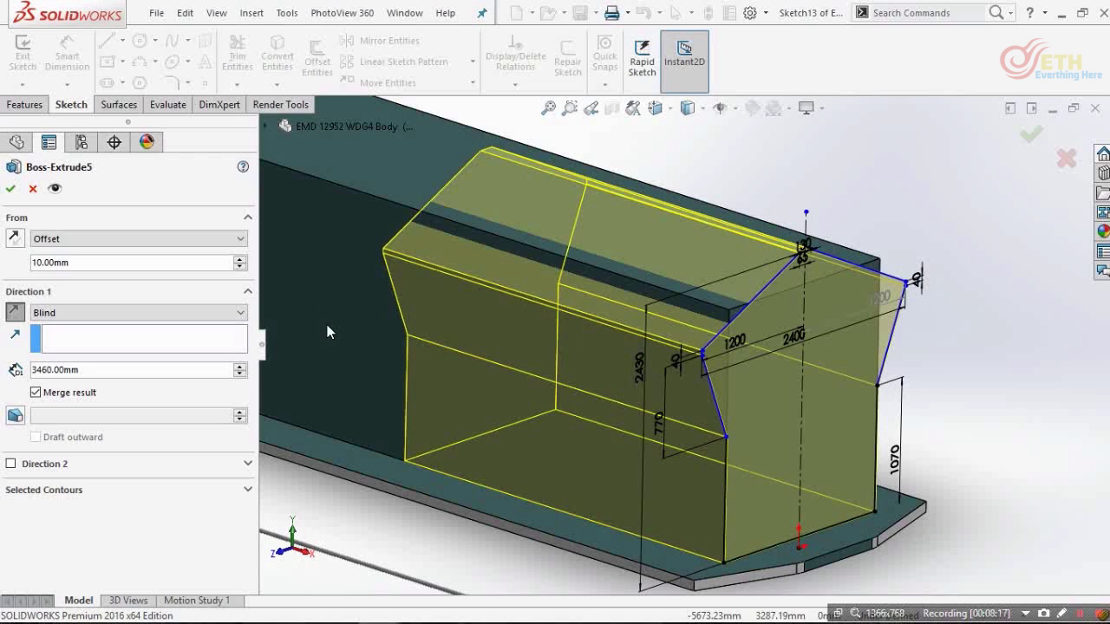
scroll(up, 3)
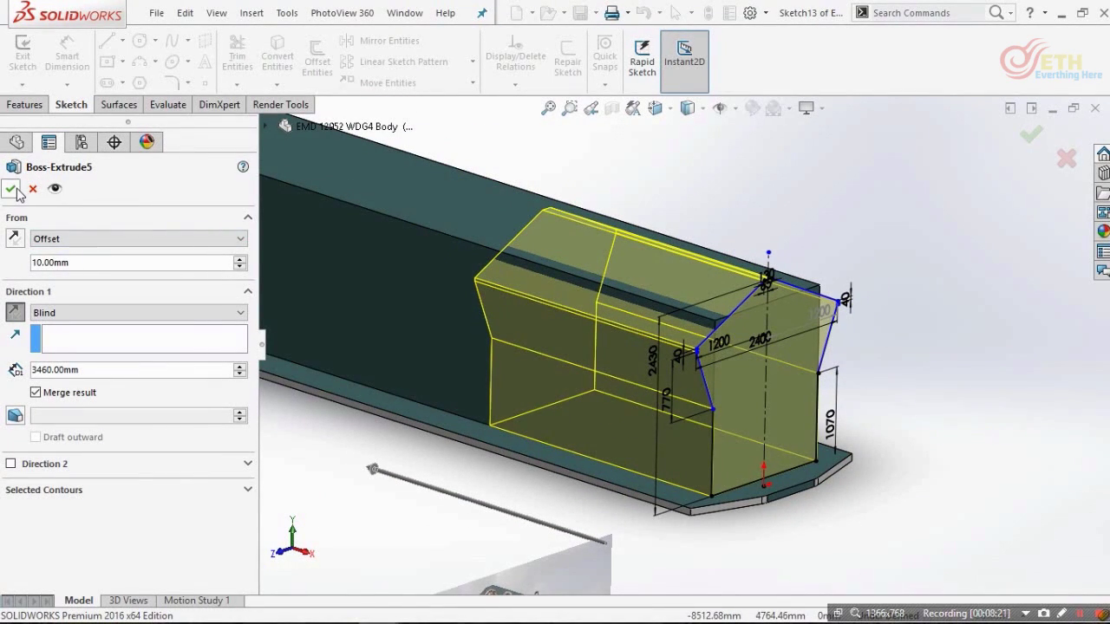
click(20, 192)
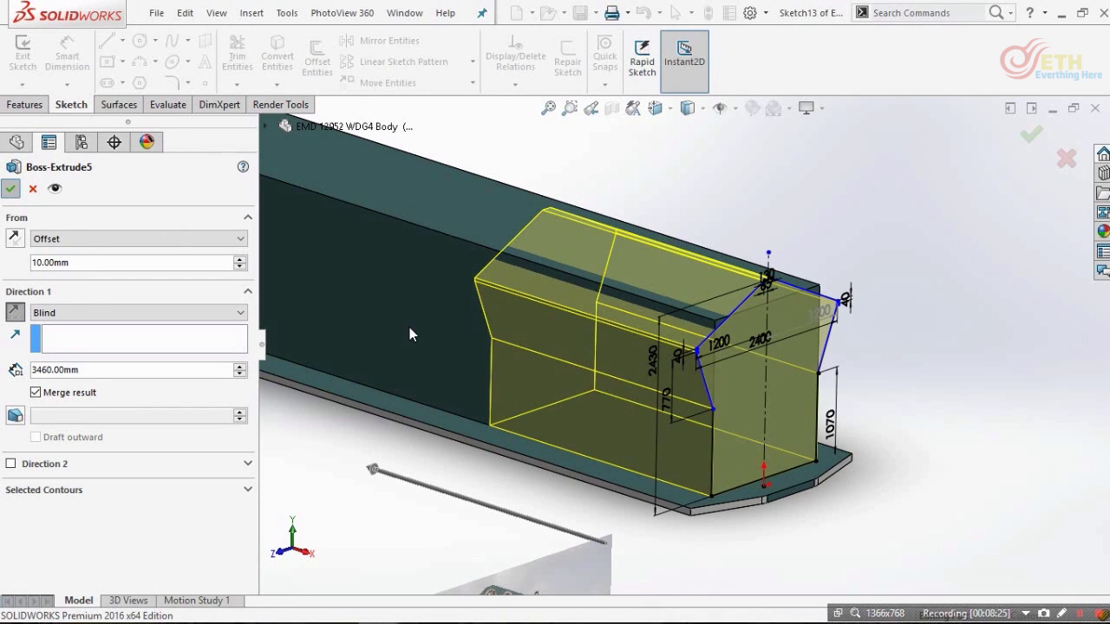
click(348, 507)
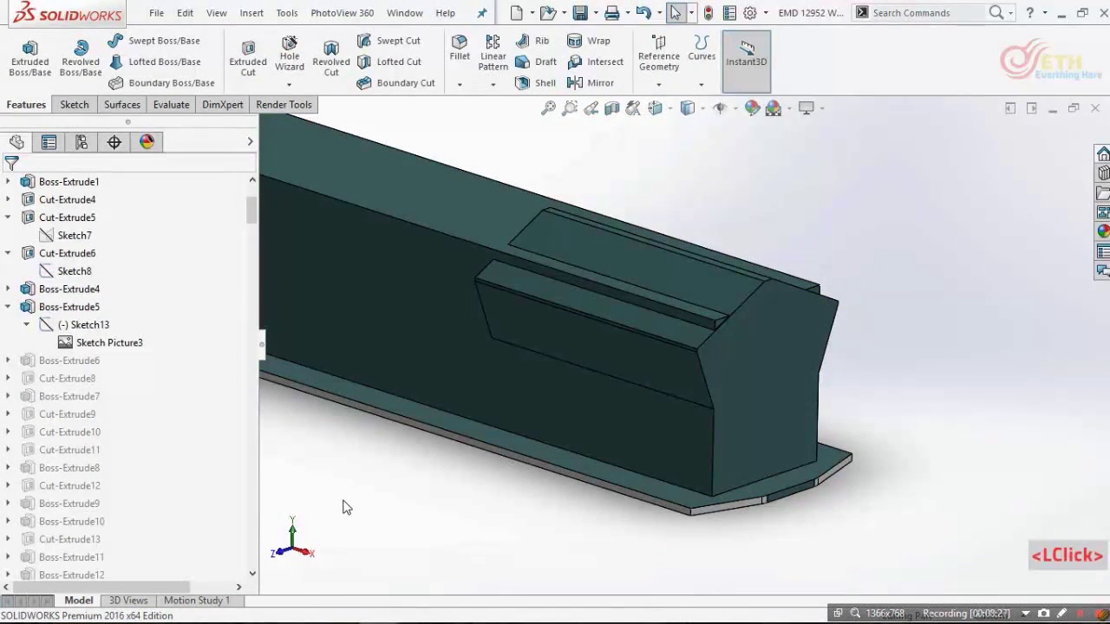
- Check Boss-Extrude6 in the complete locomotive model, then return to the body under review
key(ctrl+Tab)
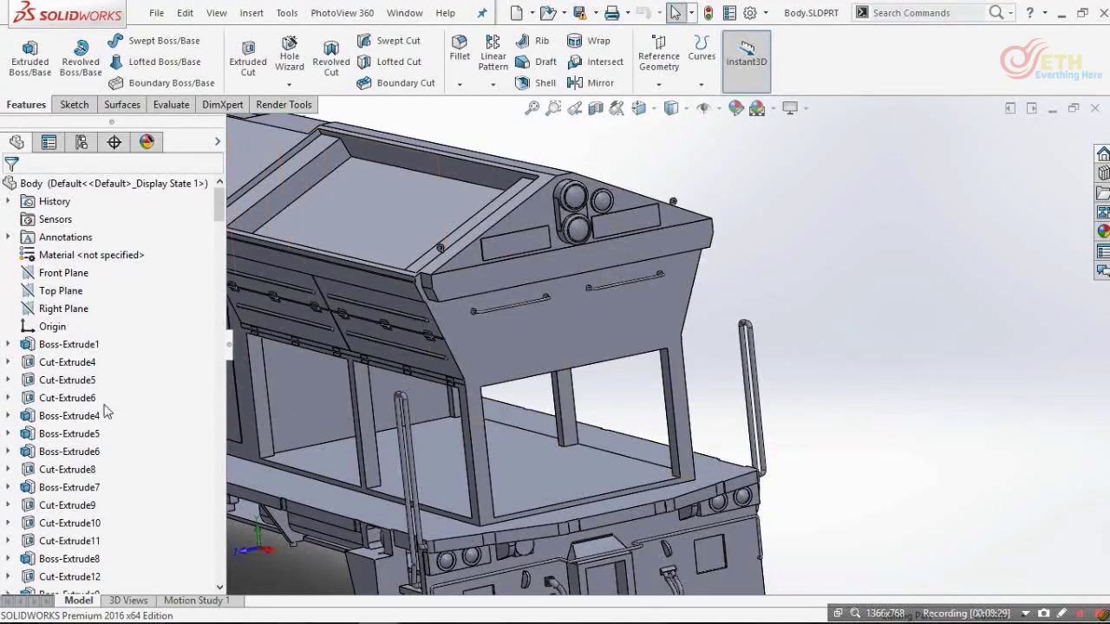
click(79, 456)
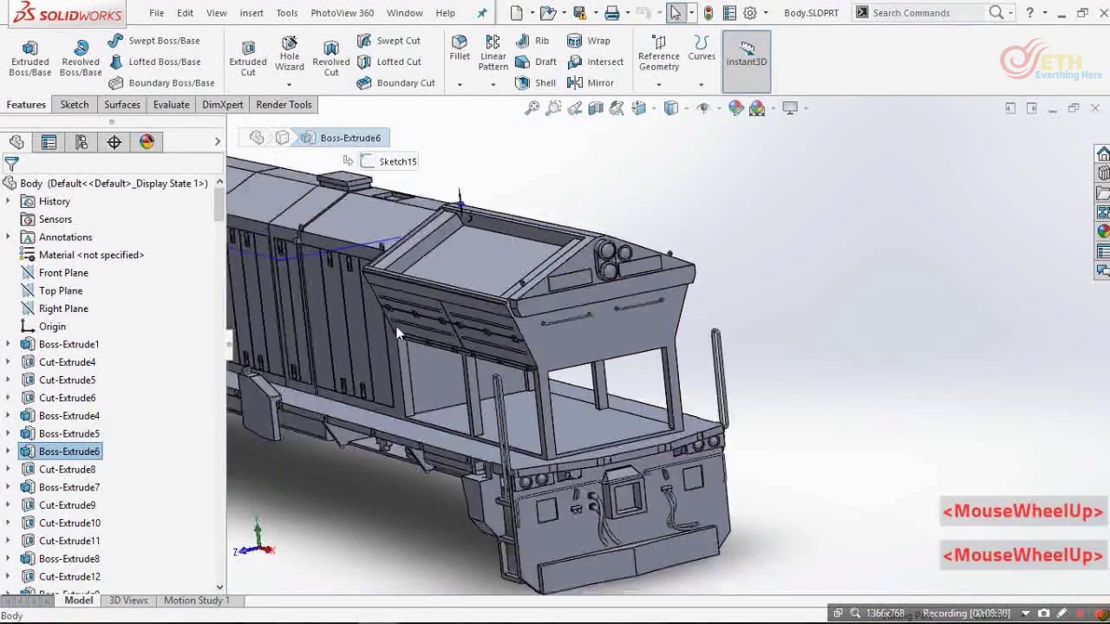
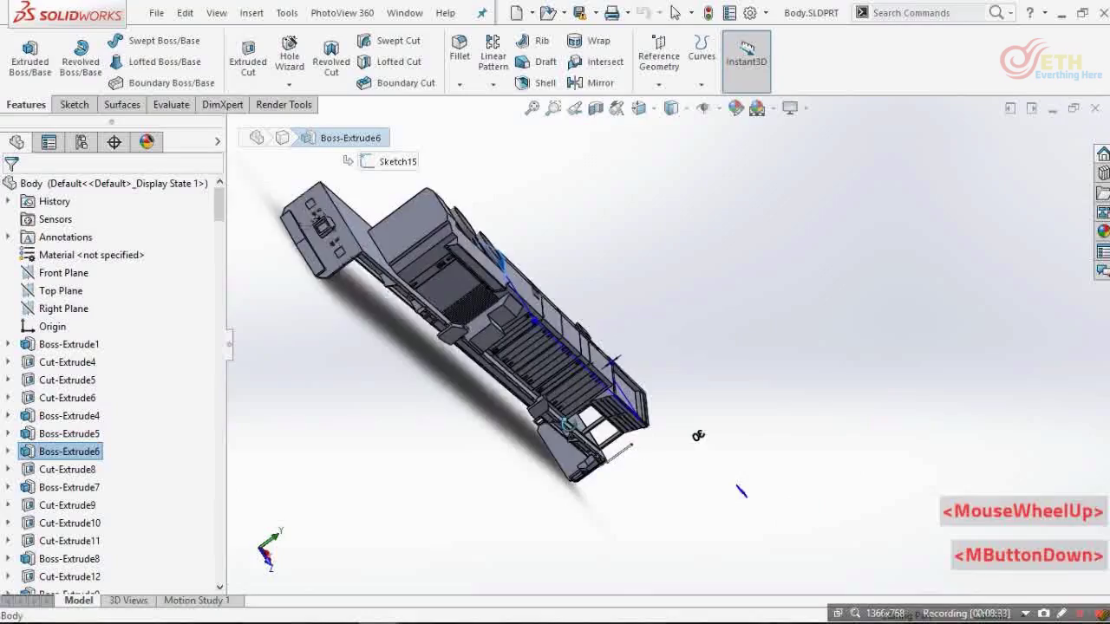
scroll(down, 3)
scroll(down, 3)
key(ctrl+Tab)
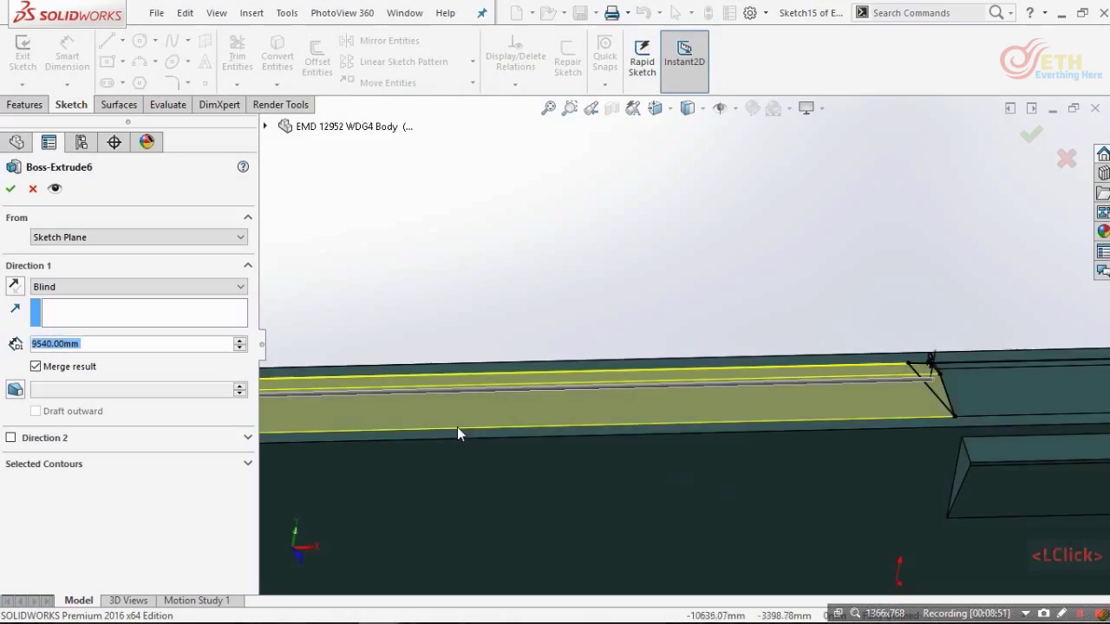
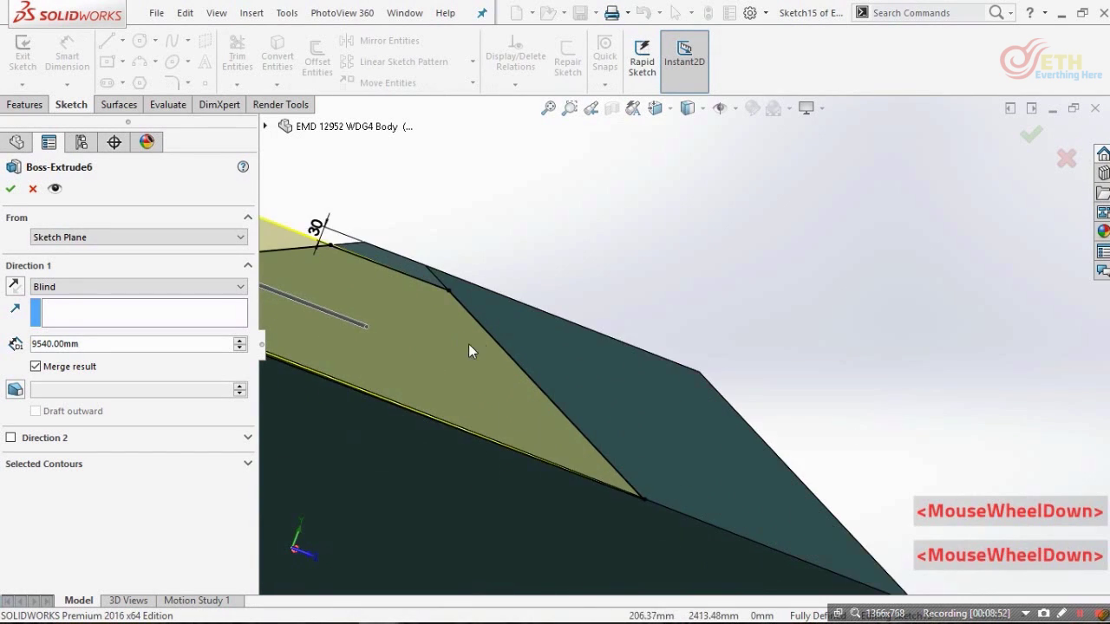
- Inspect the 9540 mm roof extrusion preview and view the hood profile from the front
middle_click(456, 363)
scroll(down, 3)
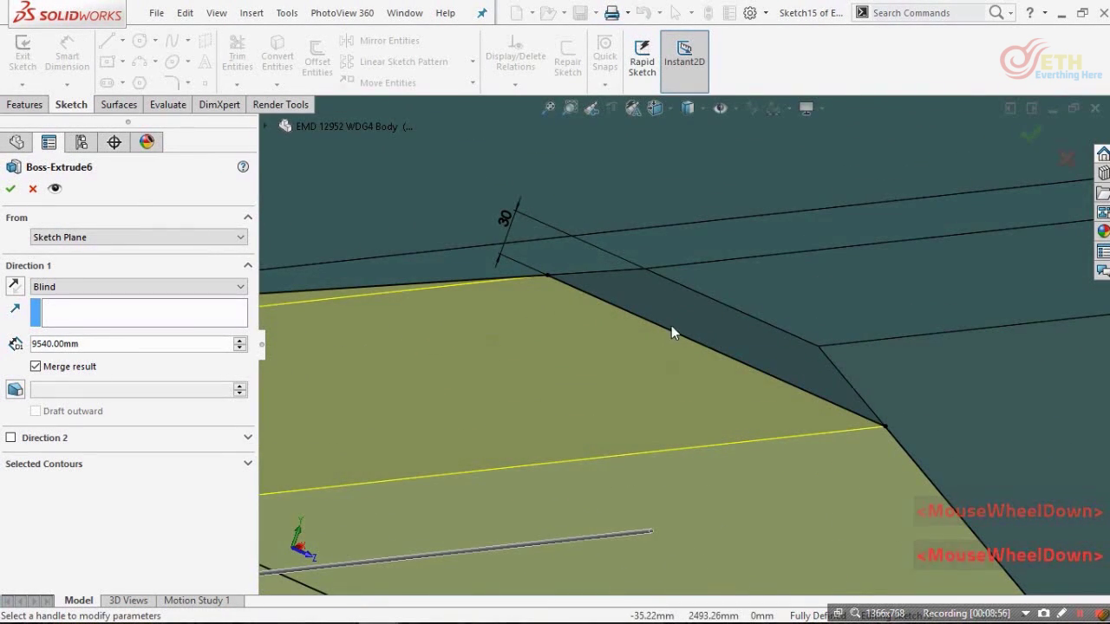
scroll(up, 3)
key(ctrl+8)
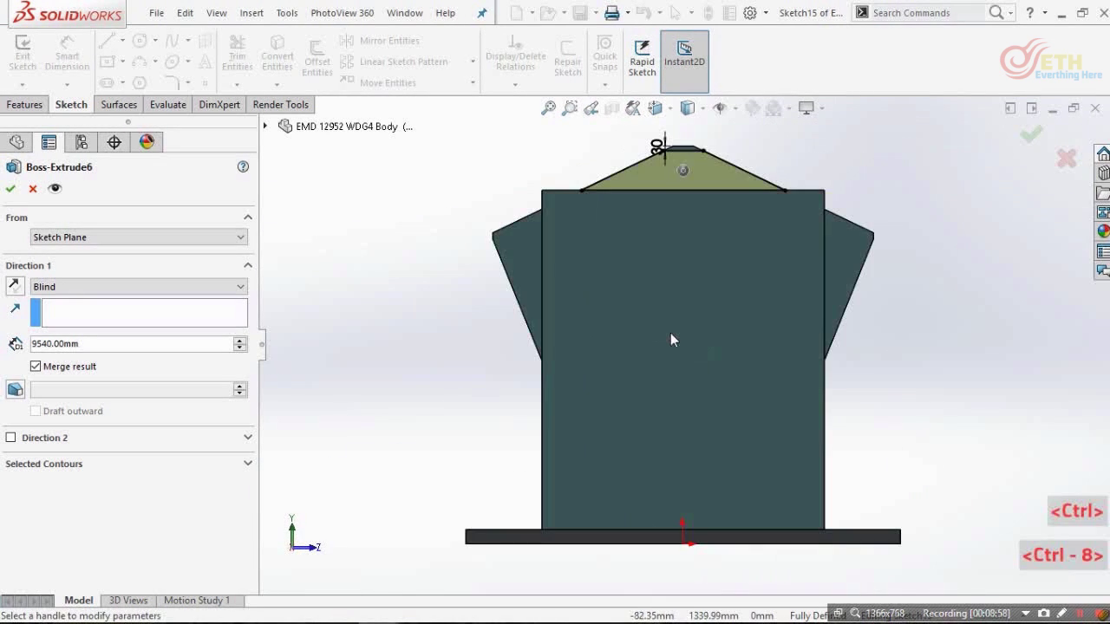
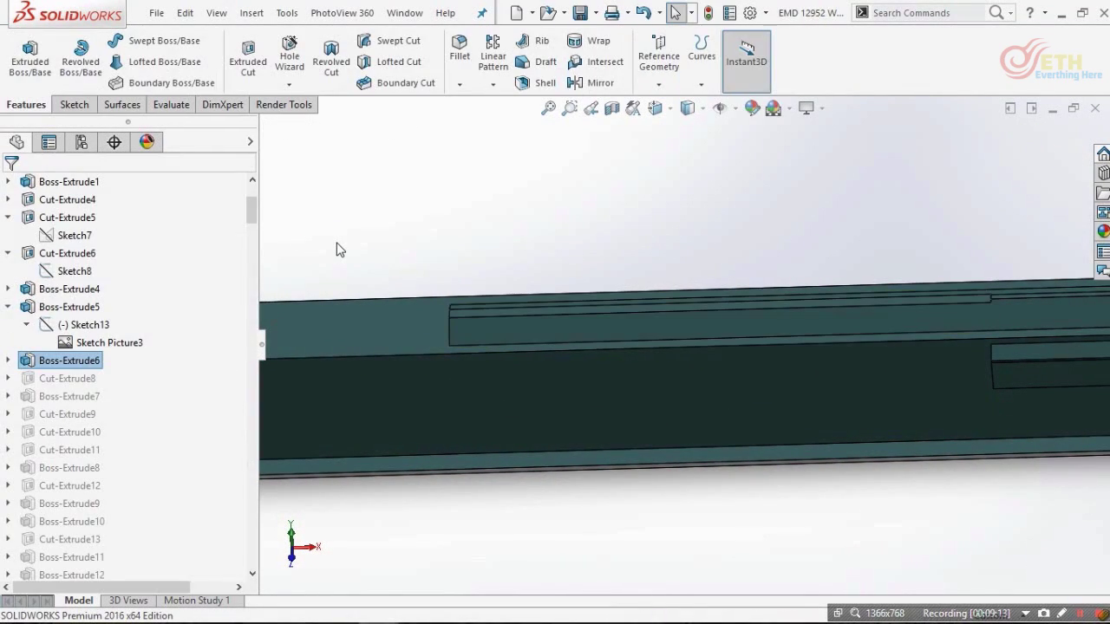
- Look up the Cut-Extrude8 groove feature in the complete model and return to the rolled-back body
click(344, 247)
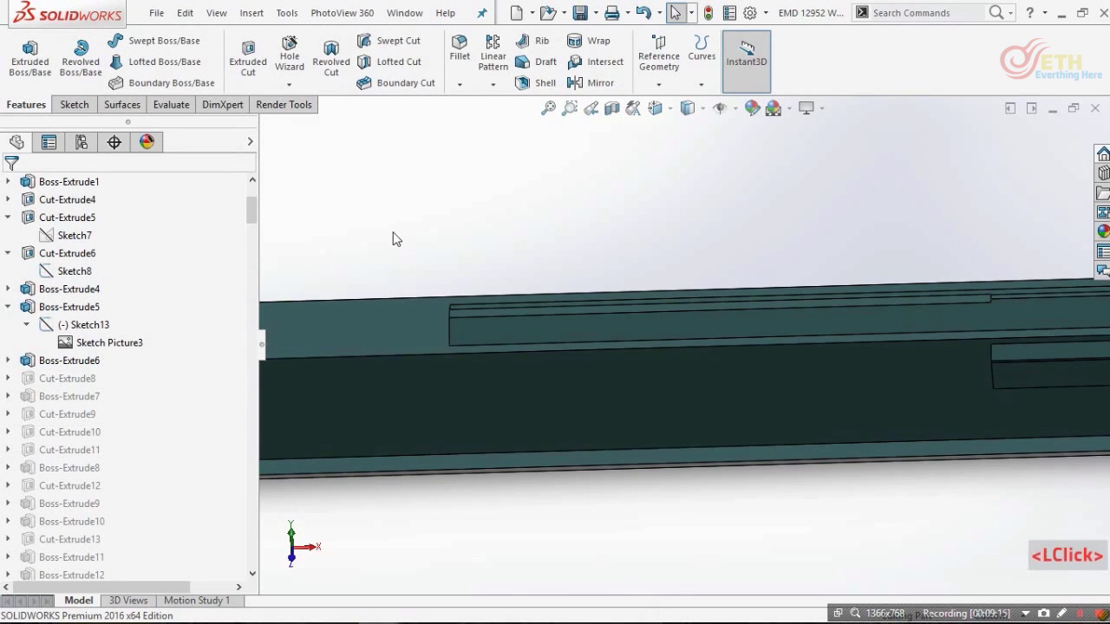
key(ctrl+Tab)
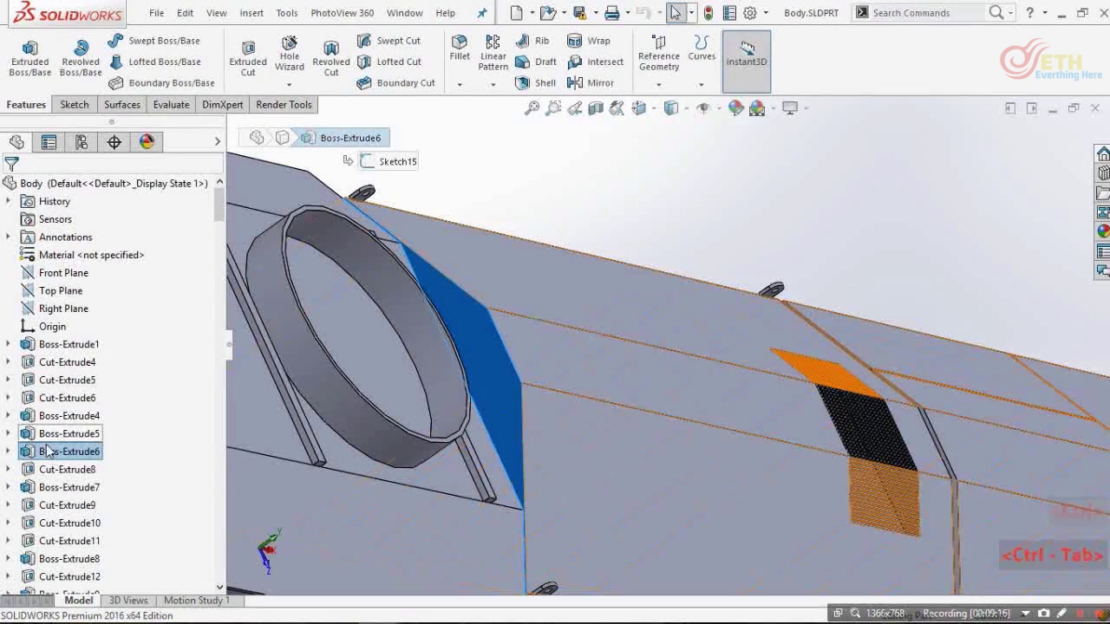
click(73, 482)
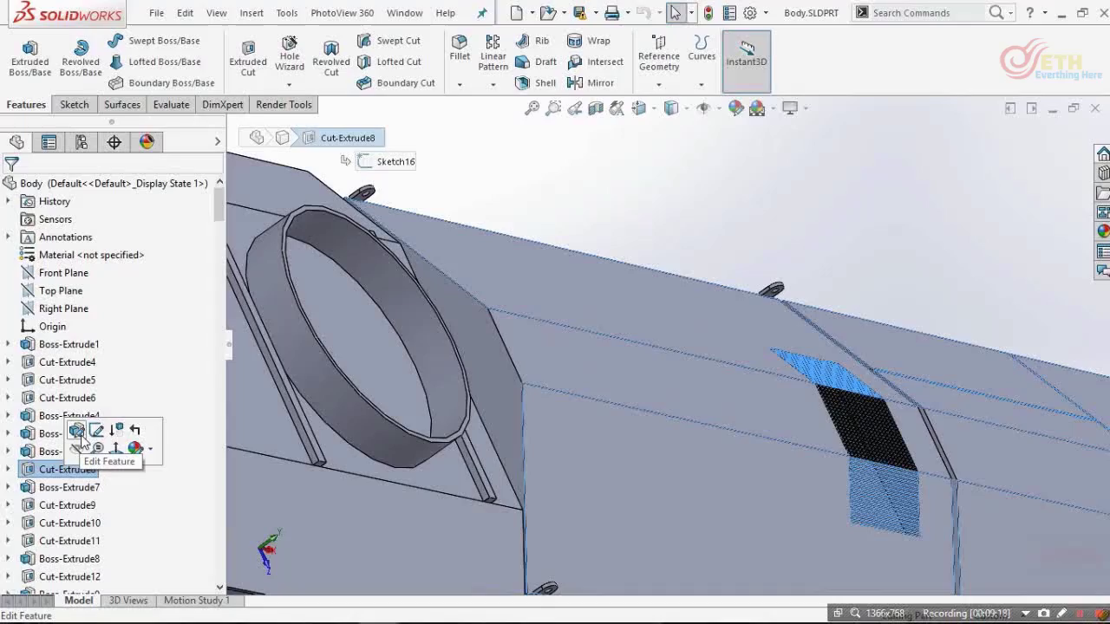
scroll(up, 3)
click(638, 214)
key(ctrl+Tab)
- Select the hood's sloped end face and bring up the groove profile Sketch16
scroll(down, 3)
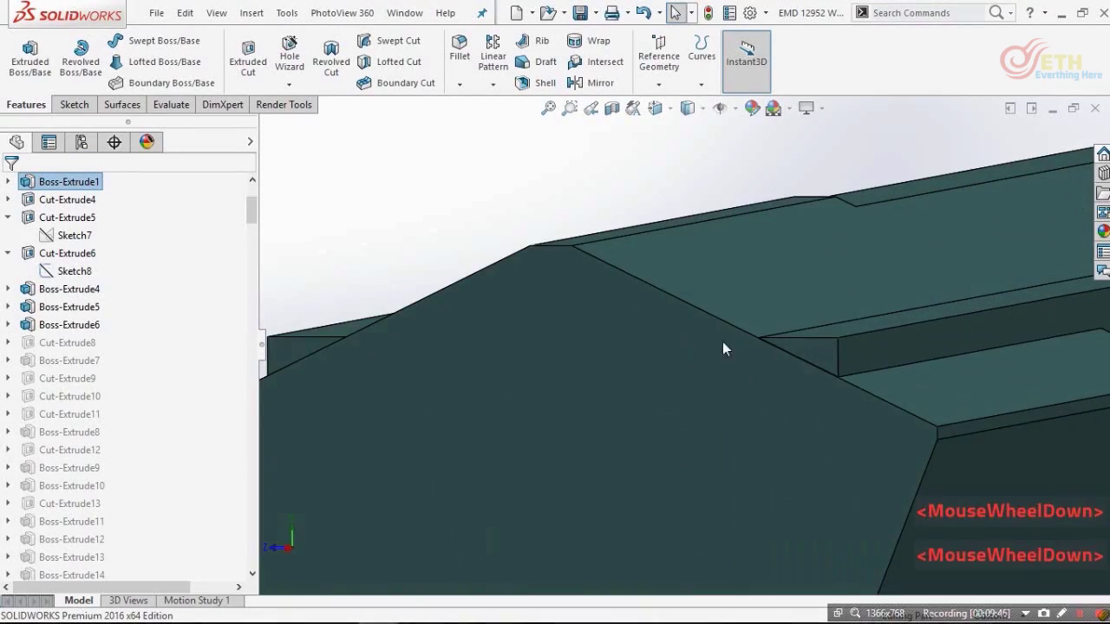
click(826, 359)
scroll(up, 3)
scroll(down, 3)
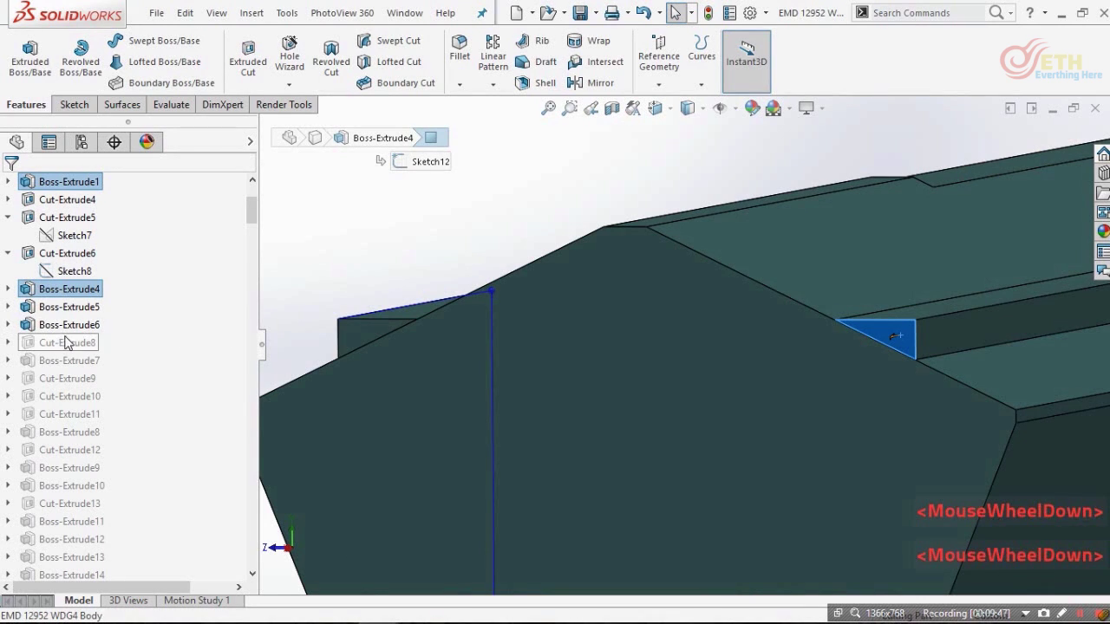
click(68, 345)
click(527, 367)
scroll(up, 3)
- Review the two triangular roof-edge groove profiles and leave the sketch
middle_click(682, 378)
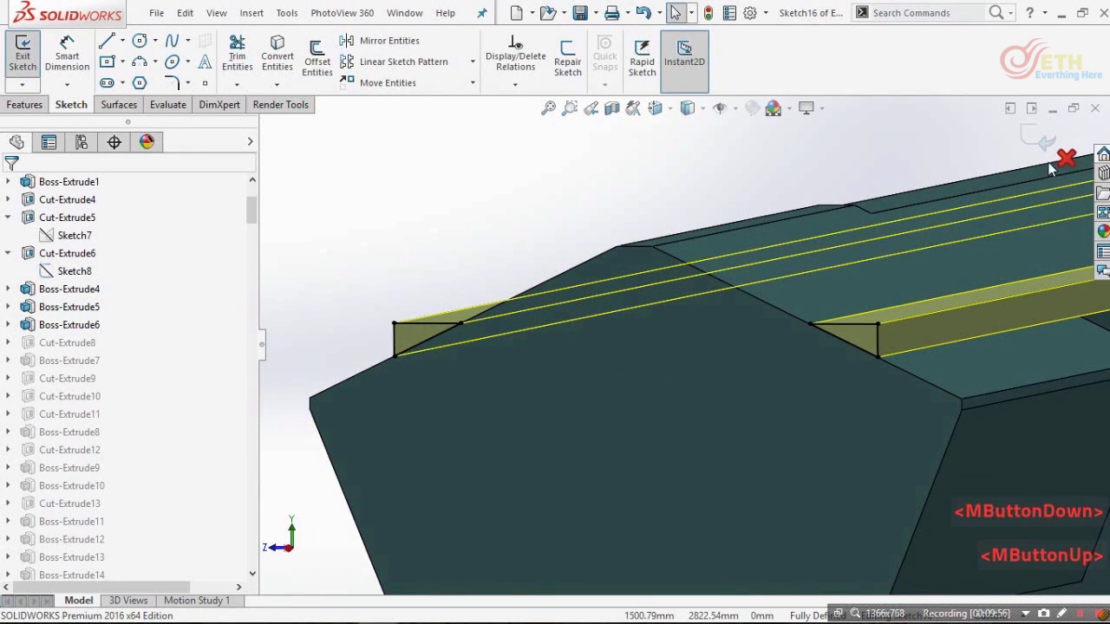
middle_click(745, 380)
click(746, 380)
double_click(494, 209)
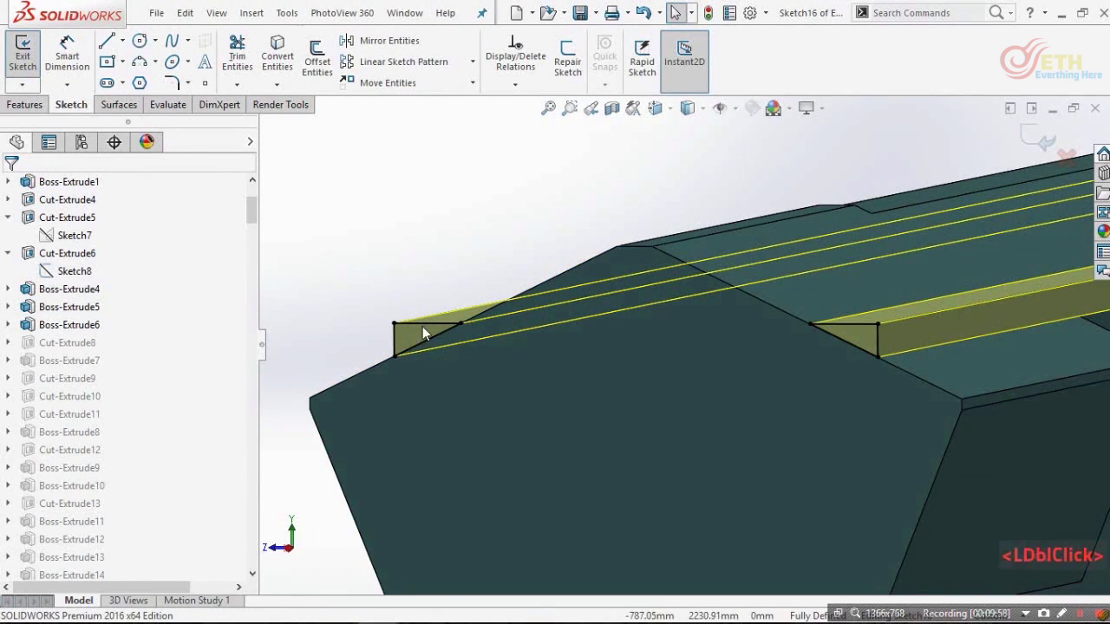
click(419, 276)
double_click(419, 276)
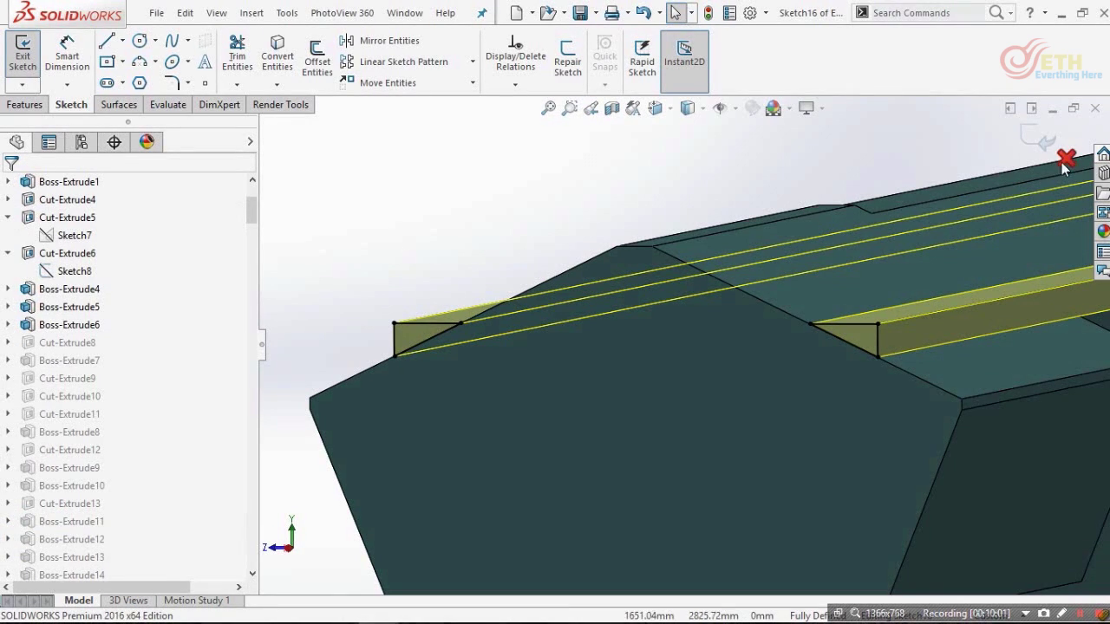
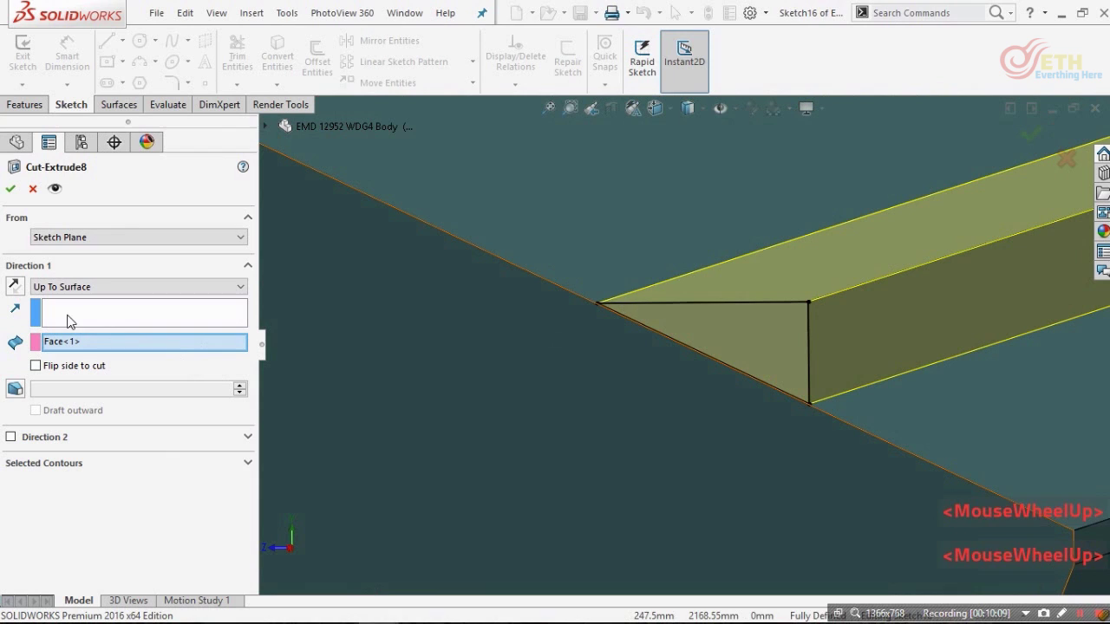
- Confirm Cut-Extrude8 as an Up To Surface cut to Face<1> and inspect the grooved hood
click(75, 295)
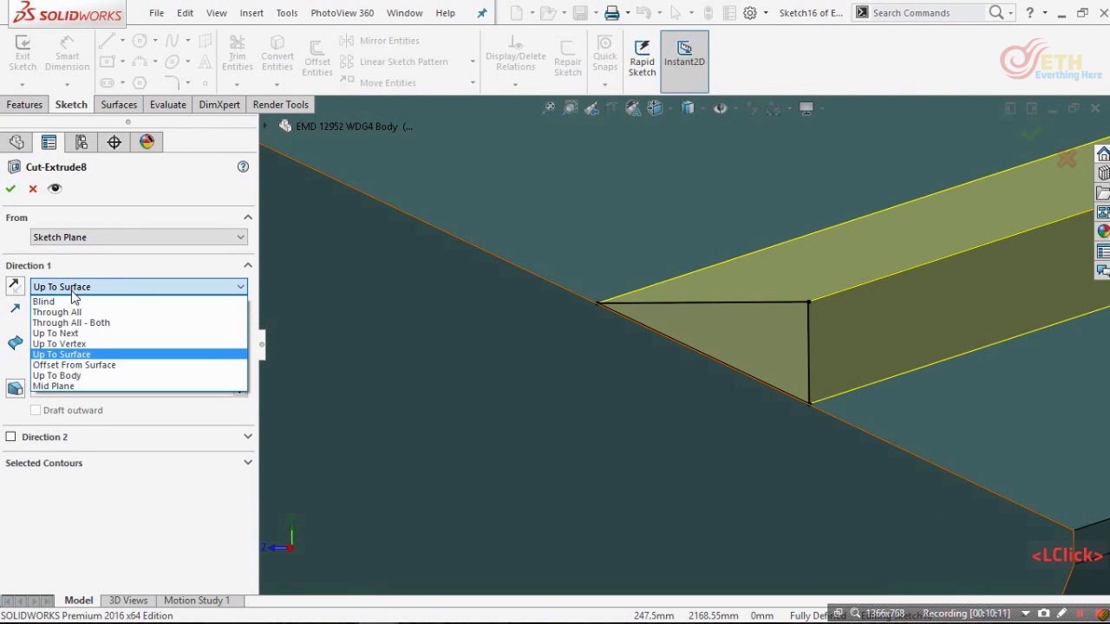
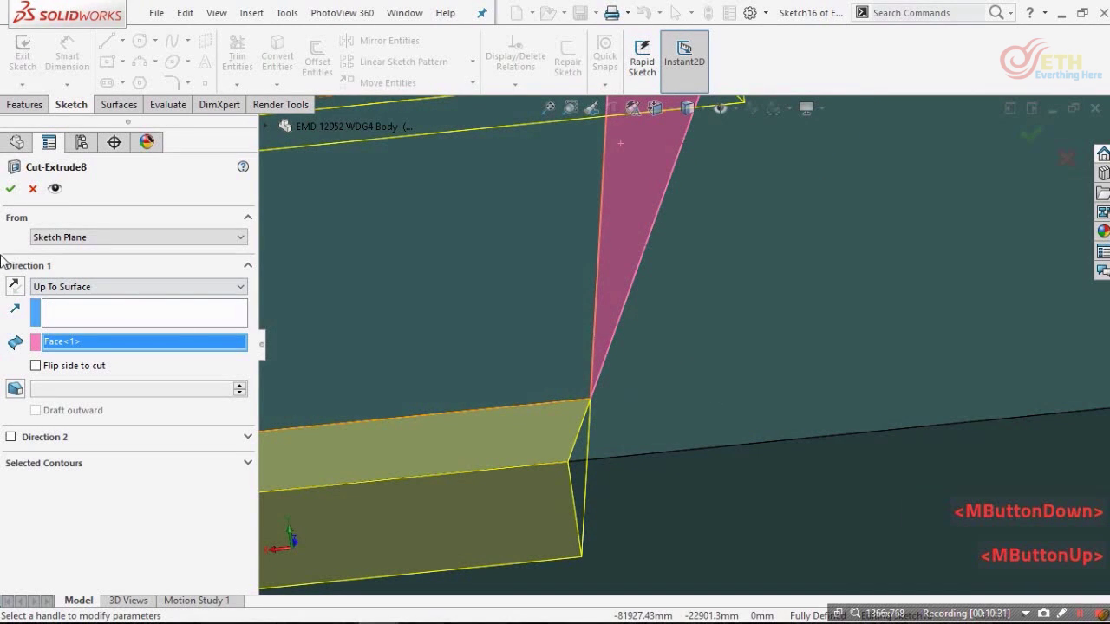
click(15, 200)
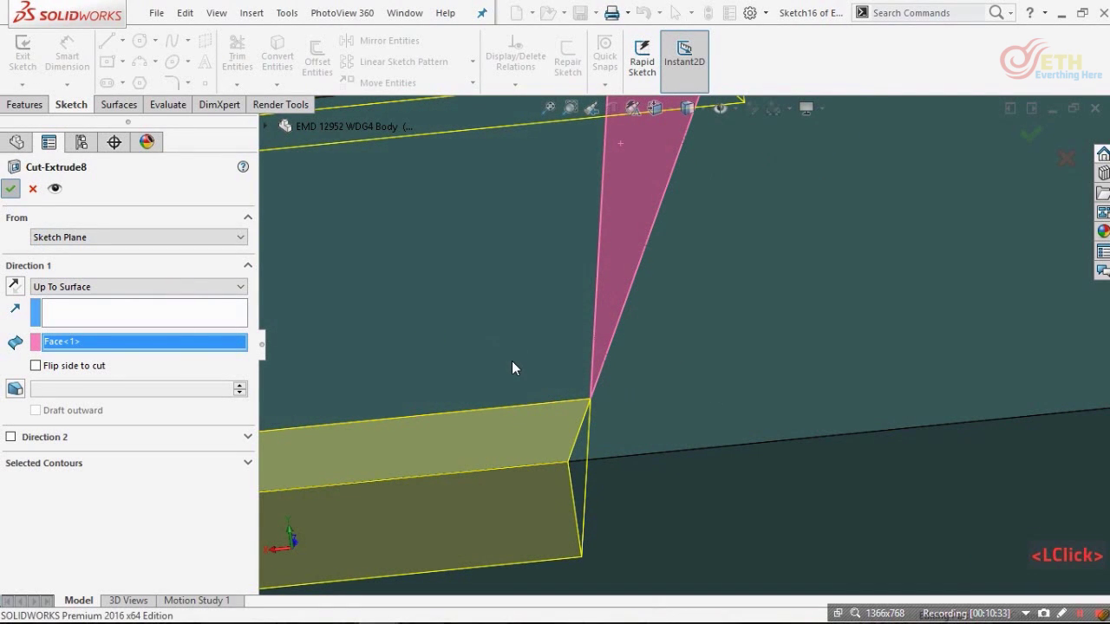
scroll(up, 3)
middle_click(465, 325)
scroll(down, 3)
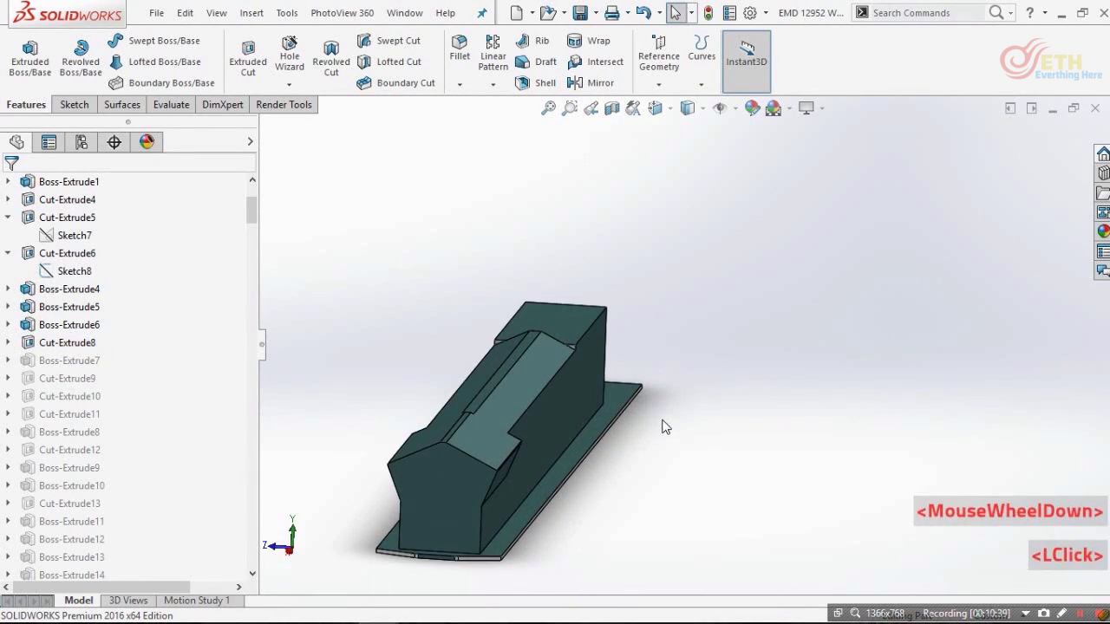
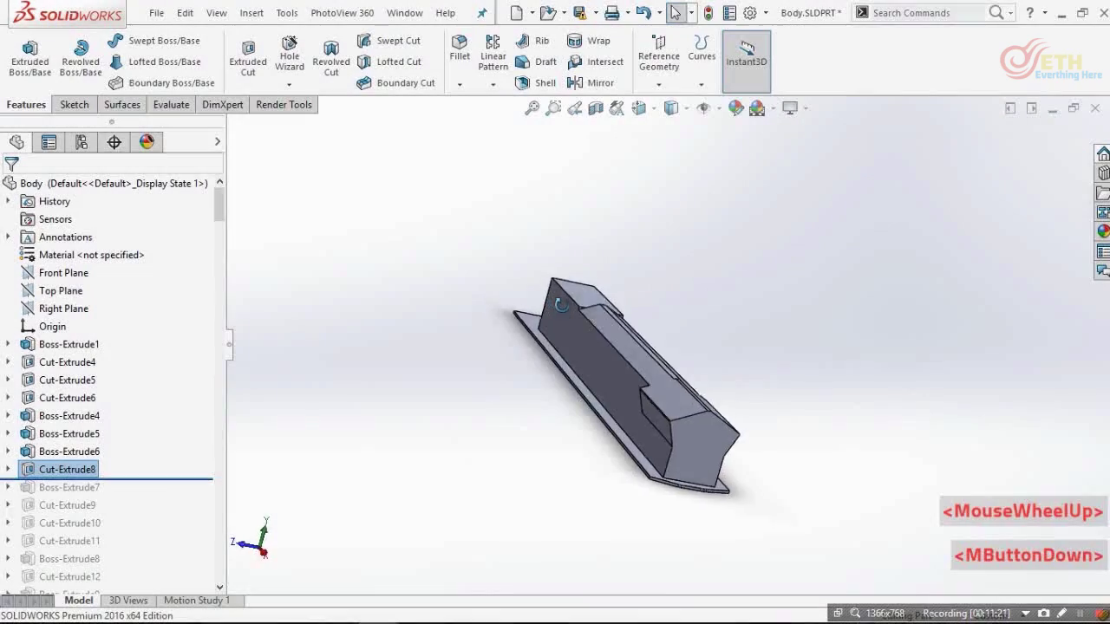
- Scroll the feature tree with the body rolled back to Cut-Extrude8
scroll(down, 3)
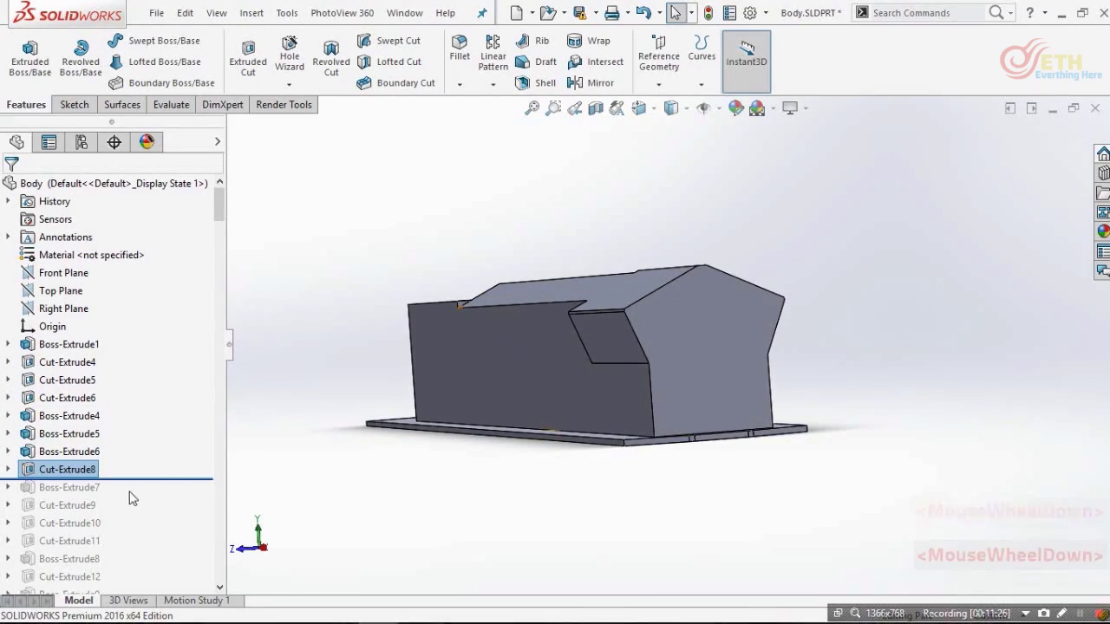
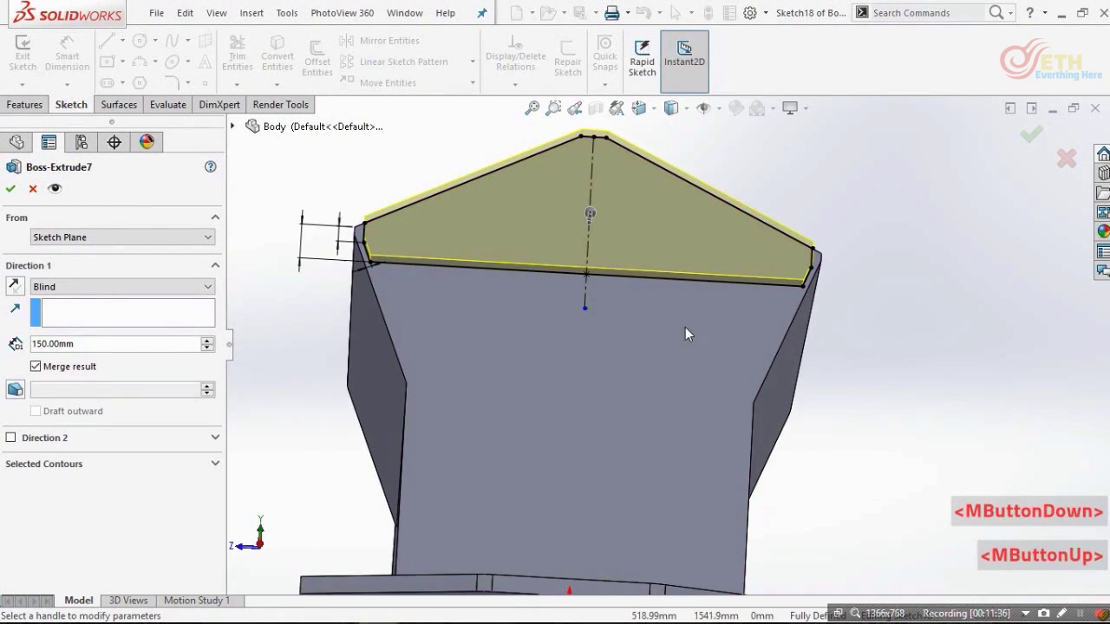
- View the peaked nose profile straight on and accept the 150 mm roof extrusion depth
key(ctrl+8)
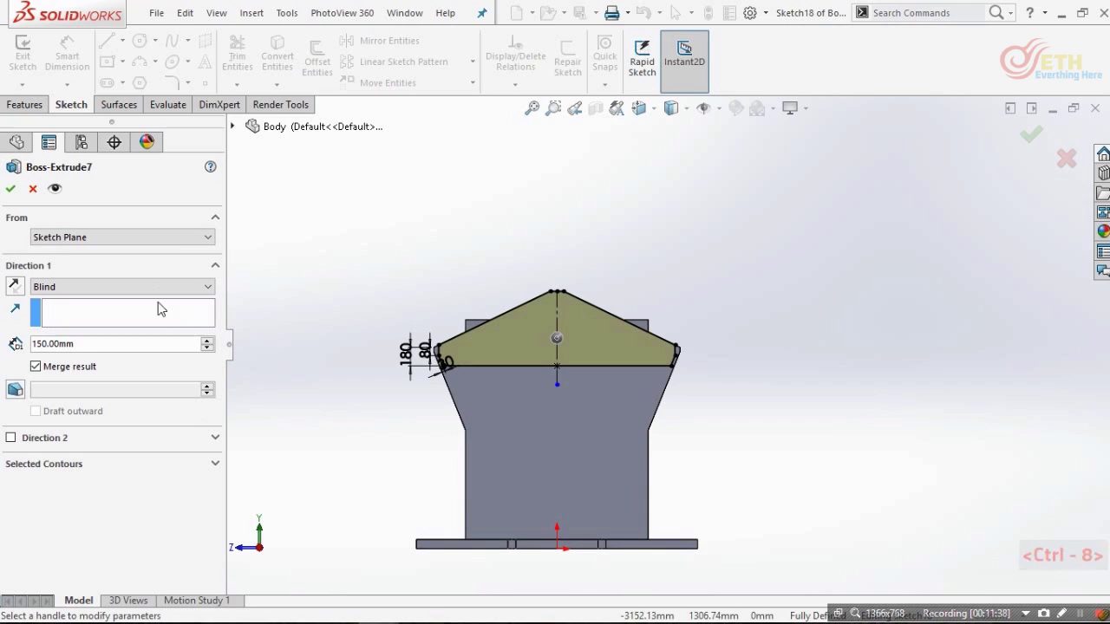
scroll(down, 3)
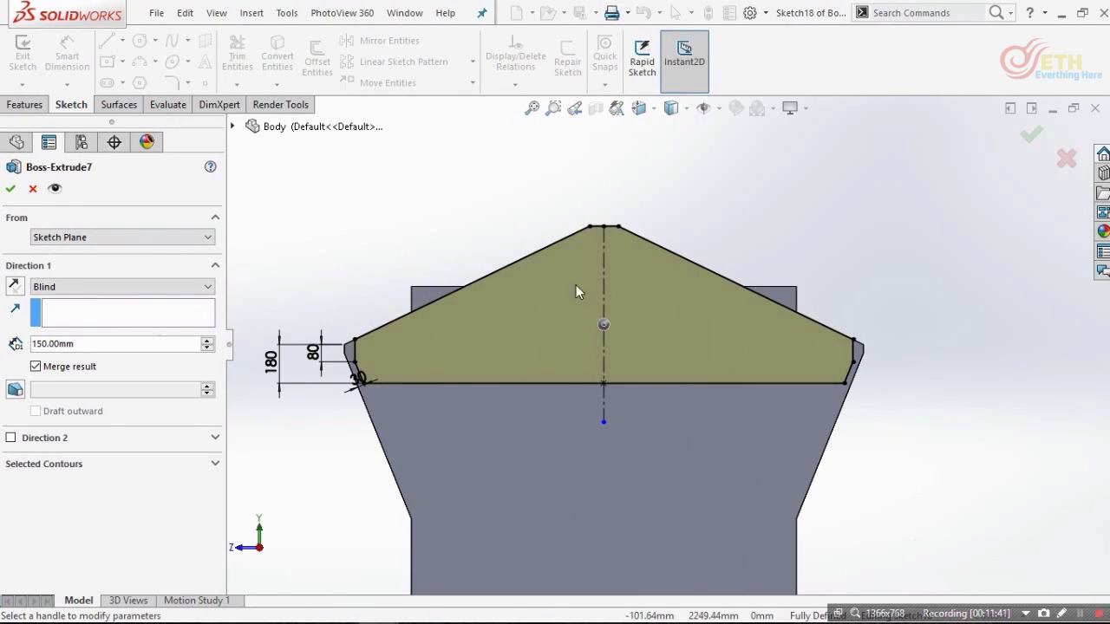
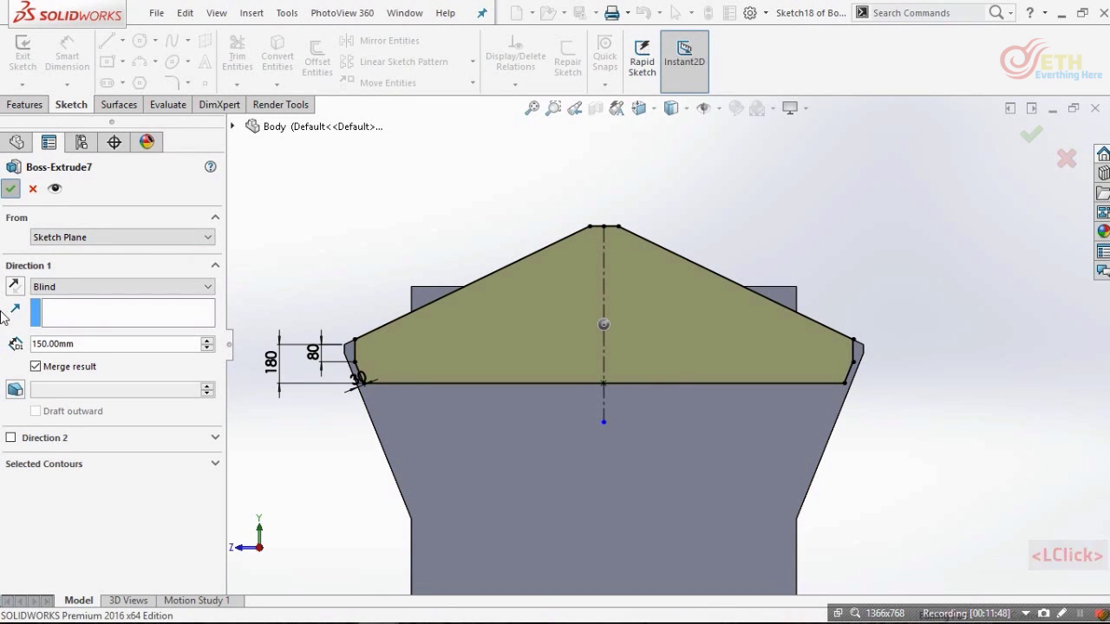
click(17, 487)
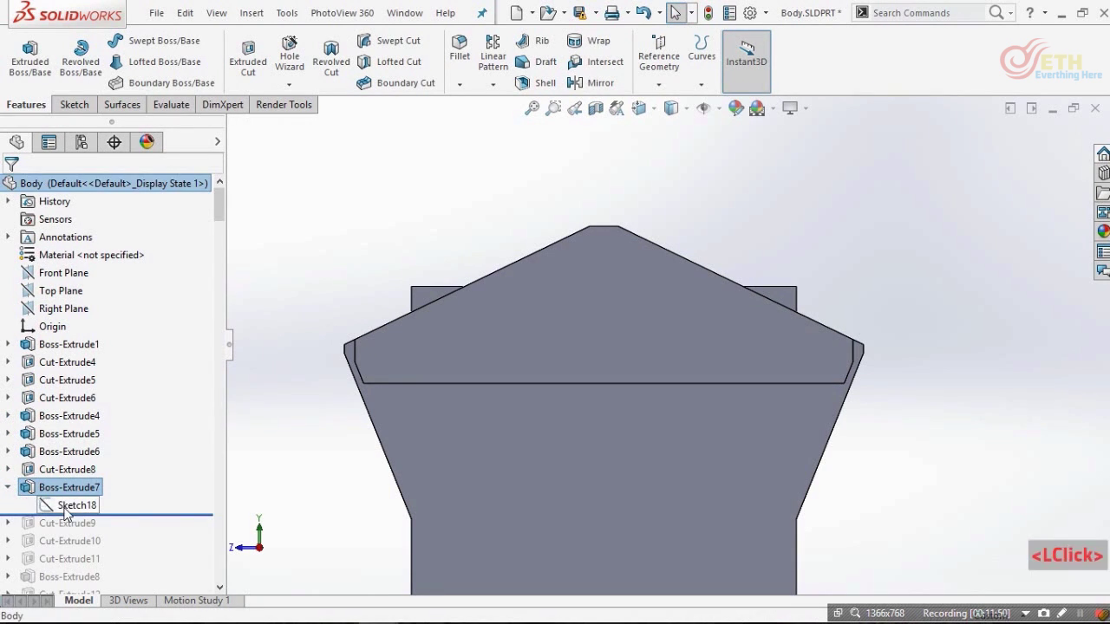
scroll(up, 3)
scroll(down, 3)
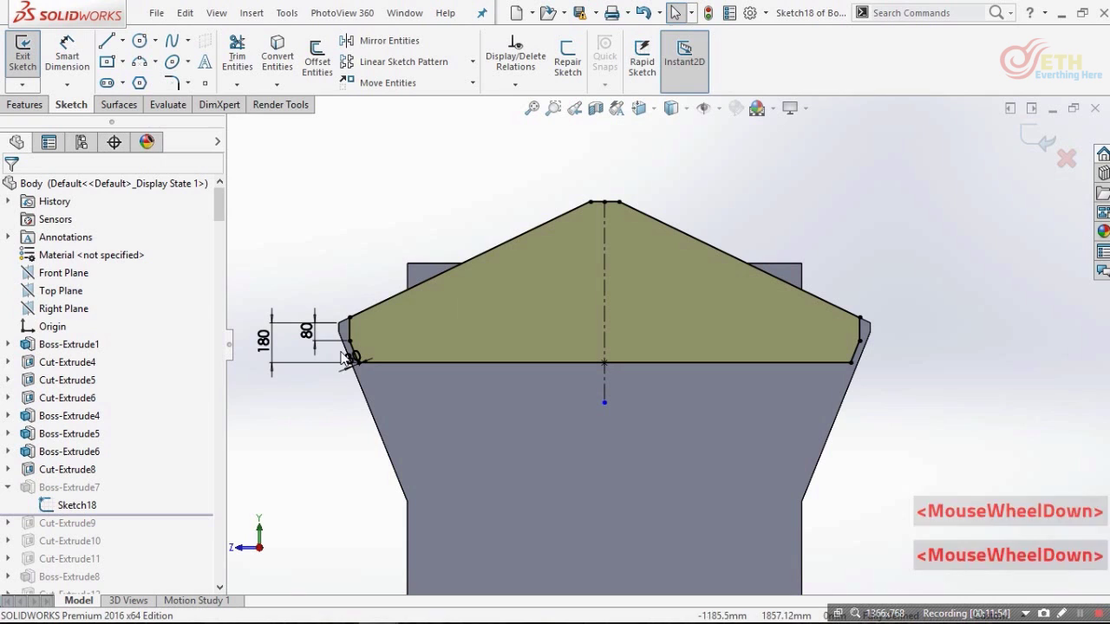
- Add the 30 angle dimension to the slope and confirm the 150 mm roof cap Boss-Extrude7
click(339, 379)
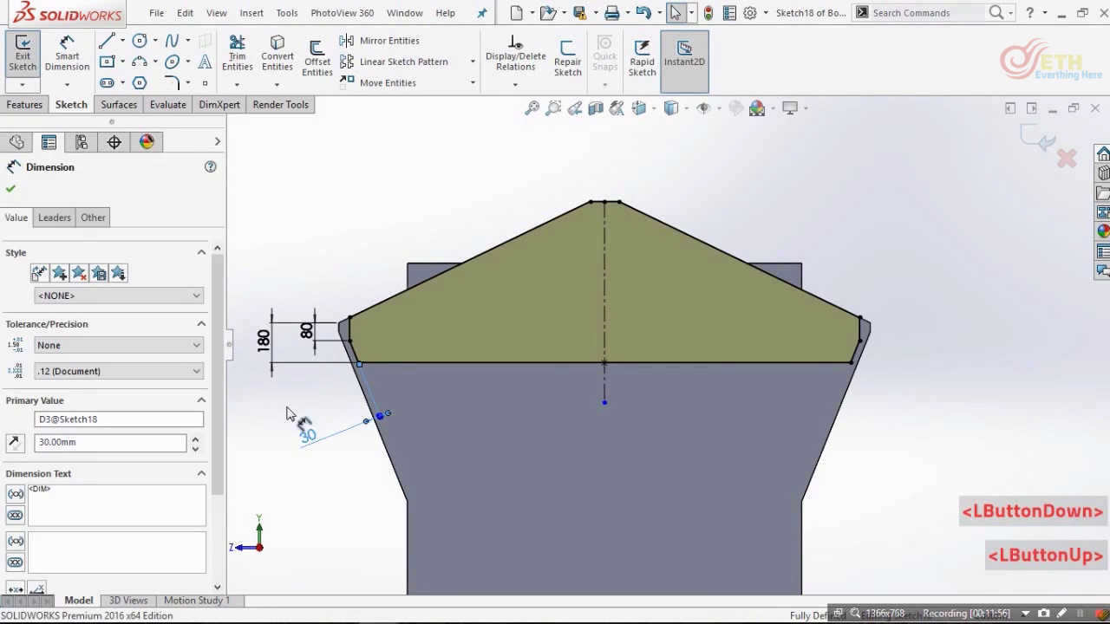
click(287, 397)
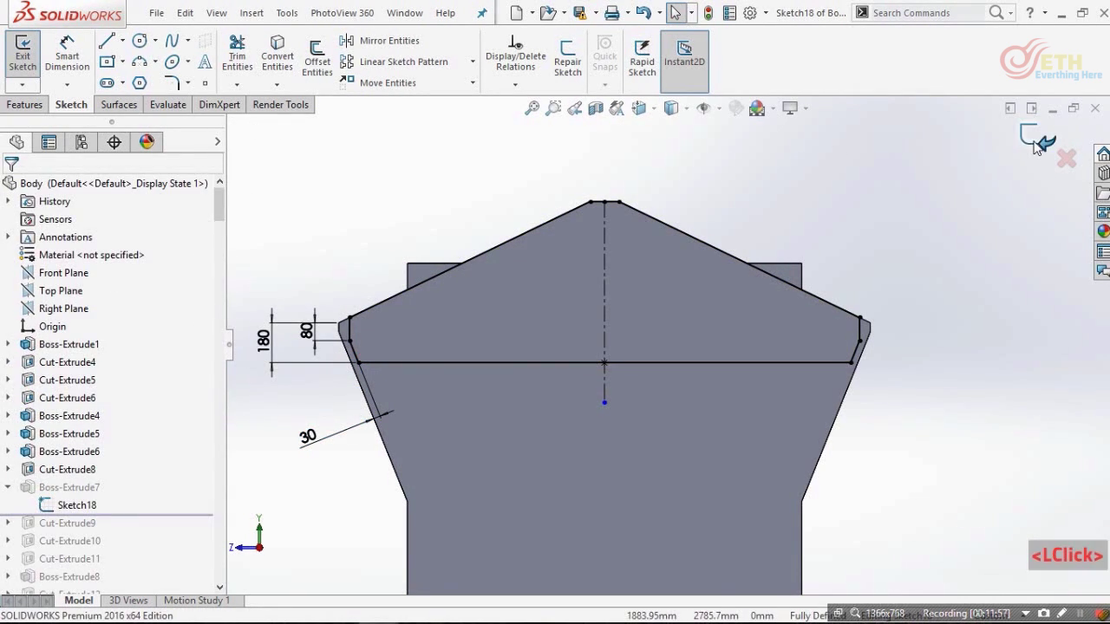
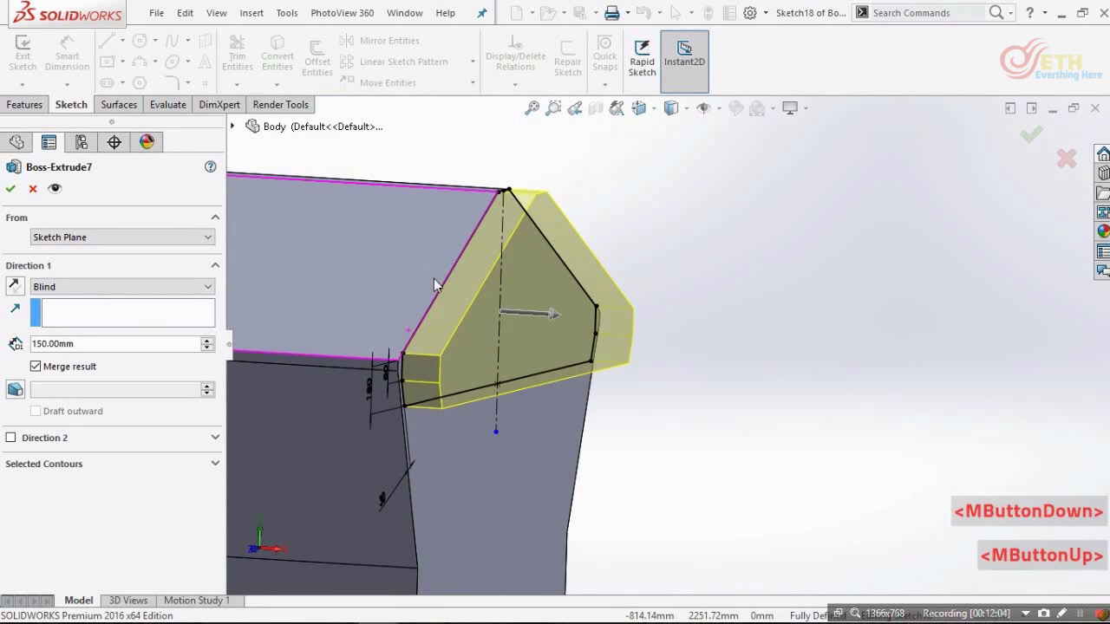
click(756, 263)
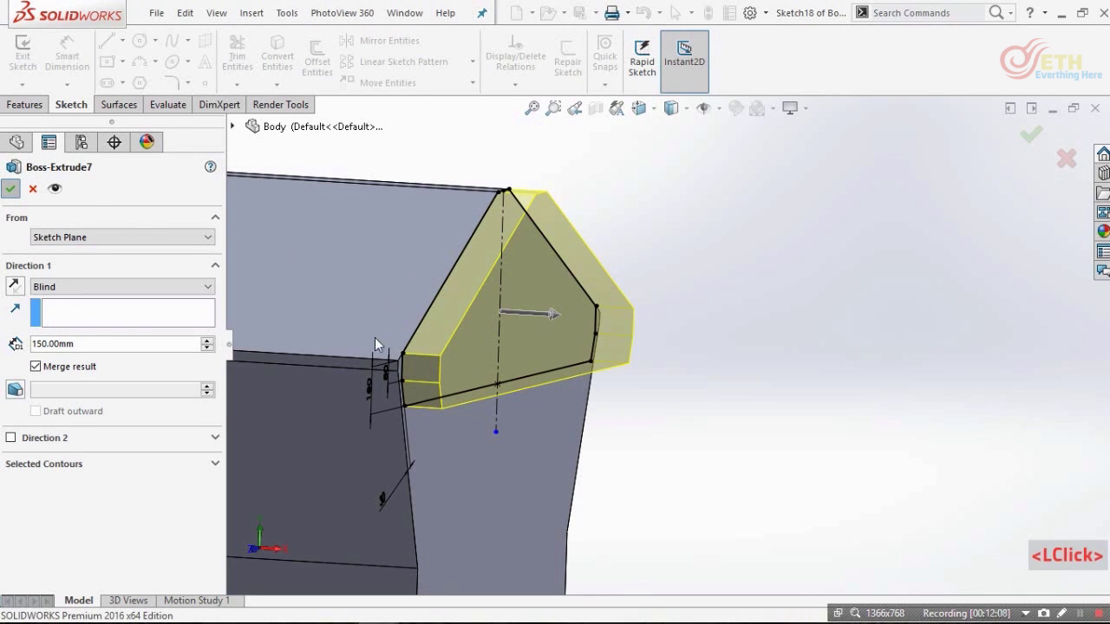
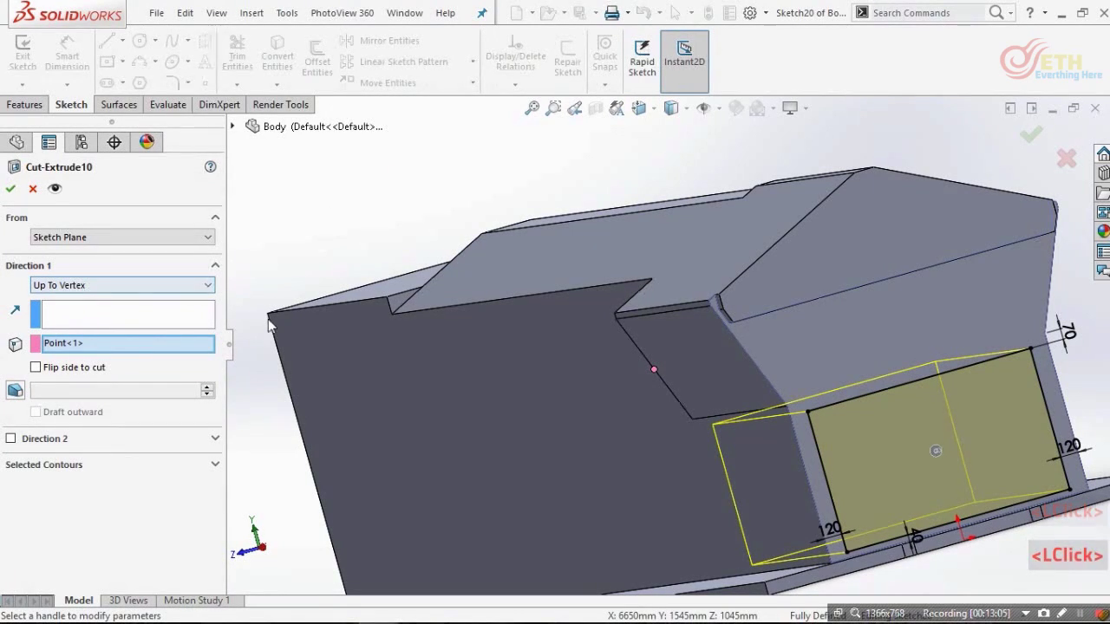
- Start the Extruded Cut on Sketch20 and view the front opening from several standard views
click(299, 208)
key(ctrl+8)
key(ctrl+8)
click(689, 322)
key(ctrl+8)
click(643, 324)
key(ctrl+5)
key(ctrl+3)
key(ctrl+4)
- Set the cut to Up To Vertex and pick the sloped hood edge as its limit
click(946, 402)
scroll(down, 3)
scroll(up, 3)
scroll(down, 3)
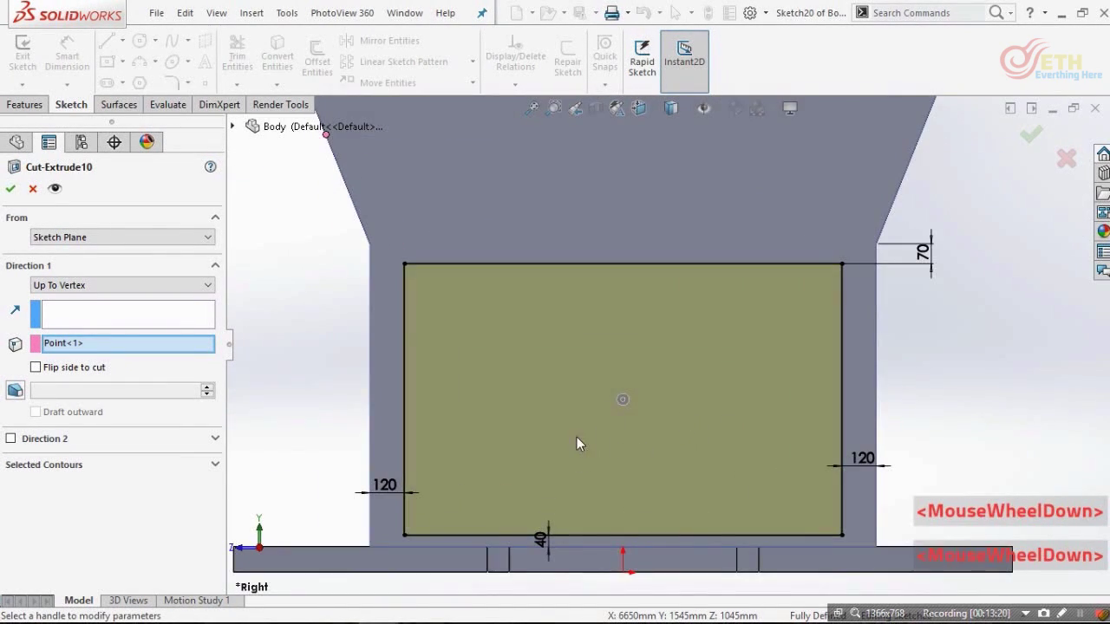
scroll(up, 3)
scroll(up, 3)
middle_click(616, 396)
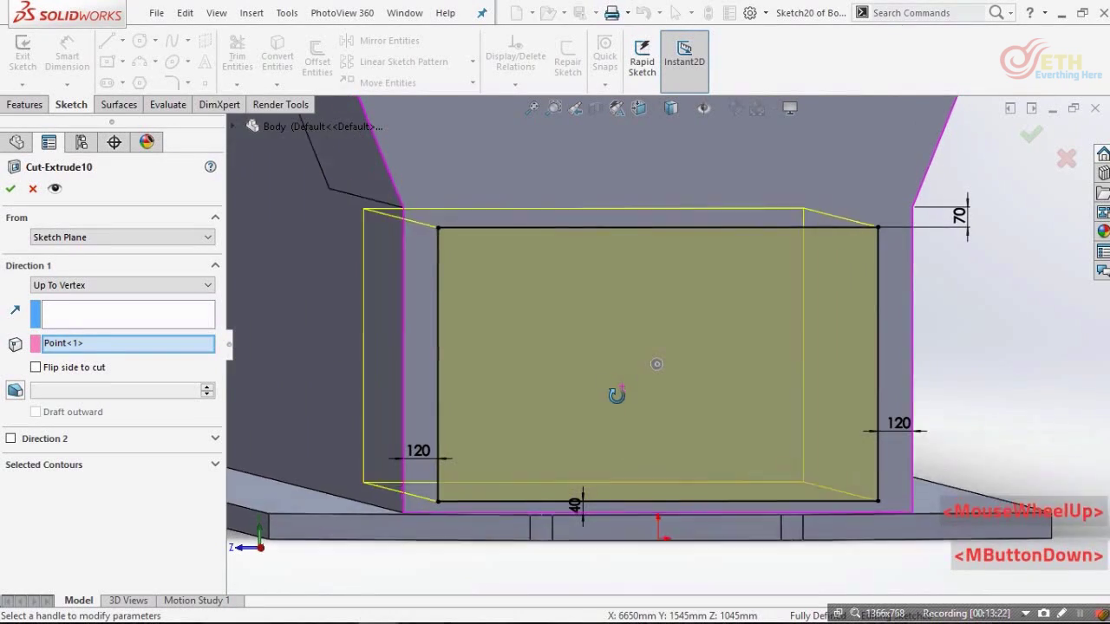
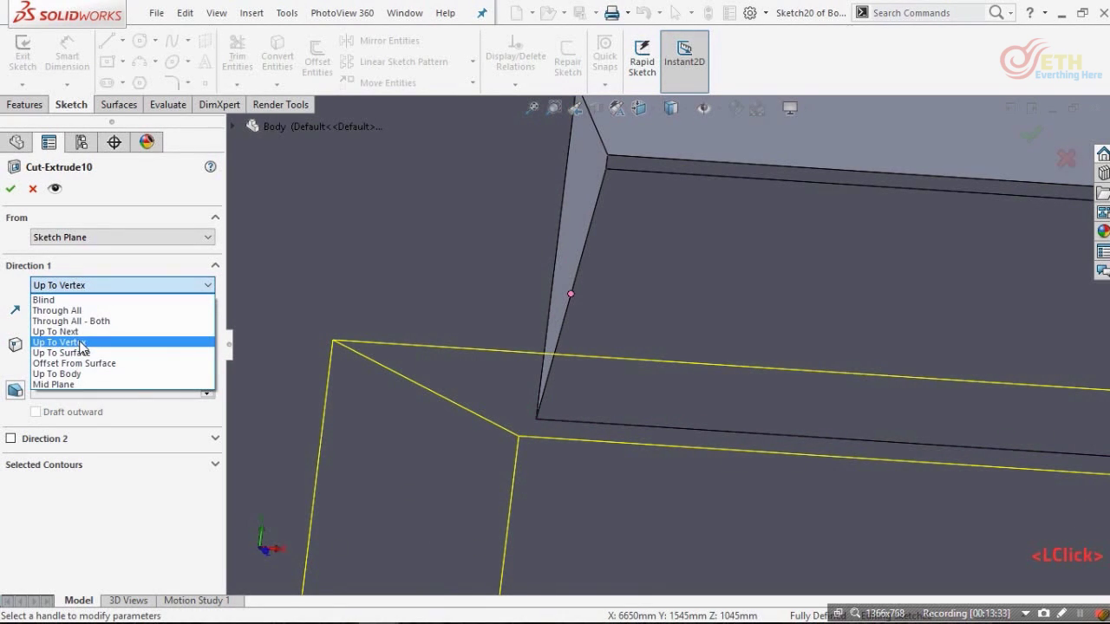
click(84, 345)
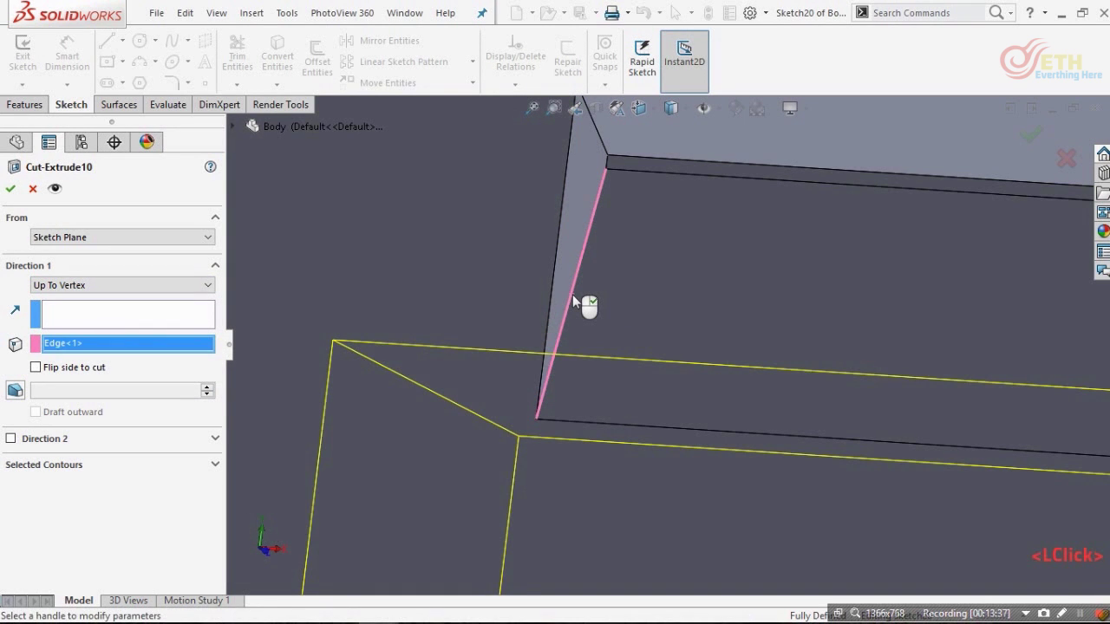
scroll(up, 3)
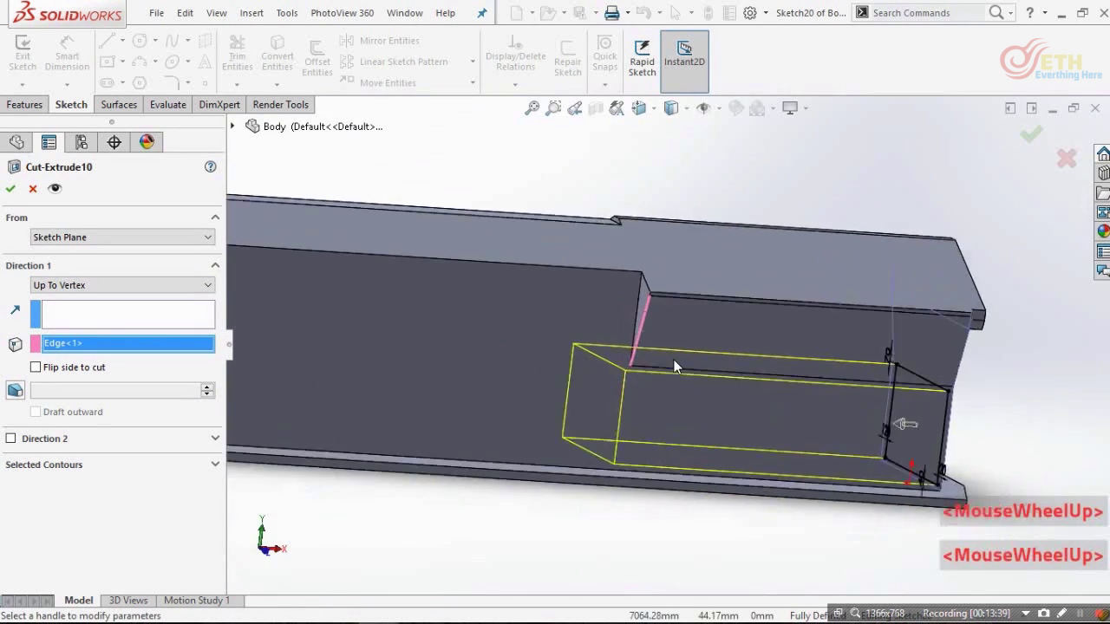
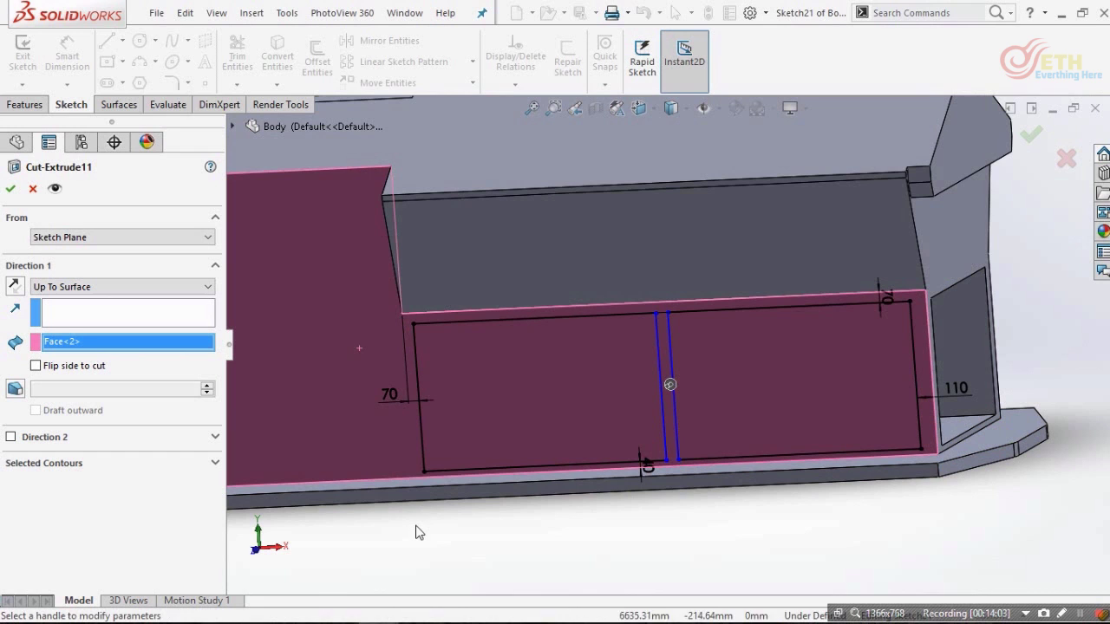
- Clear the previously chosen end face from the Cut-Extrude11 side cut
key(ctrl+8)
scroll(down, 3)
right_click(147, 350)
click(205, 367)
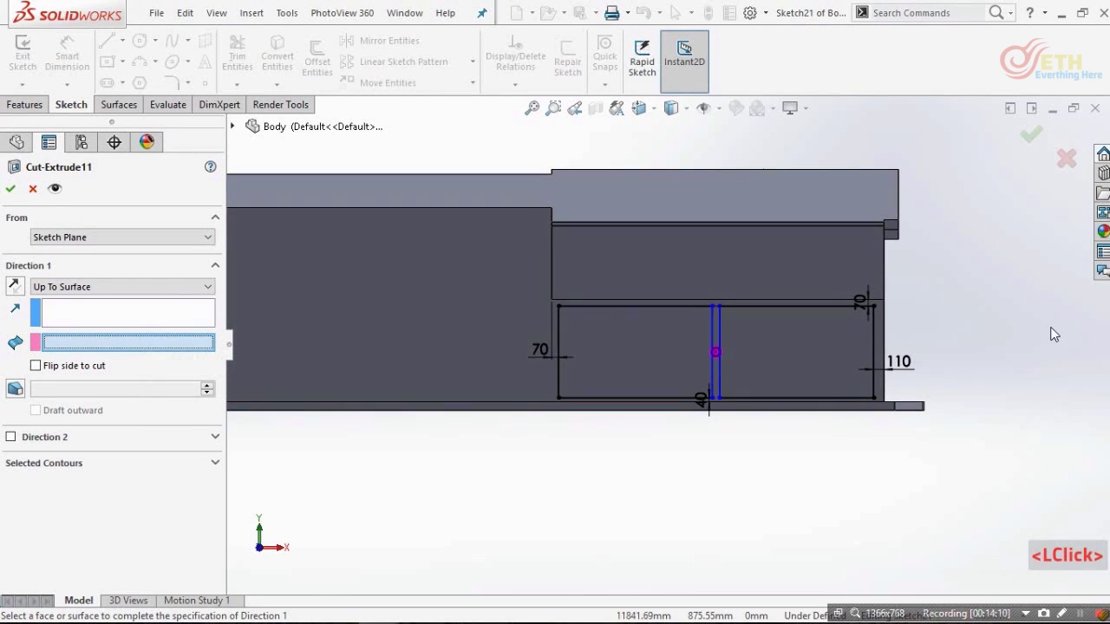
scroll(down, 3)
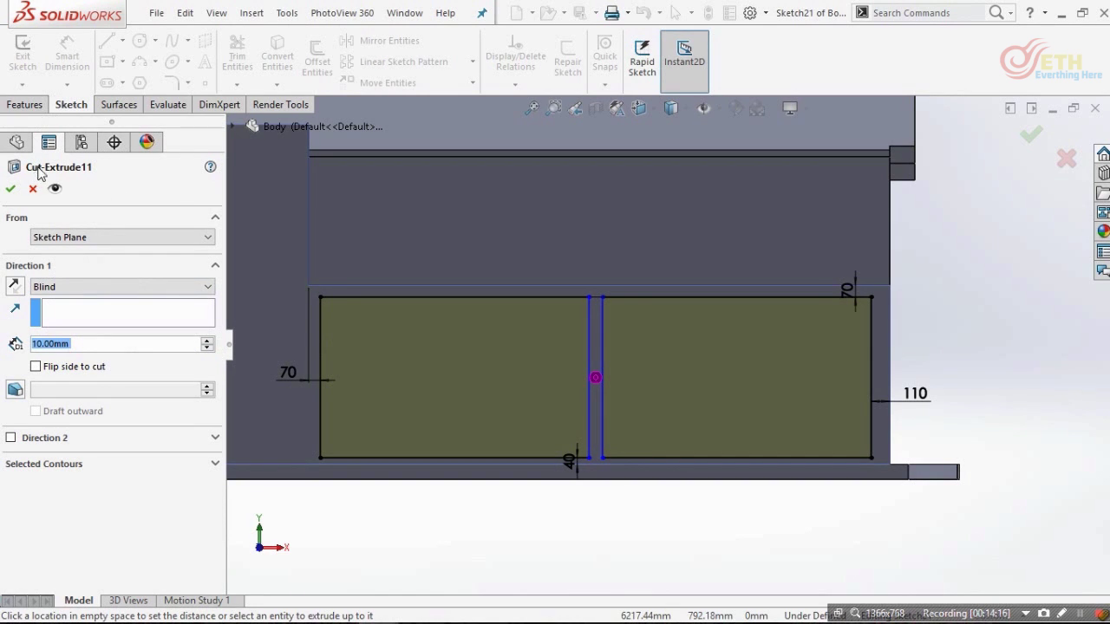
- Set Direction 1 to Up To Surface on the inner face and confirm the side openings cut
click(41, 105)
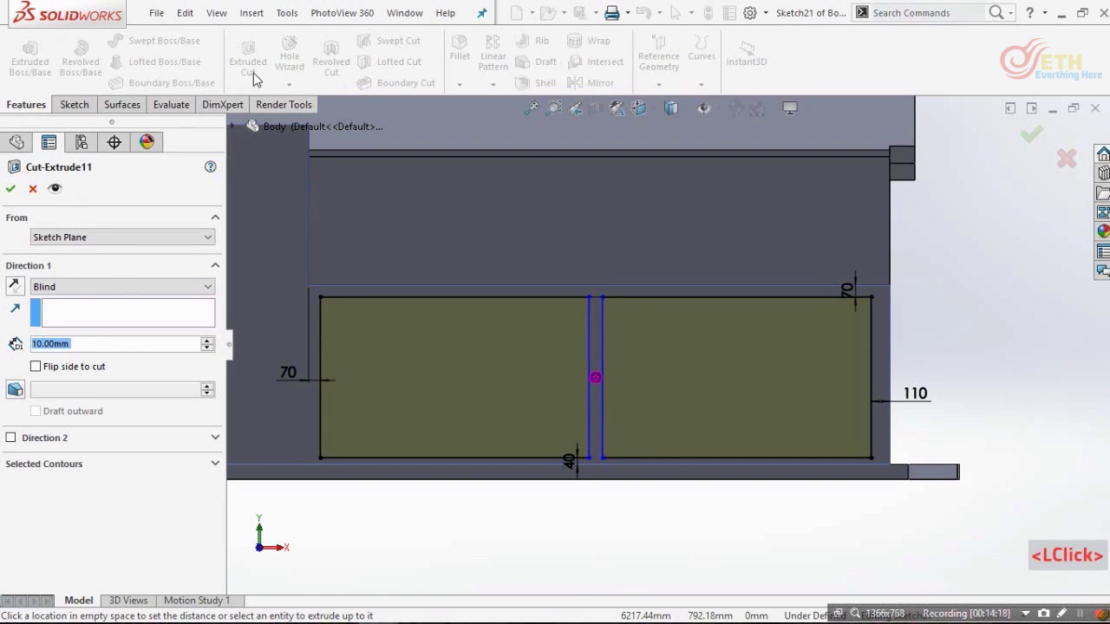
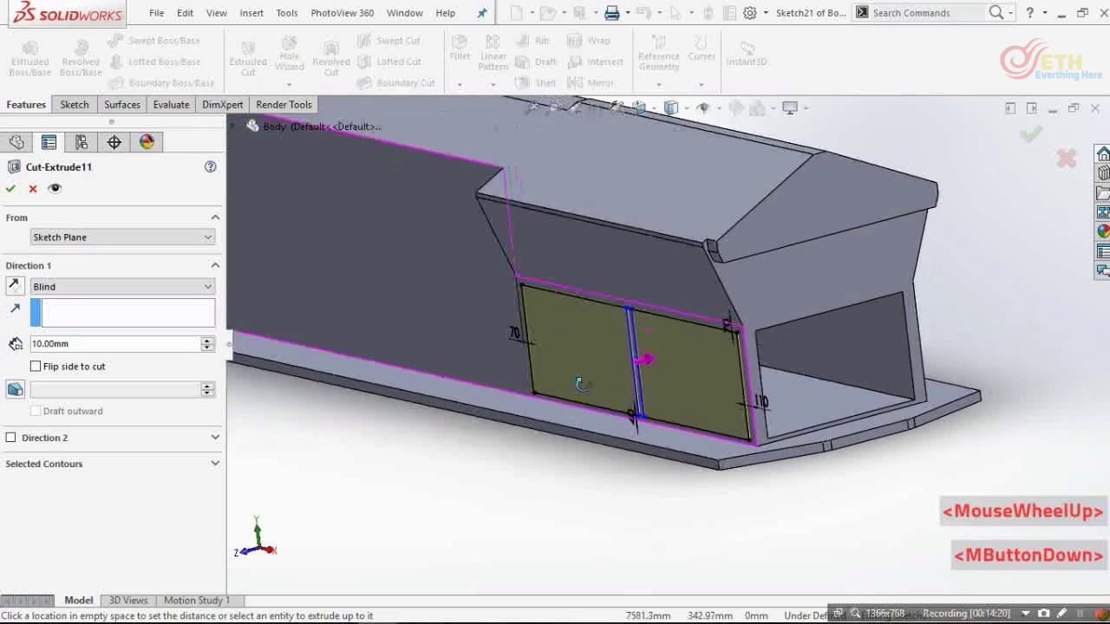
scroll(down, 3)
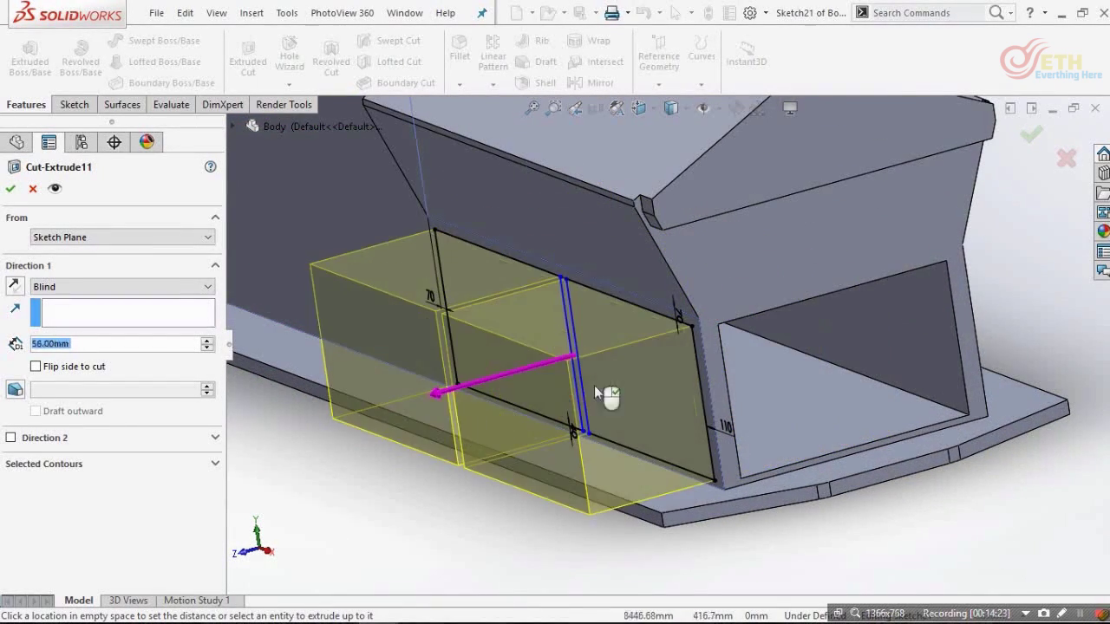
key(Escape)
click(98, 514)
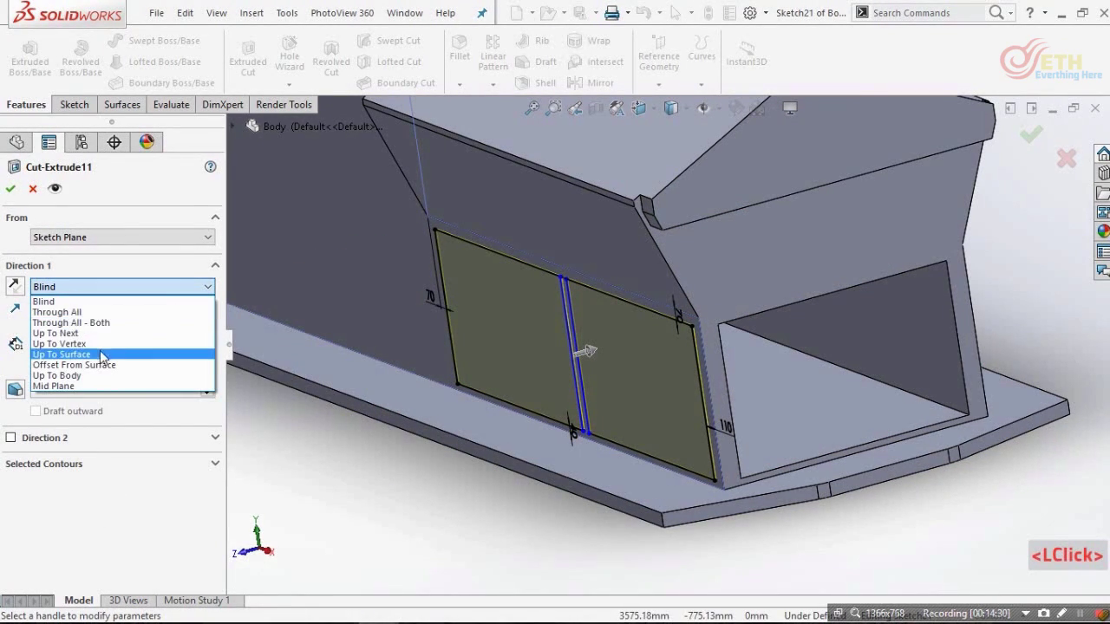
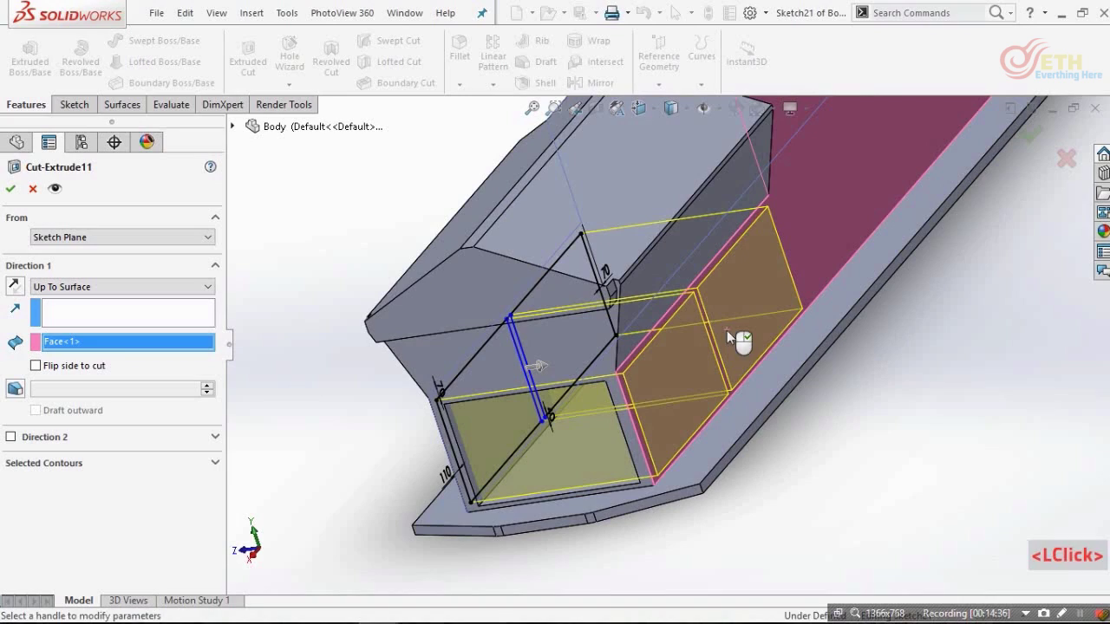
right_click(732, 334)
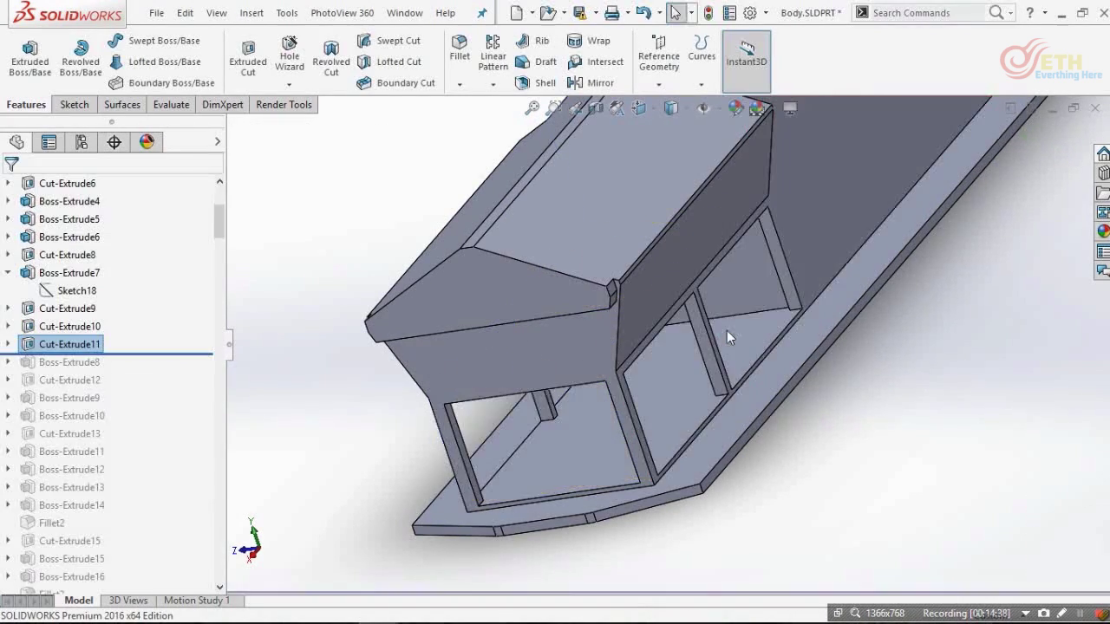
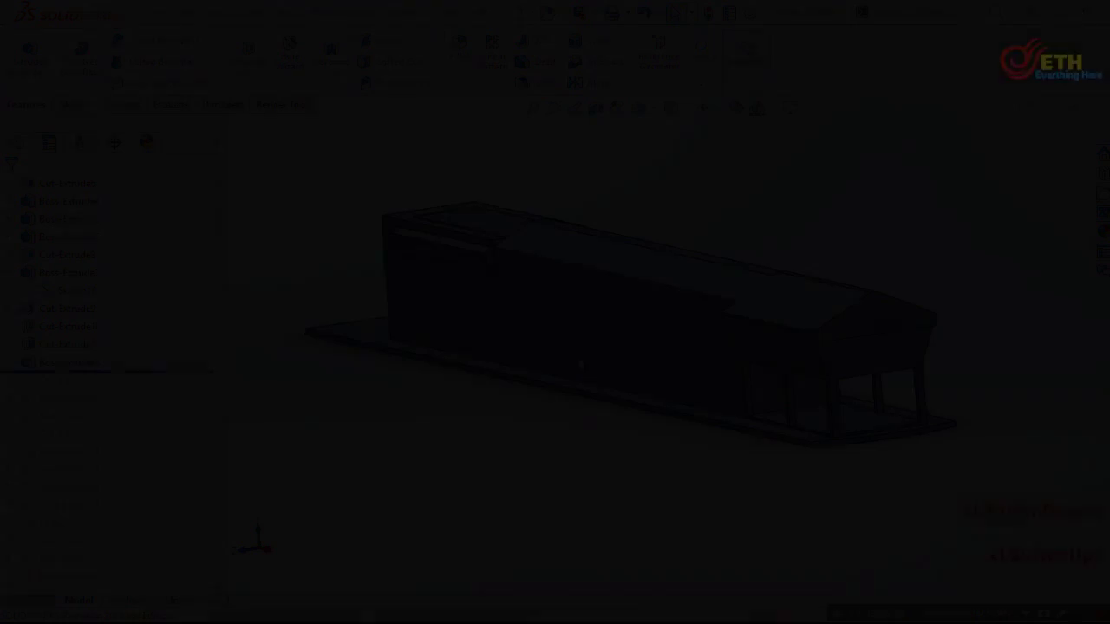
- Start an Extruded Boss on the chamfered roof-strip Sketch23 and review its profile
scroll(down, 3)
click(105, 360)
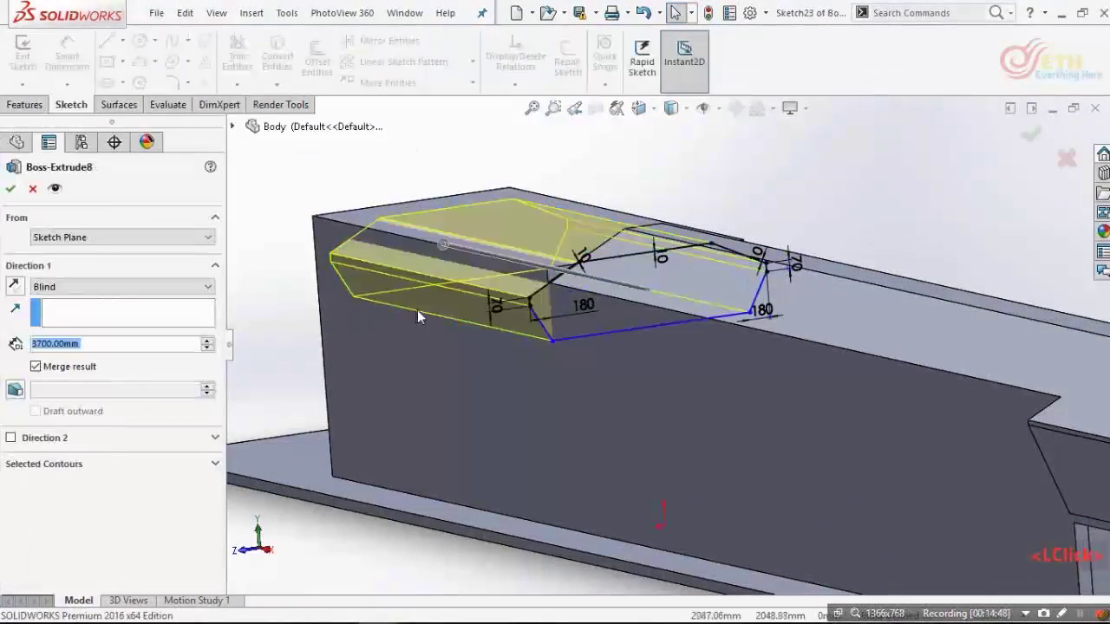
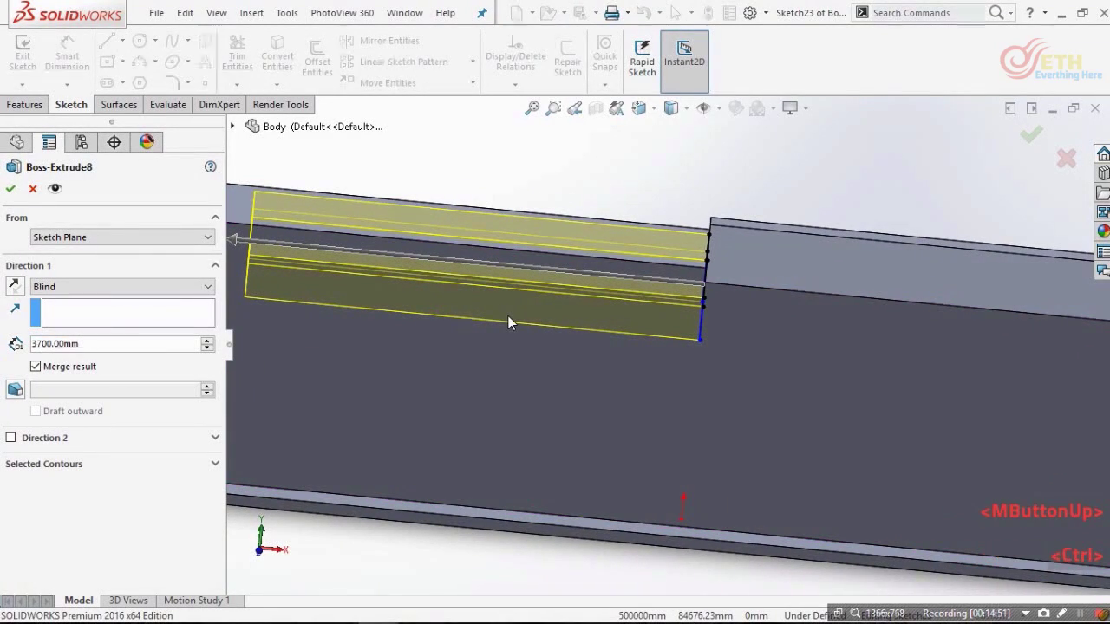
key(ctrl+8)
scroll(up, 3)
scroll(down, 3)
click(484, 241)
scroll(down, 3)
scroll(down, 3)
scroll(down, 3)
scroll(up, 3)
scroll(down, 3)
scroll(up, 3)
- Set the strip to Blind 3700 mm with Merge result and confirm Boss-Extrude8
click(619, 352)
click(562, 216)
scroll(up, 3)
click(495, 237)
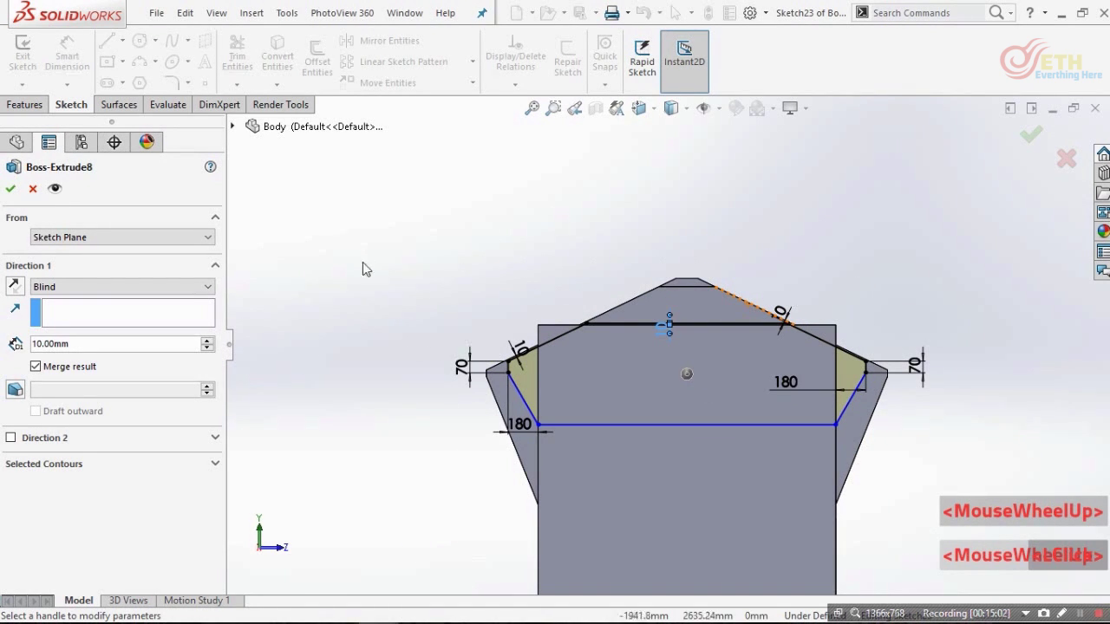
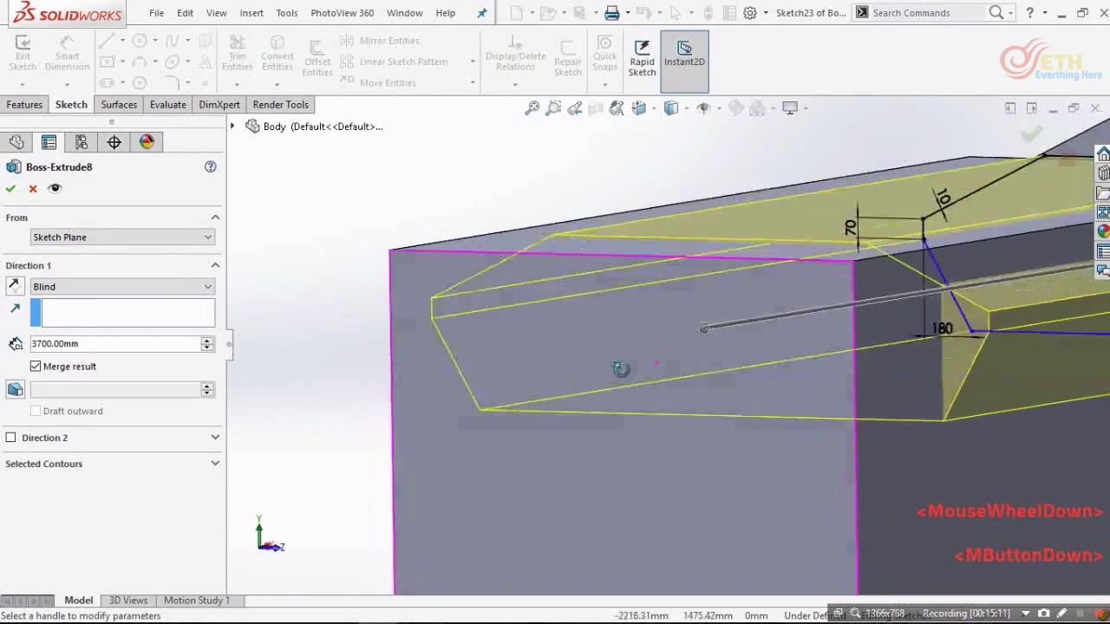
scroll(up, 3)
scroll(down, 3)
scroll(up, 3)
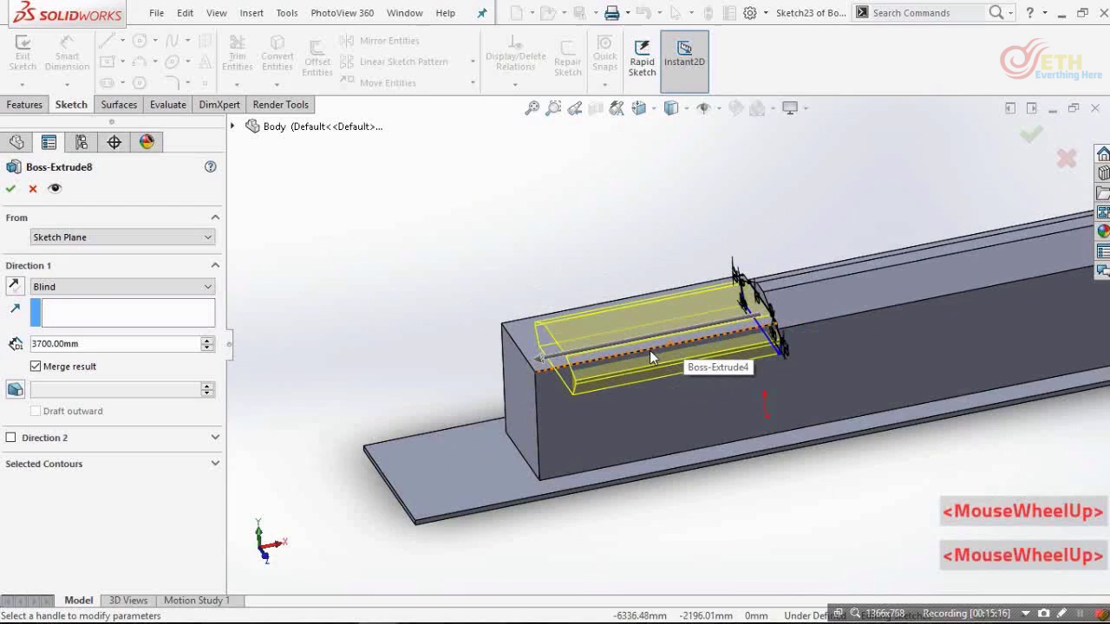
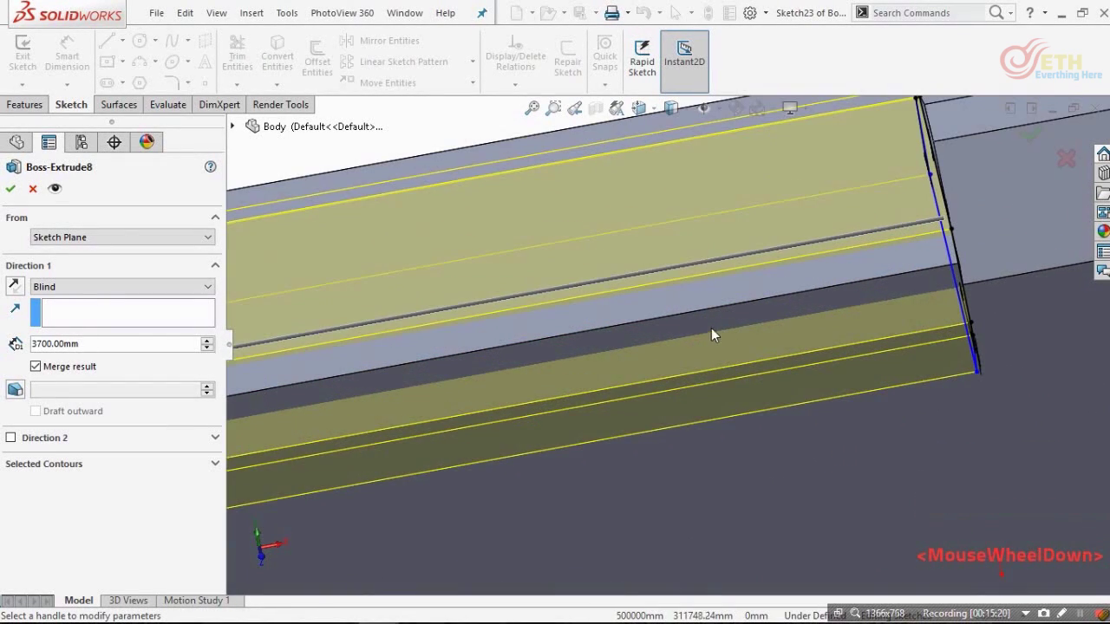
scroll(up, 3)
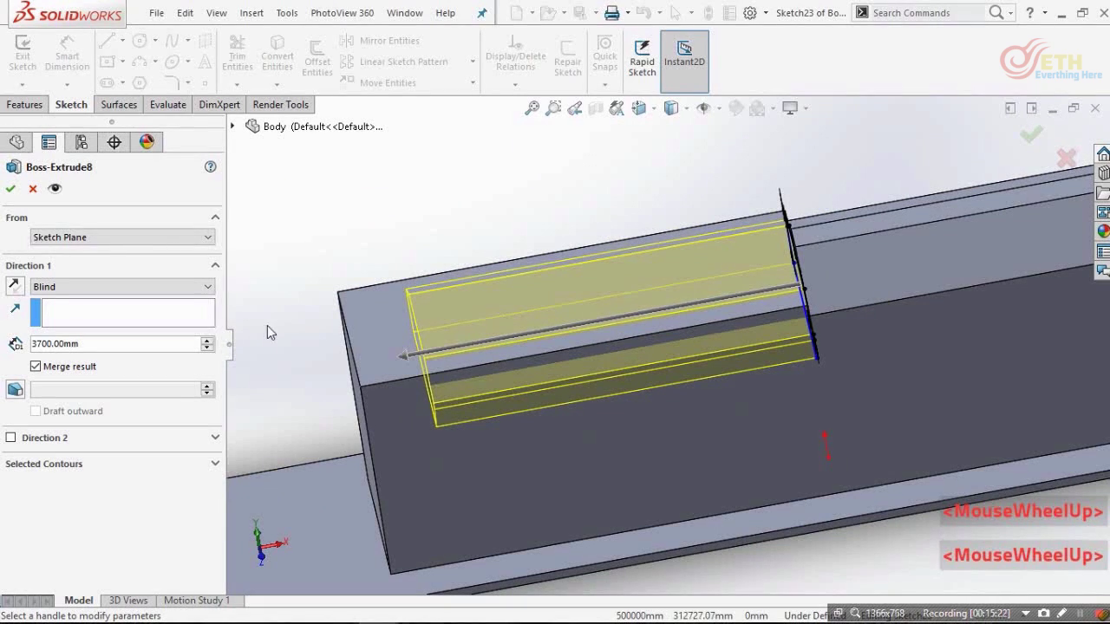
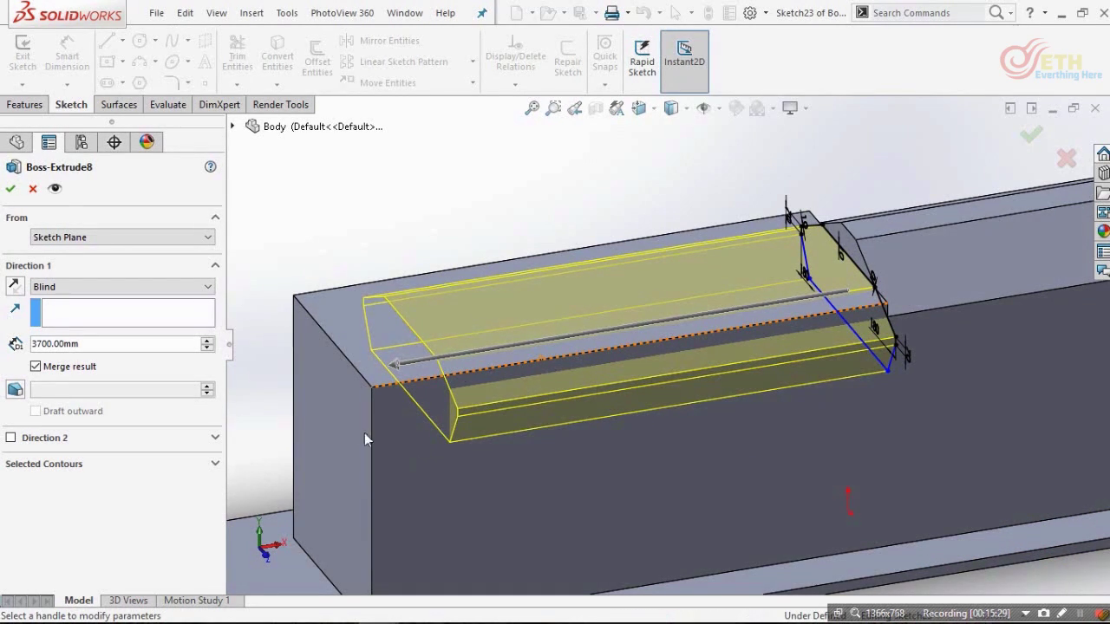
click(23, 193)
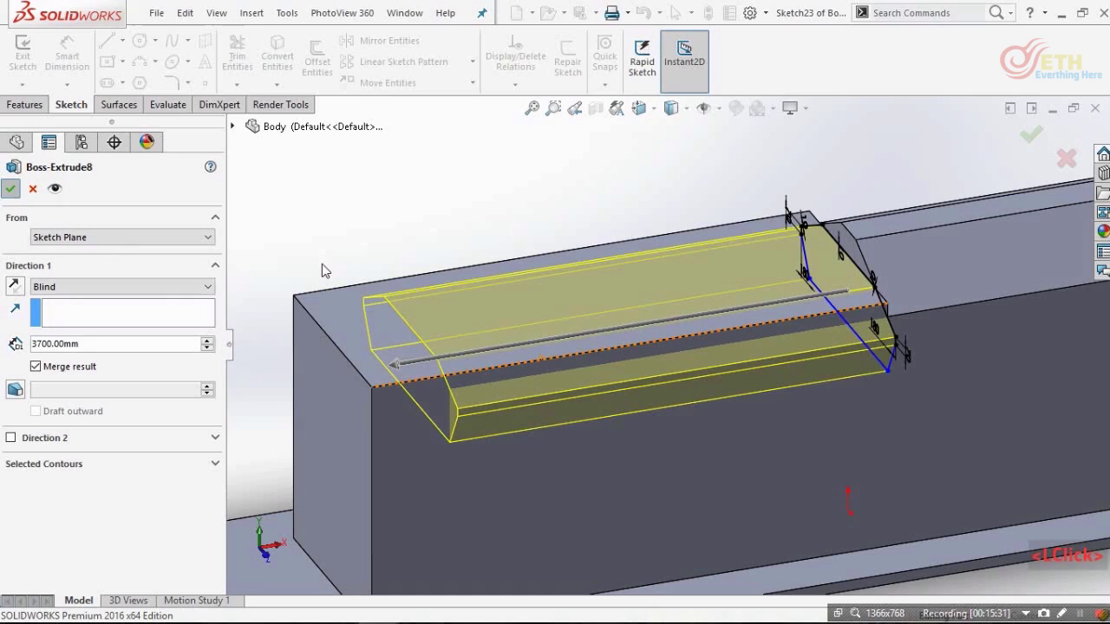
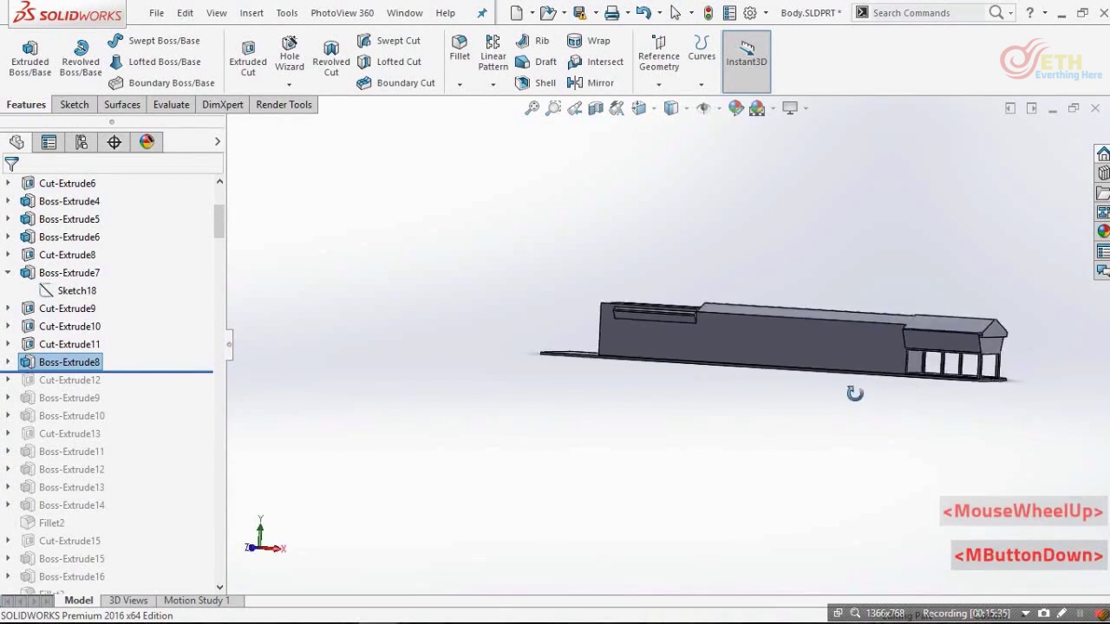
- Sketch a triangular notch outline on the end face of the roof ledge
scroll(down, 3)
click(395, 207)
click(630, 356)
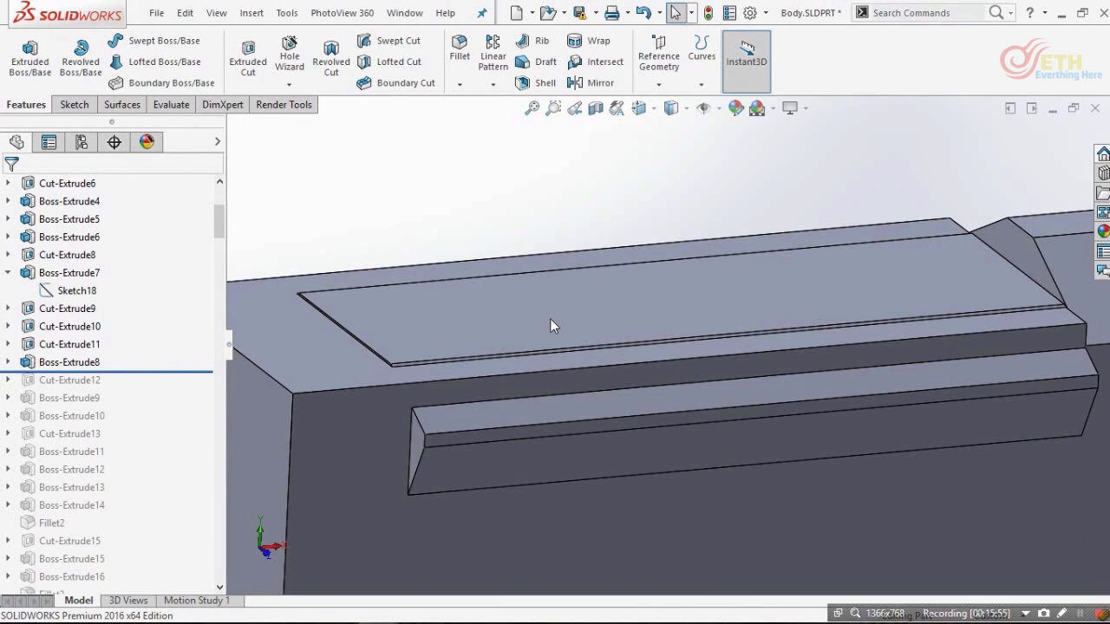
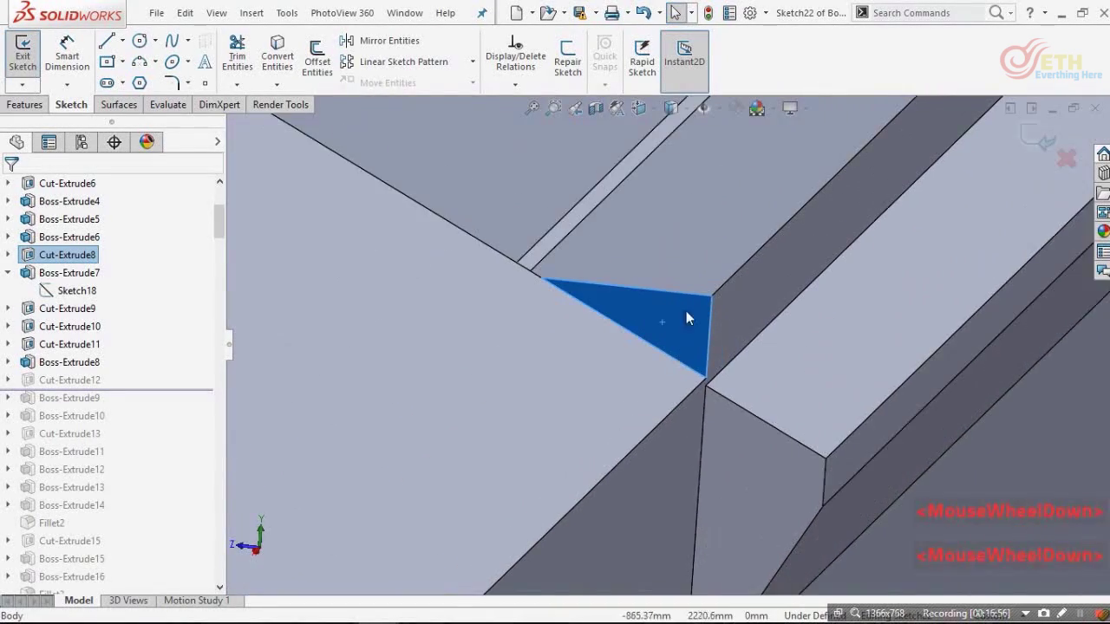
click(607, 320)
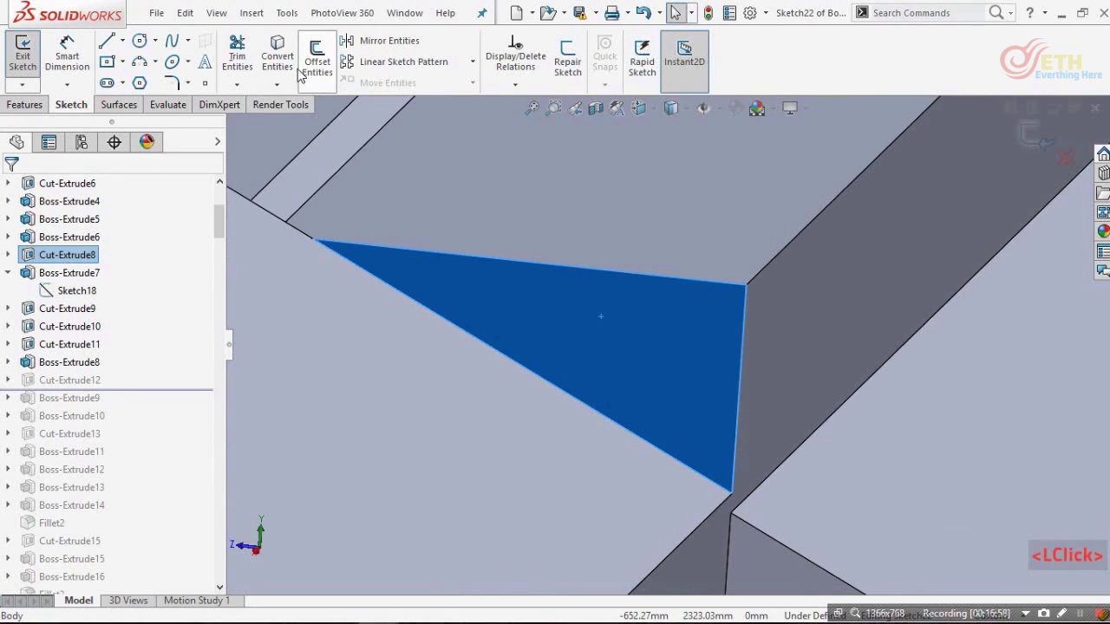
click(291, 67)
scroll(up, 3)
click(442, 236)
scroll(down, 3)
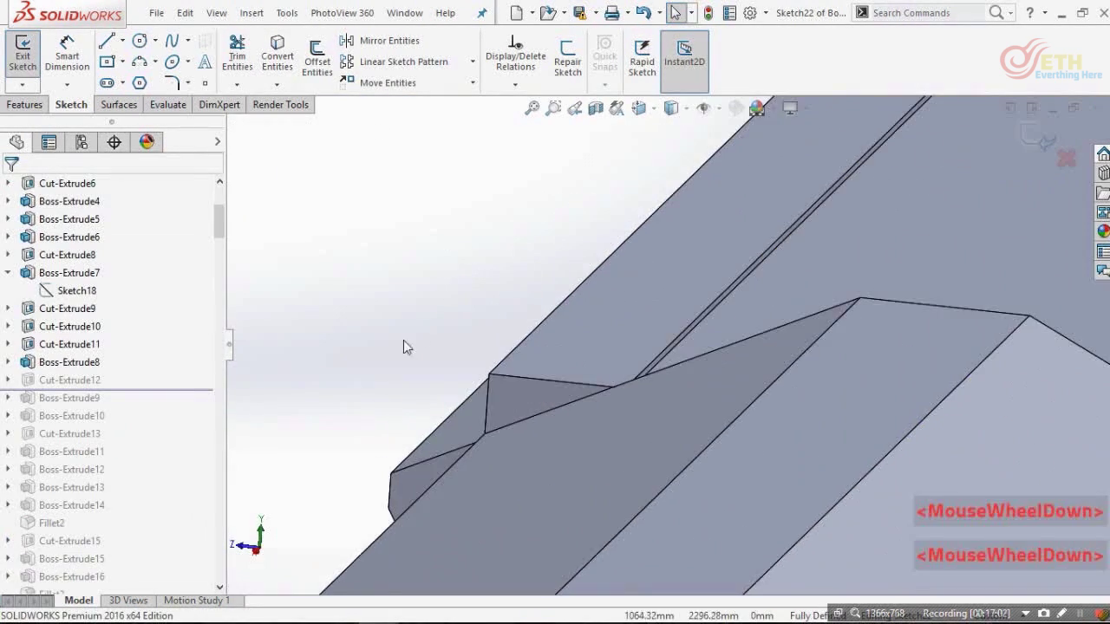
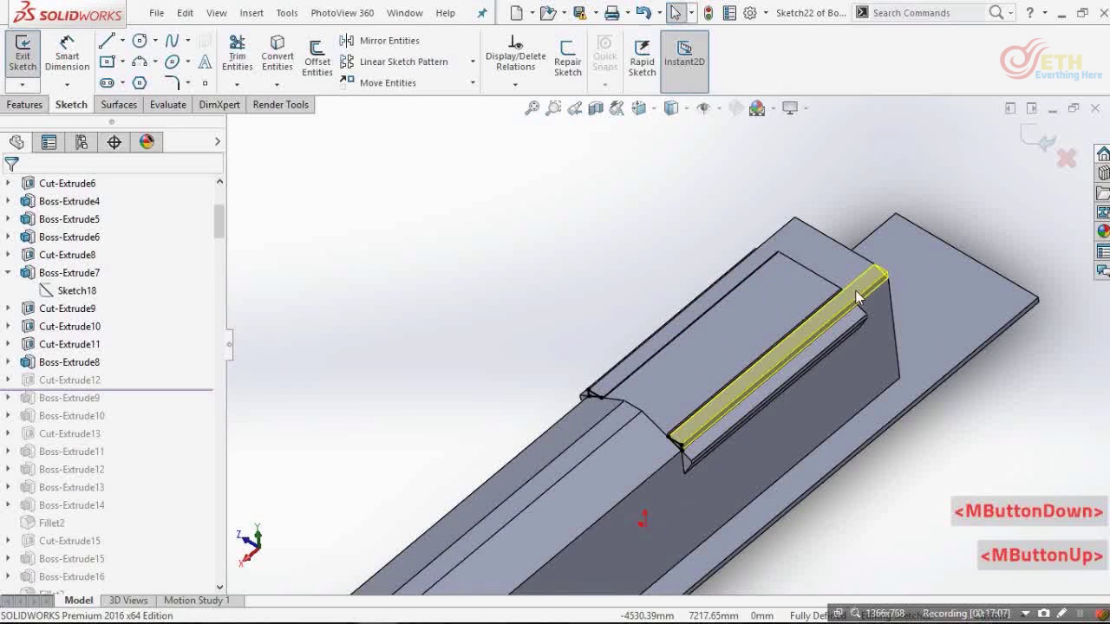
- Start an Extruded Cut on the triangle profiles at the strip ends
middle_click(1025, 138)
click(466, 320)
click(128, 296)
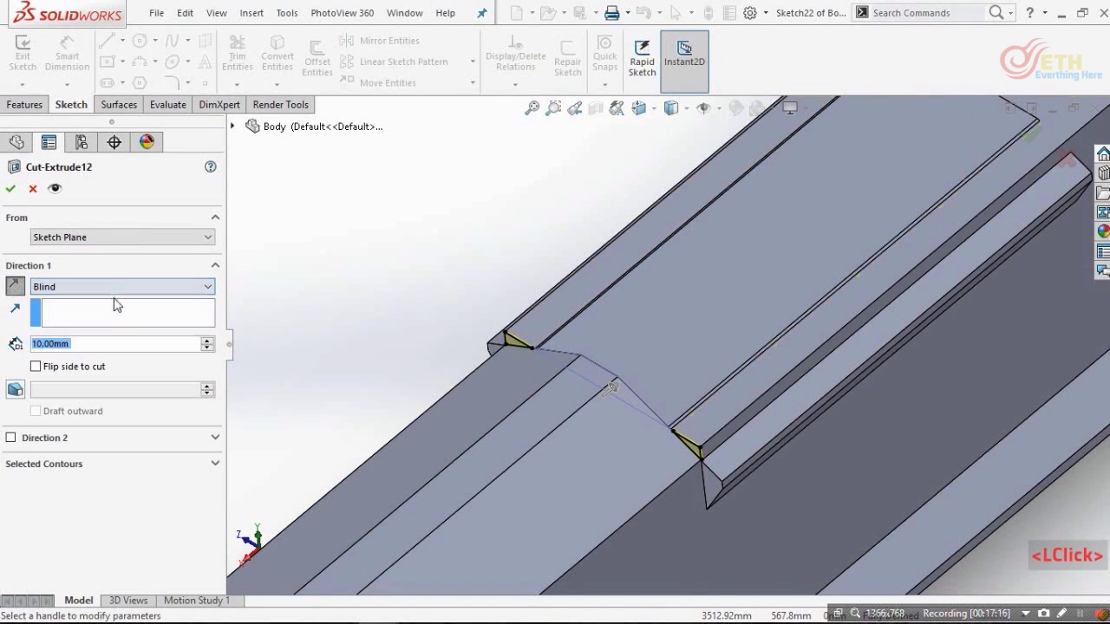
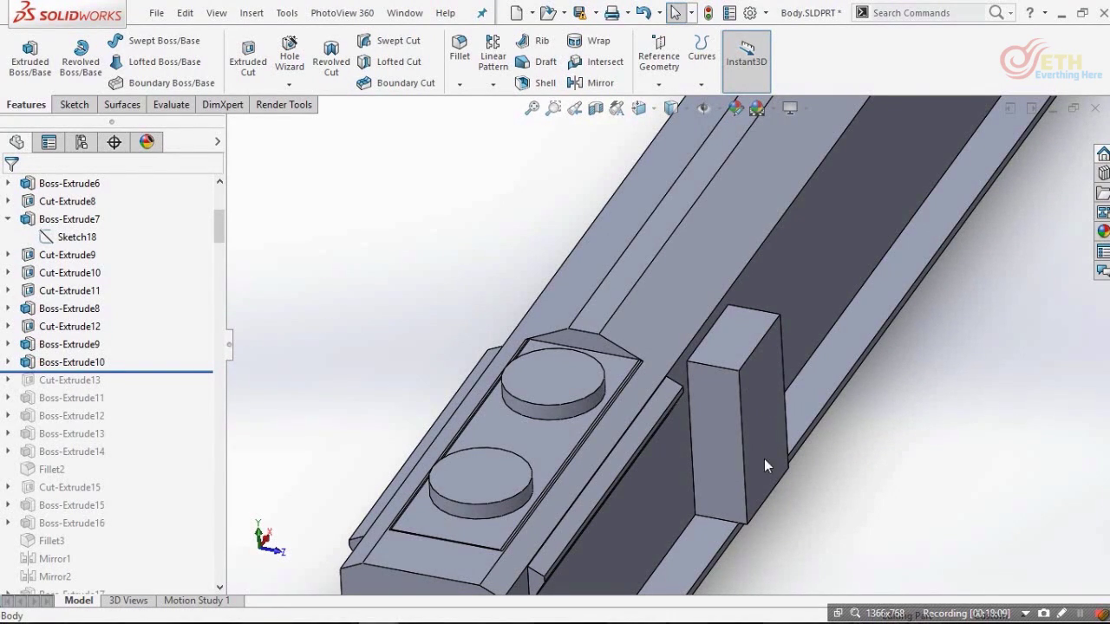
scroll(up, 3)
click(731, 429)
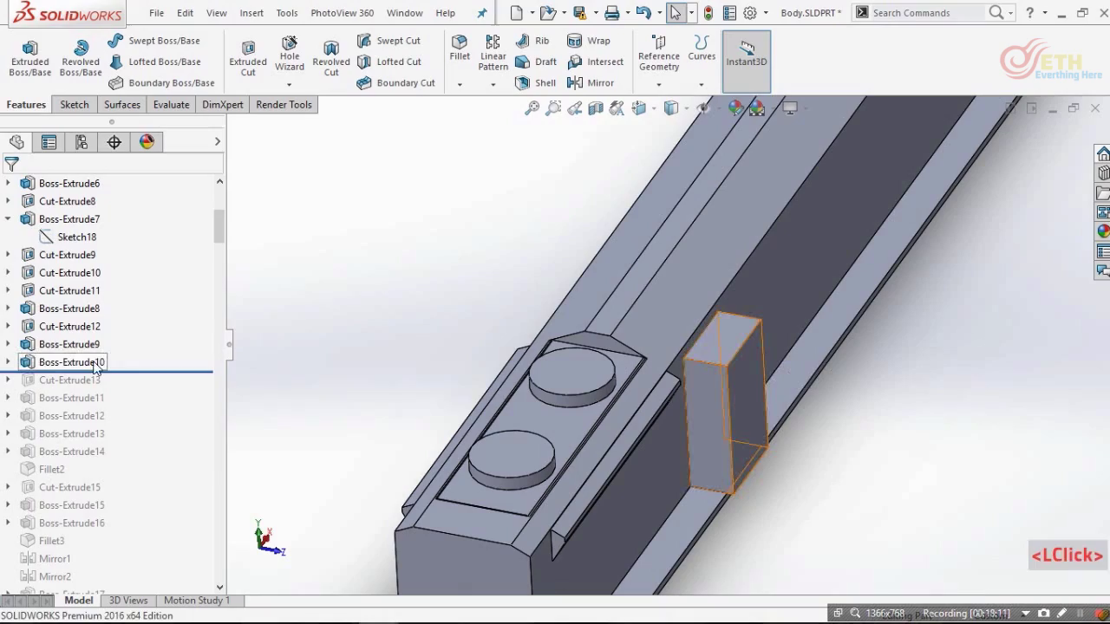
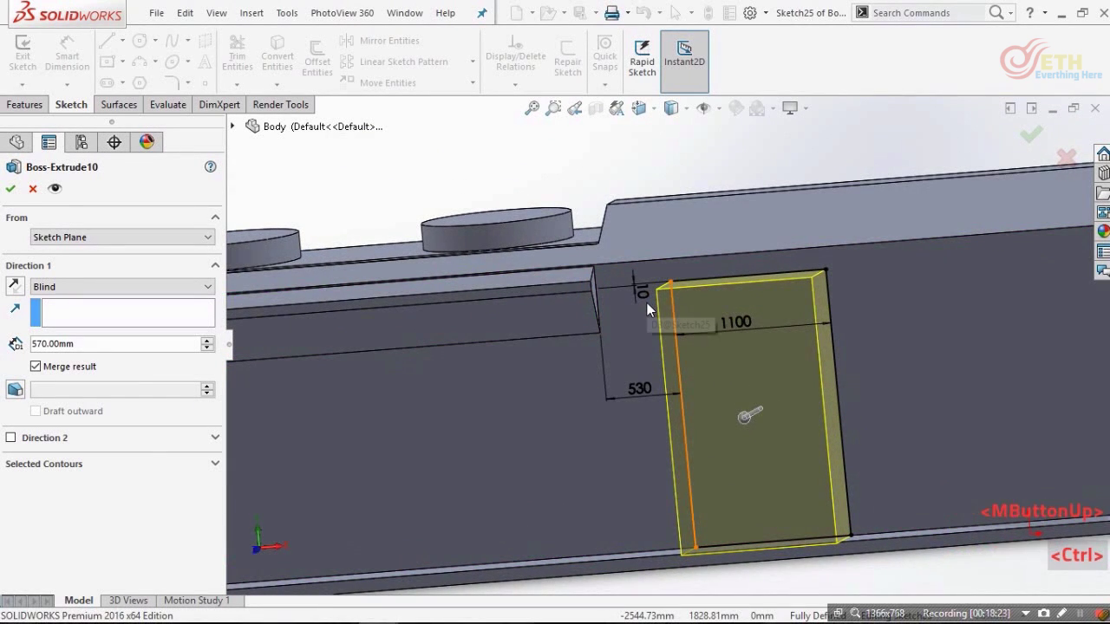
key(ctrl+8)
scroll(down, 3)
scroll(down, 3)
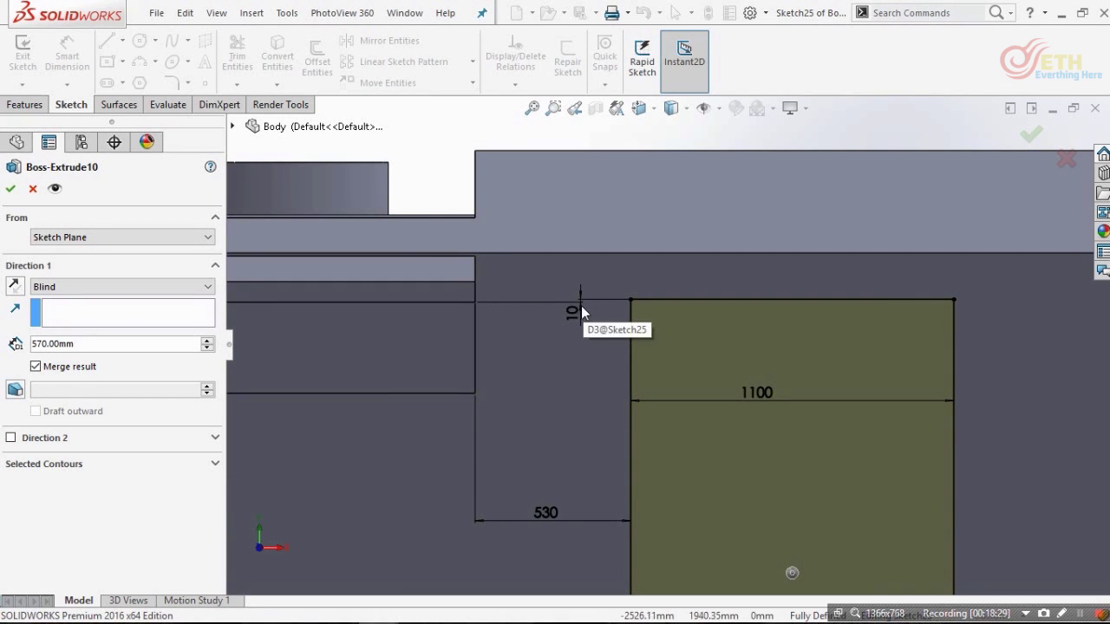
click(574, 318)
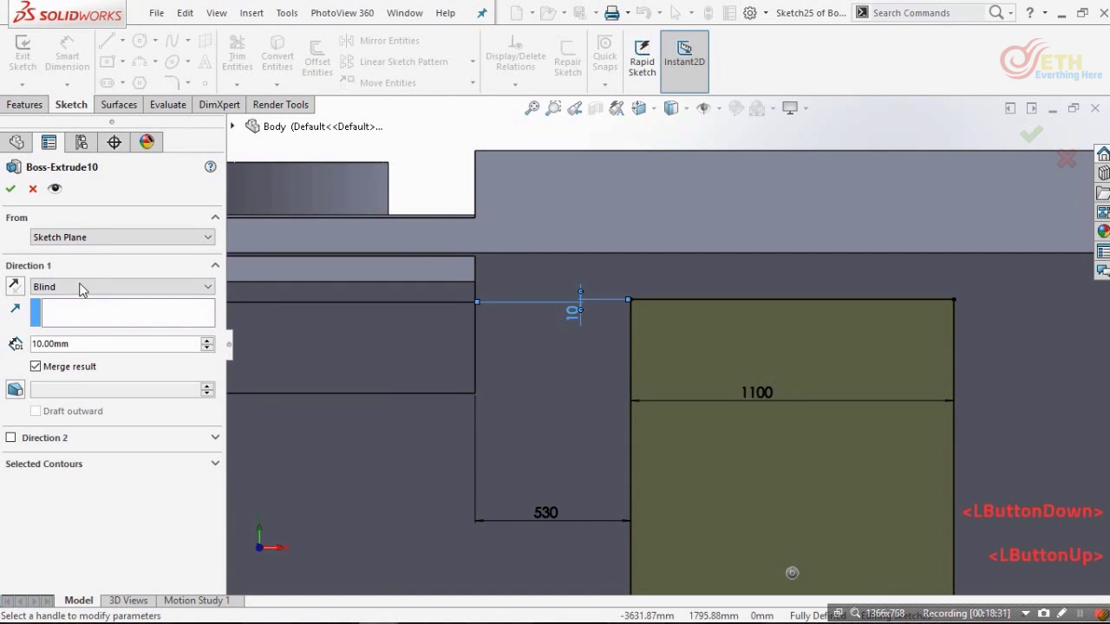
scroll(up, 3)
scroll(down, 3)
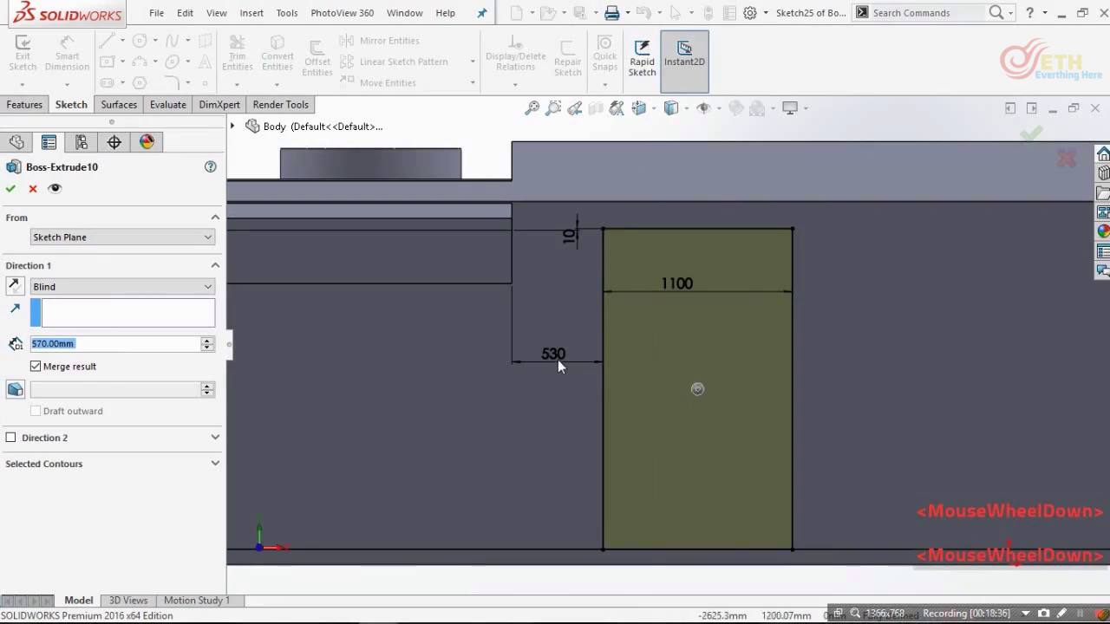
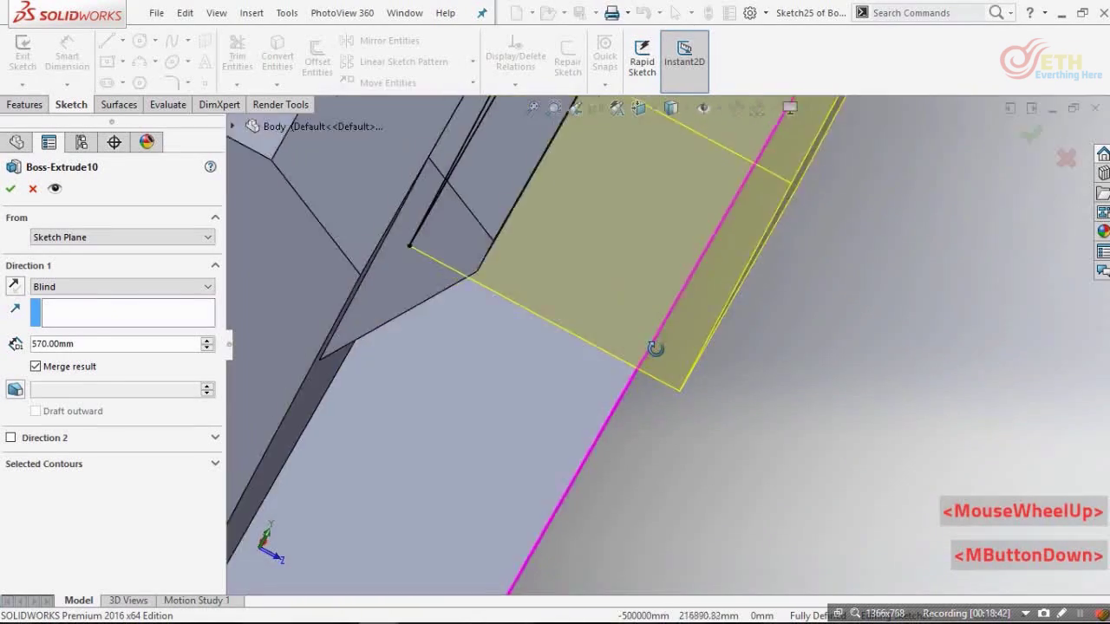
scroll(up, 3)
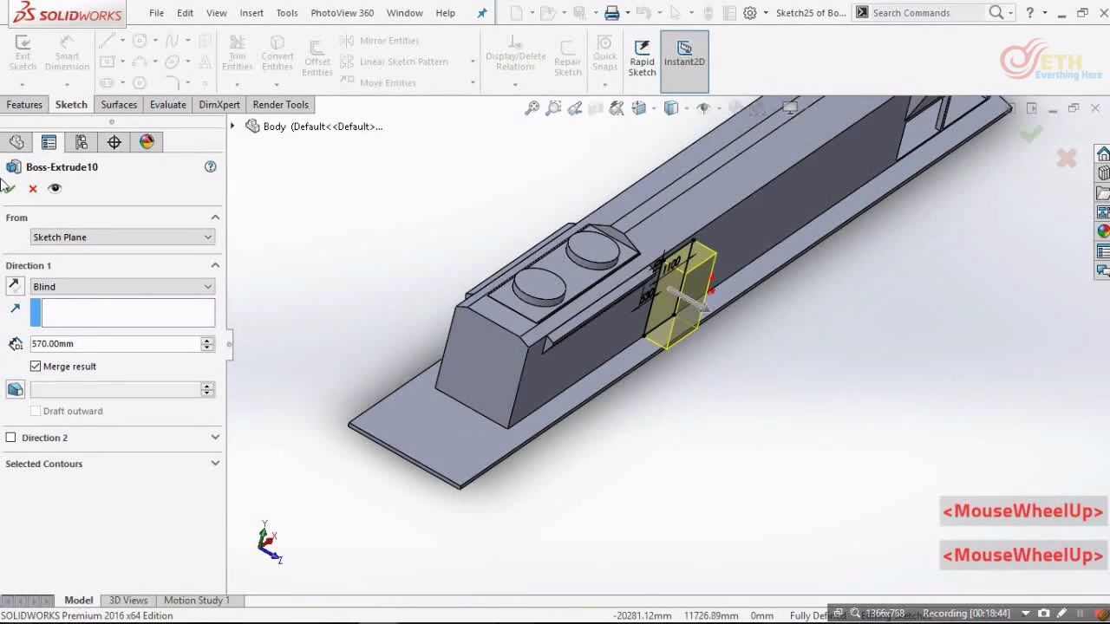
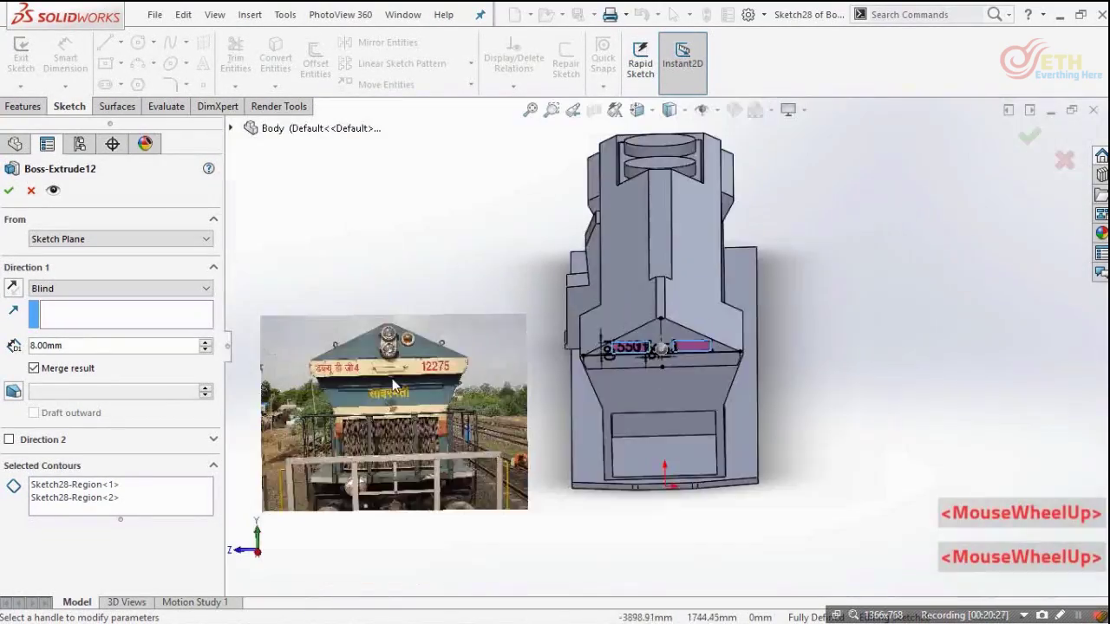
- Scroll the view while Boss-Extrude12's 8 mm nose panel extrusion previews
scroll(down, 3)
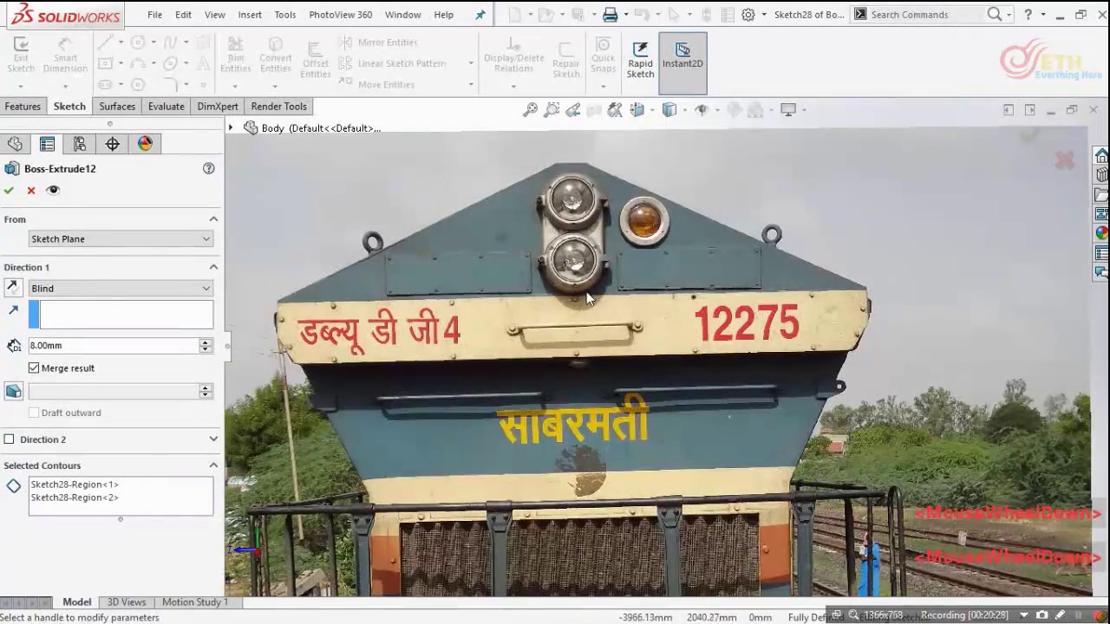
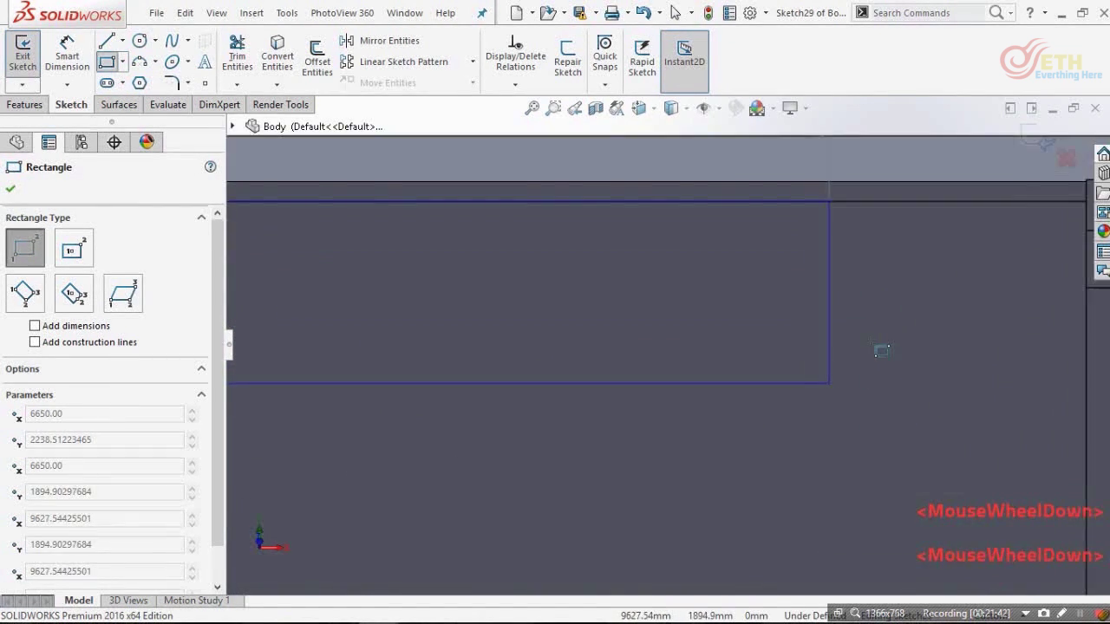
- Check the strip sketch's corner-point relations and extrude it 10 mm Blind as Boss-Extrude13
scroll(up, 3)
scroll(down, 3)
scroll(up, 3)
scroll(down, 3)
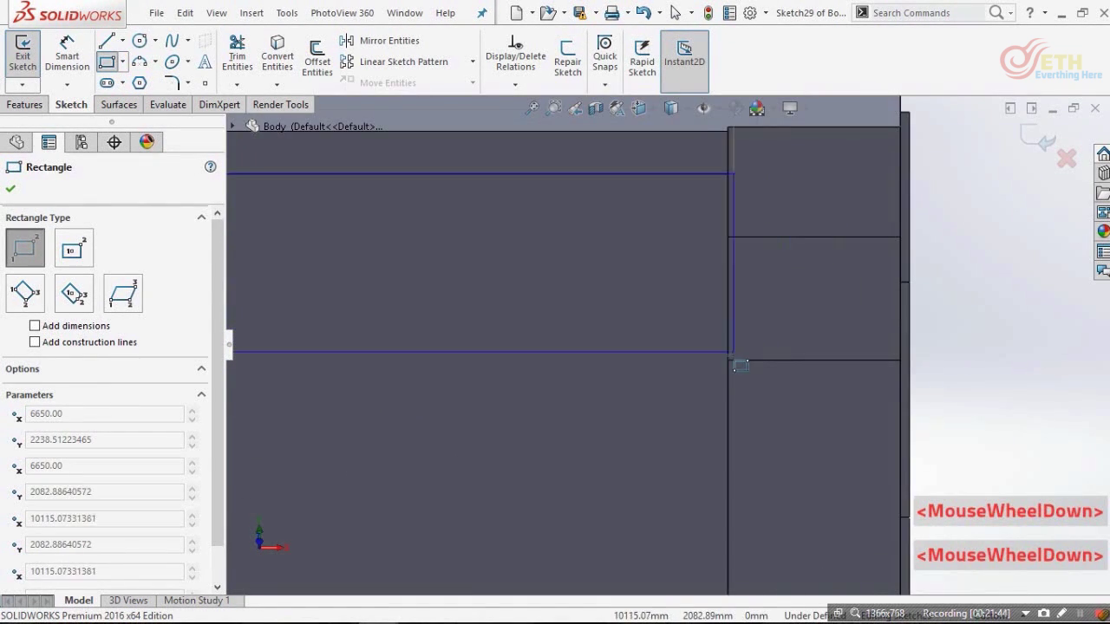
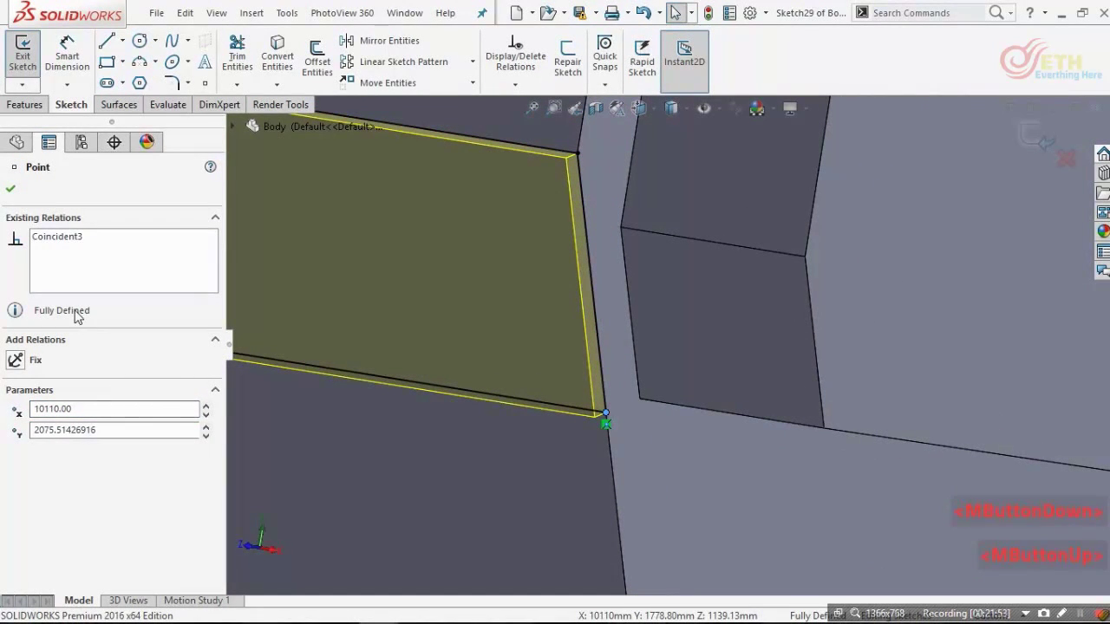
click(57, 244)
middle_click(57, 244)
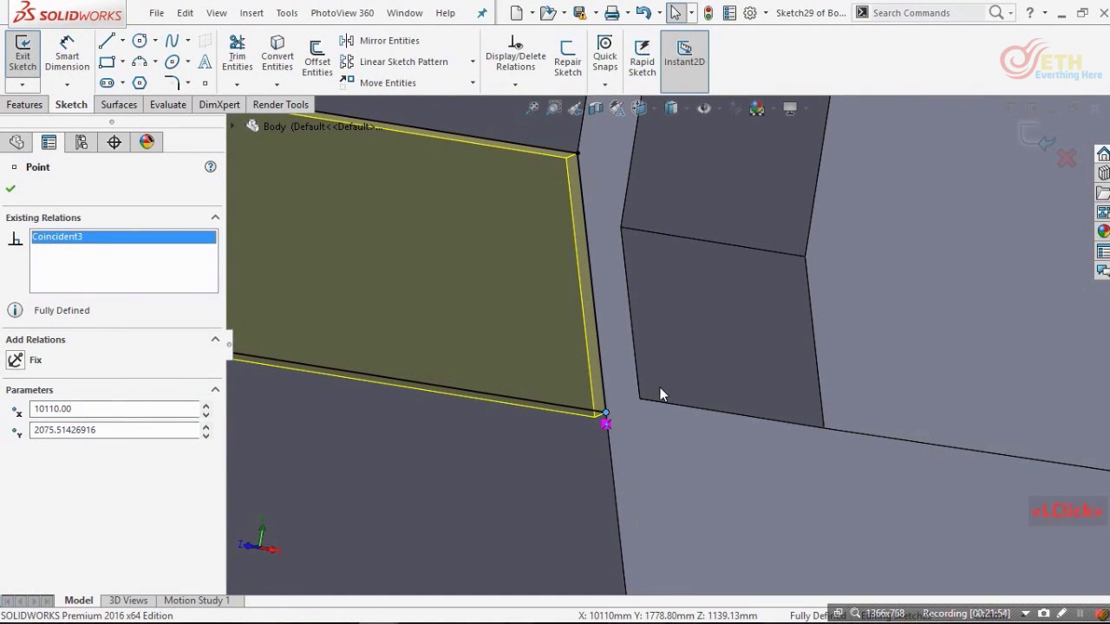
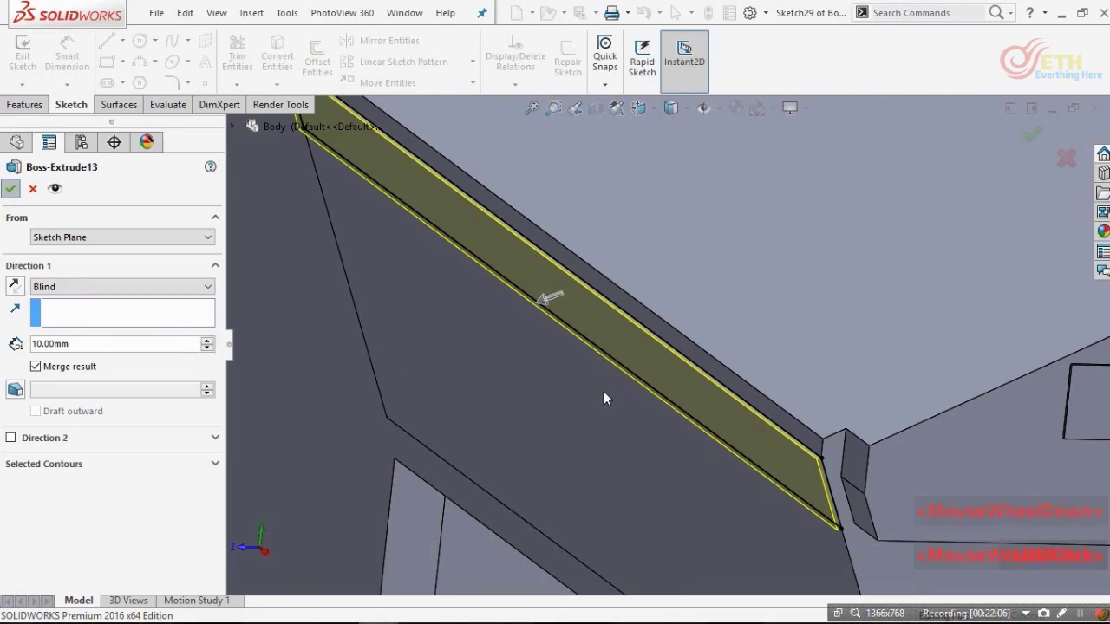
scroll(up, 3)
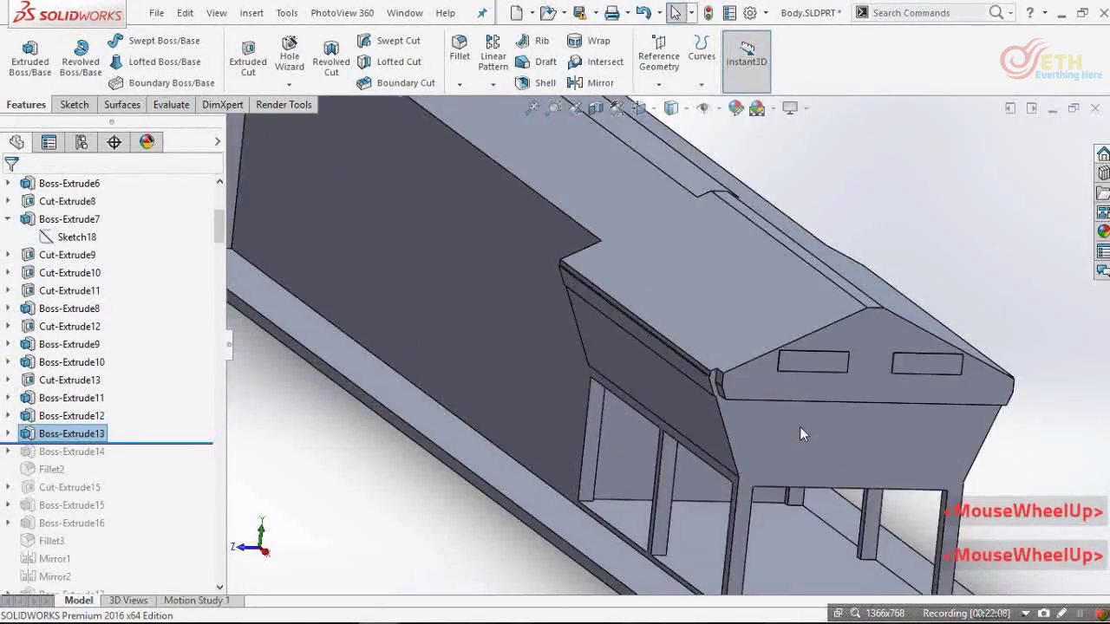
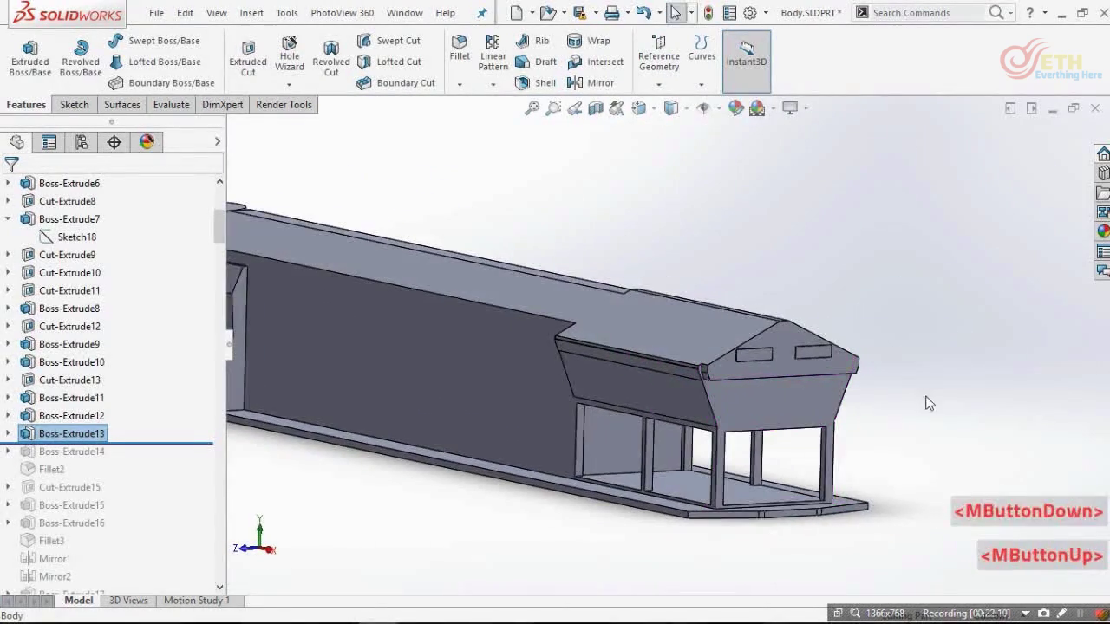
- Delete a stray entity and place the groove slots on the hood side in Sketch30
click(924, 403)
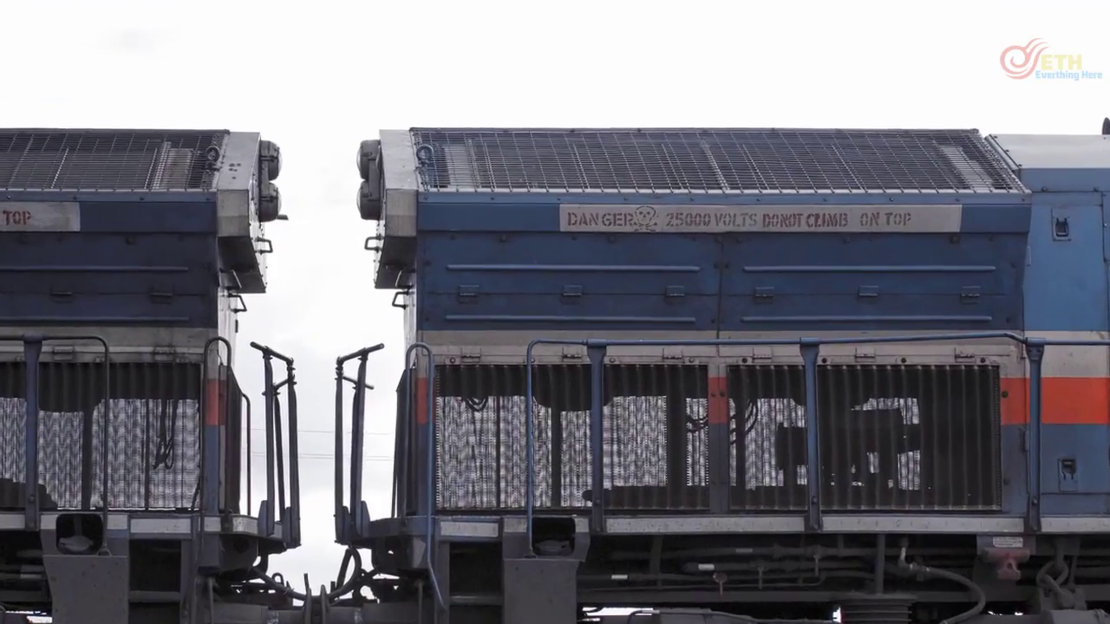
key(Delete)
click(689, 310)
click(740, 325)
click(238, 428)
- Mirror the two slots about the horizontal centreline and extrude the four regions 15 mm Blind
right_click(507, 345)
click(383, 65)
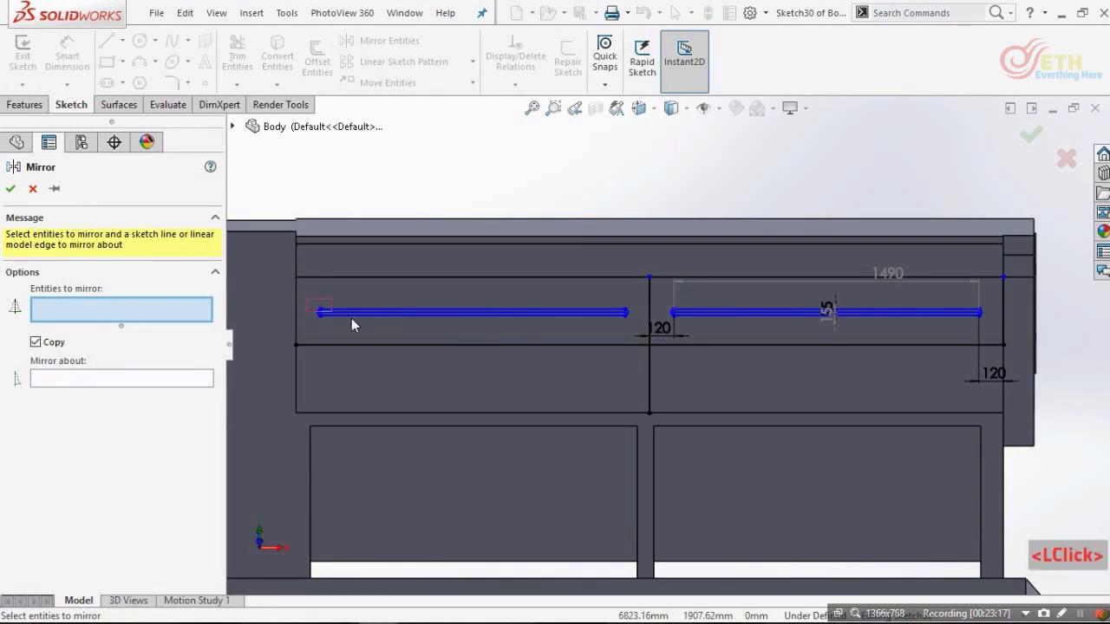
click(641, 333)
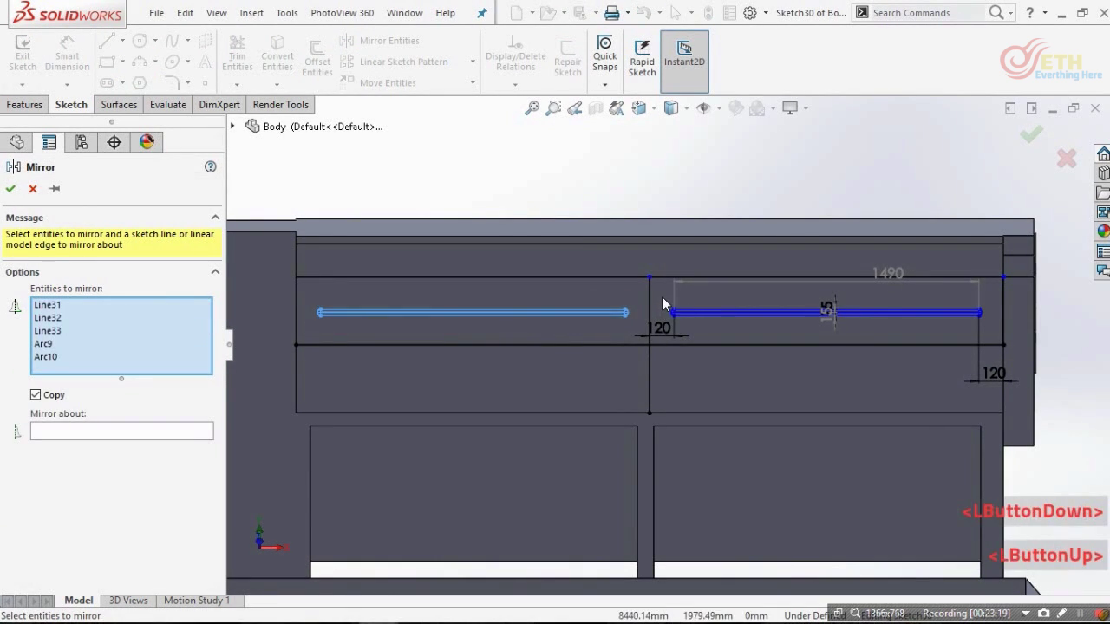
click(744, 331)
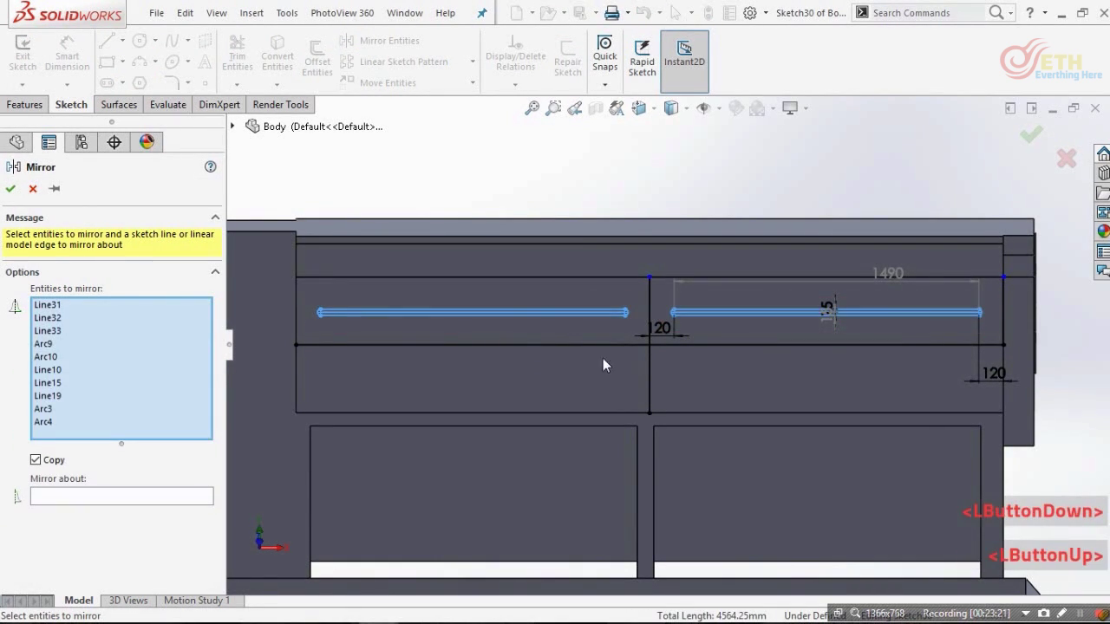
click(158, 498)
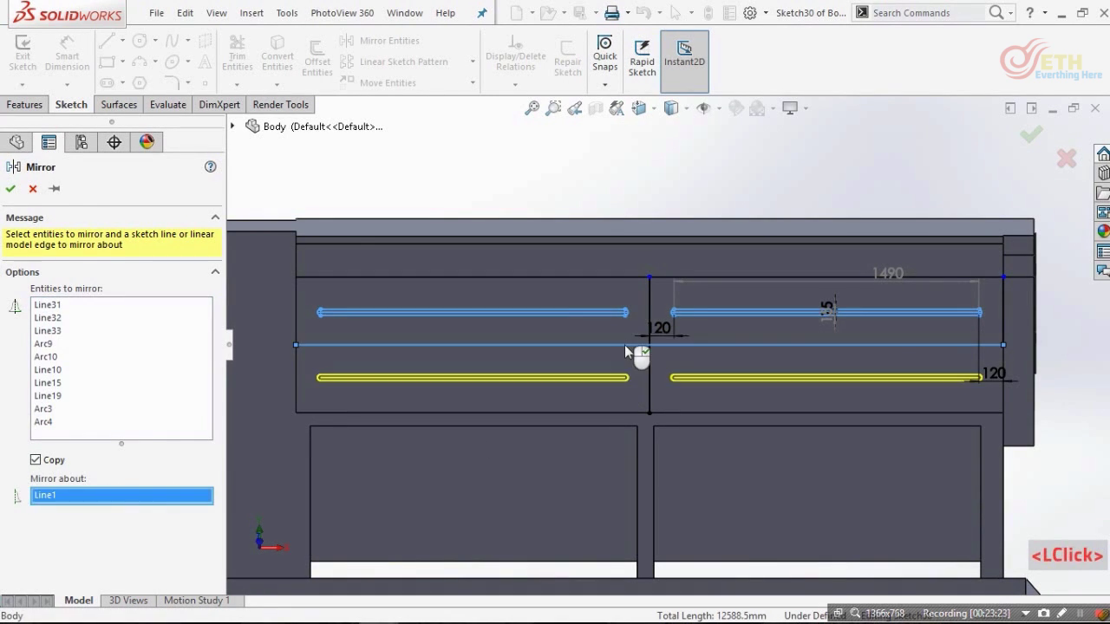
right_click(975, 269)
scroll(down, 3)
scroll(up, 3)
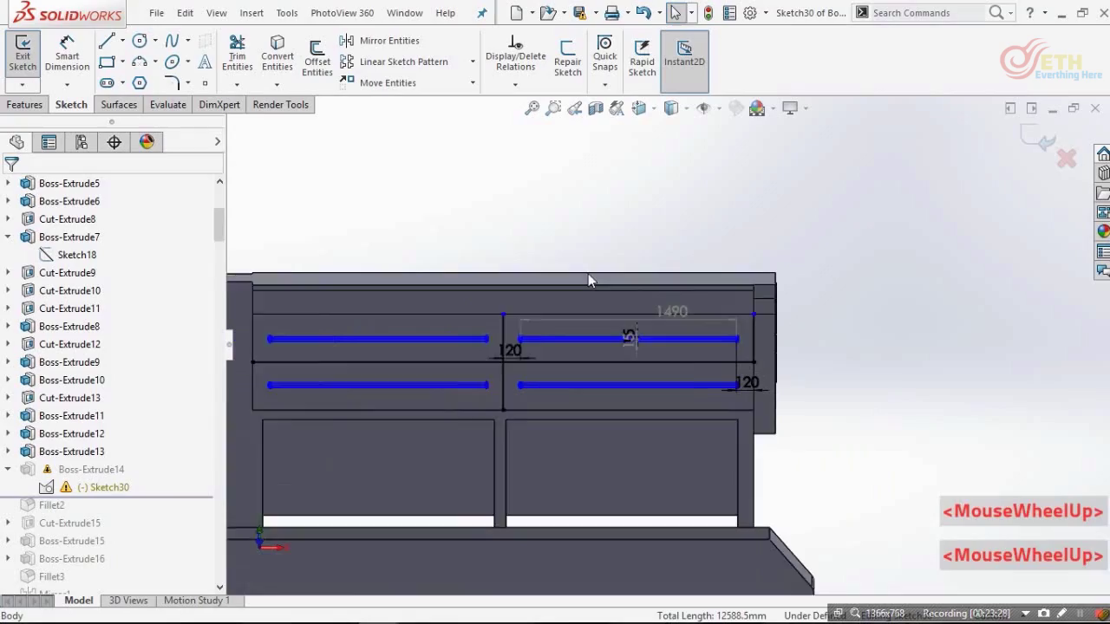
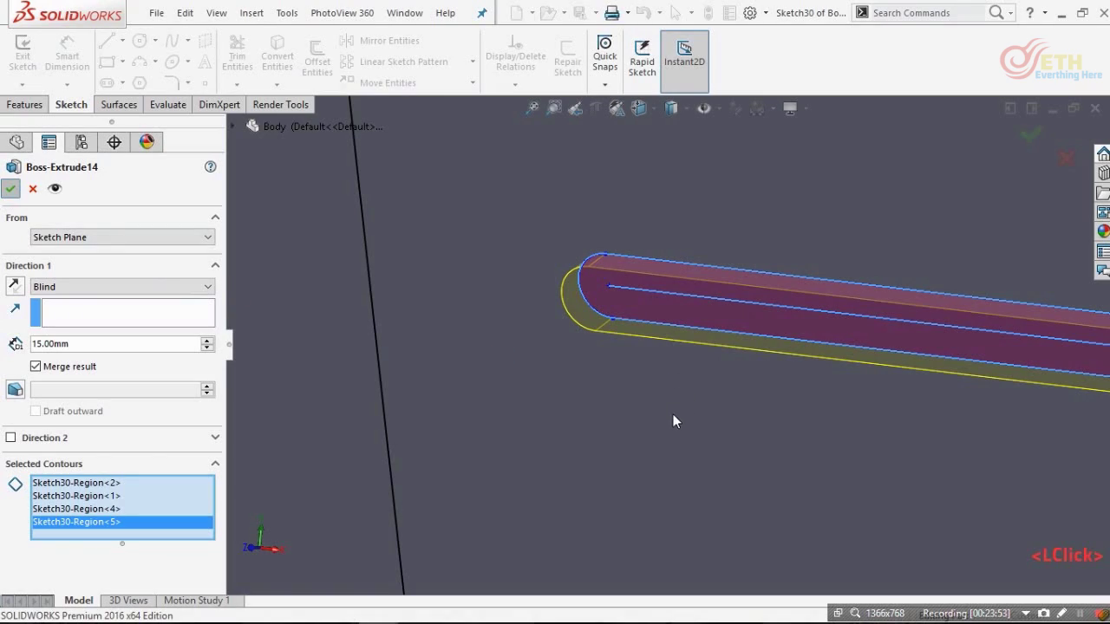
scroll(up, 3)
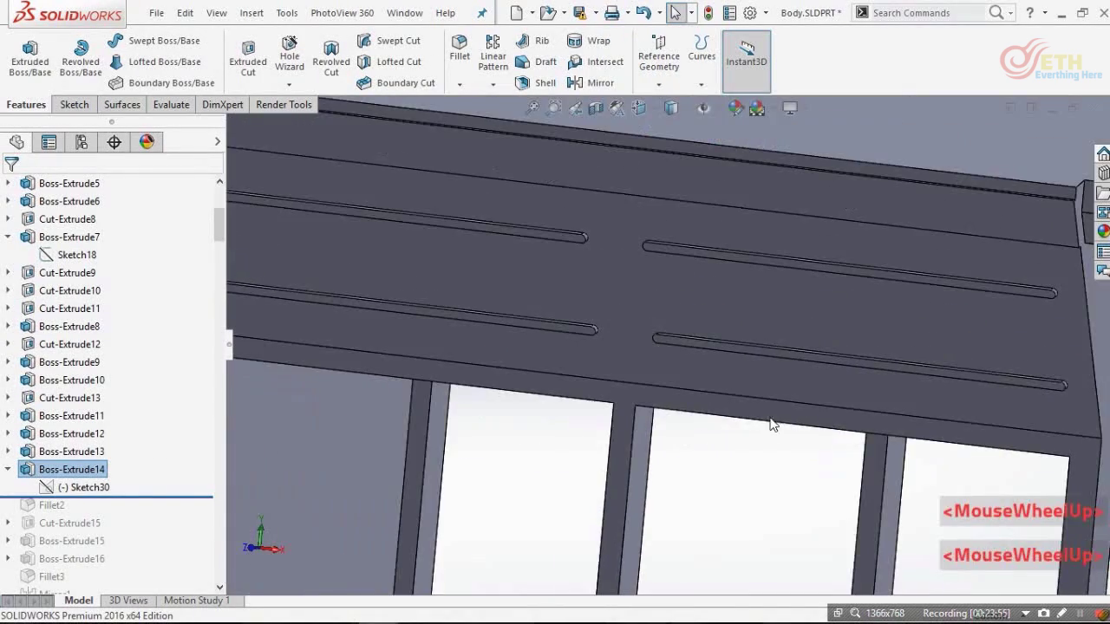
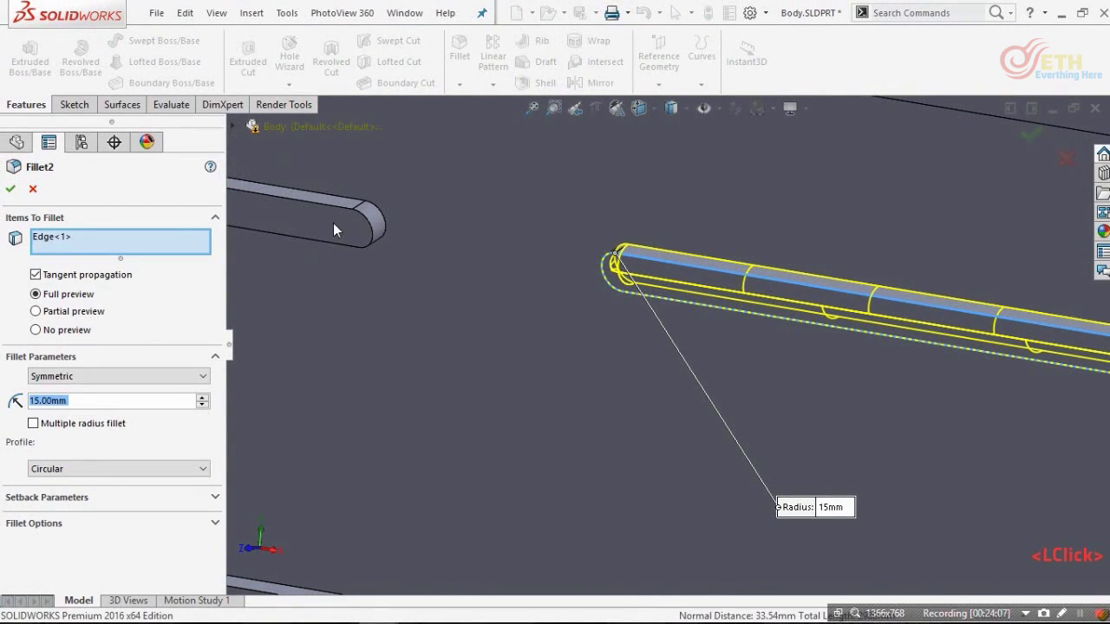
- Select the remaining rib faces and apply the 15 mm fillet to all four ribs
scroll(up, 3)
scroll(down, 3)
click(445, 363)
scroll(up, 3)
scroll(down, 3)
click(759, 364)
scroll(up, 3)
scroll(down, 3)
scroll(up, 3)
scroll(down, 3)
scroll(up, 3)
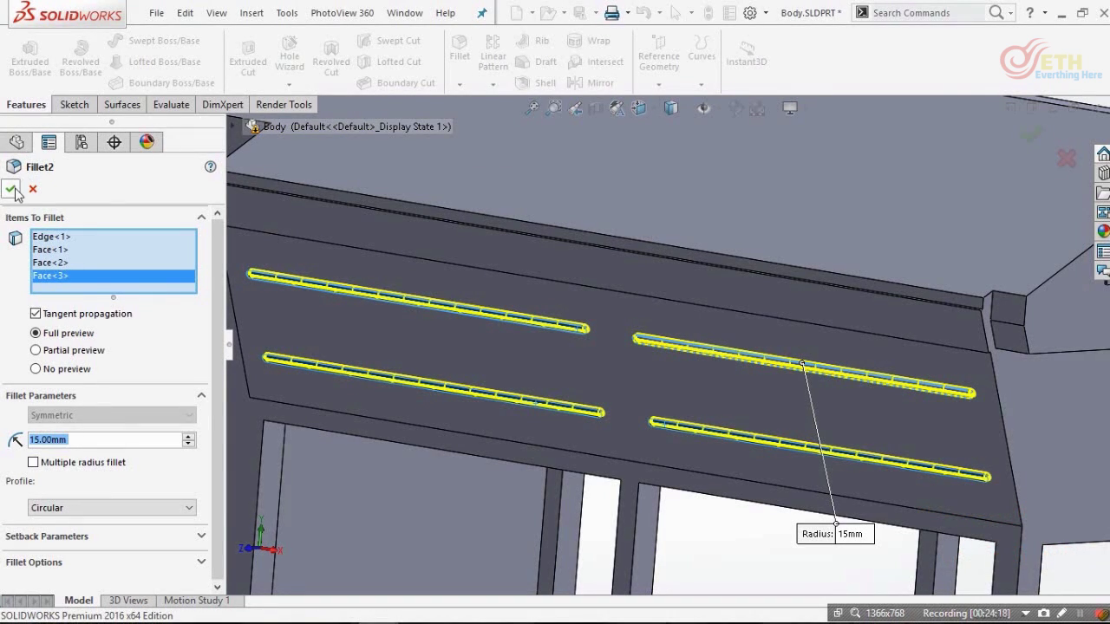
click(19, 192)
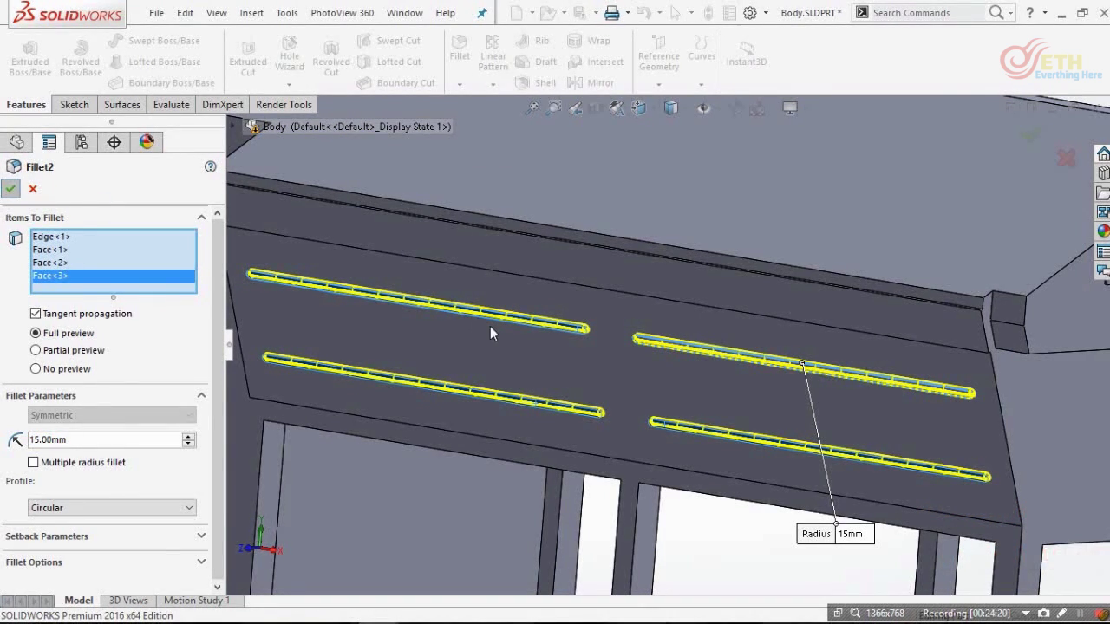
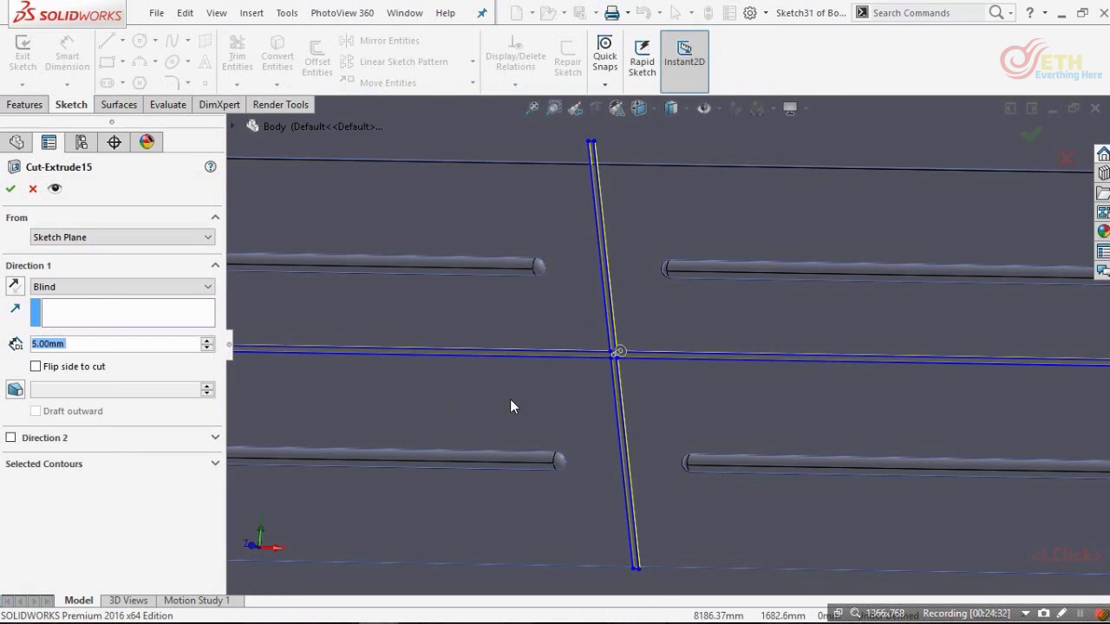
- View the side panel normal-to and cut the crossing seam lines 5 mm deep as Cut-Extrude15
key(ctrl+8)
scroll(up, 3)
scroll(up, 3)
key(ctrl+8)
scroll(down, 3)
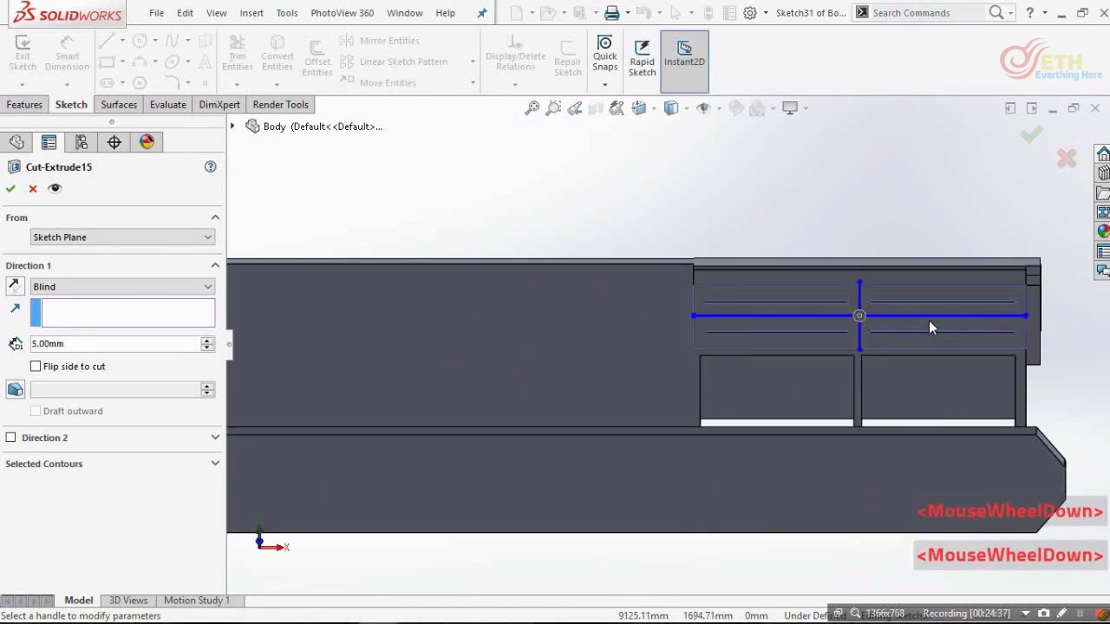
scroll(up, 3)
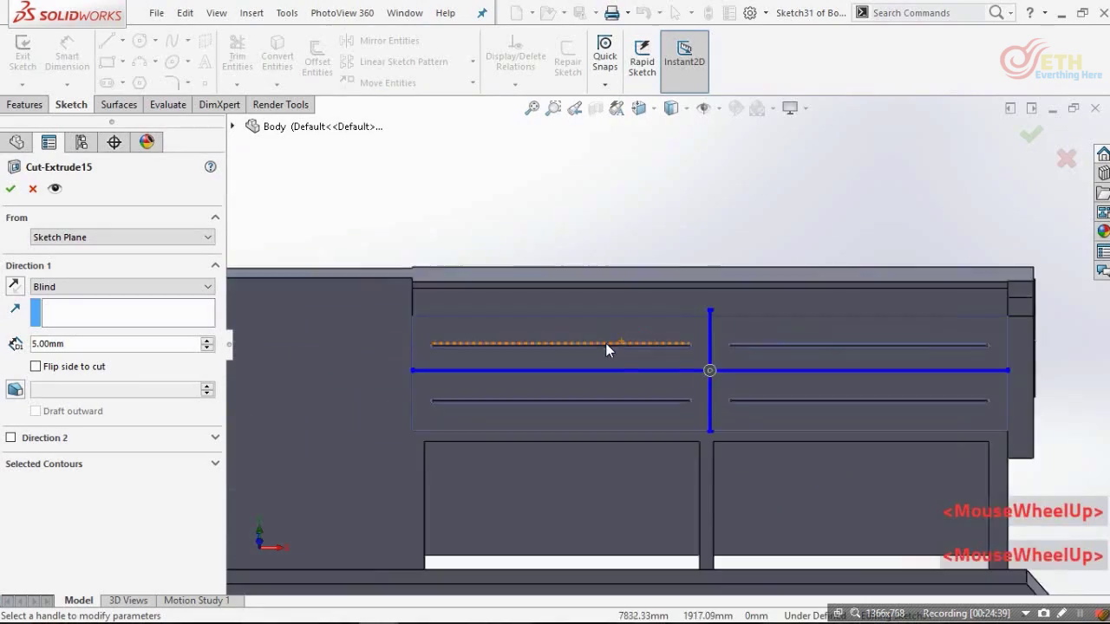
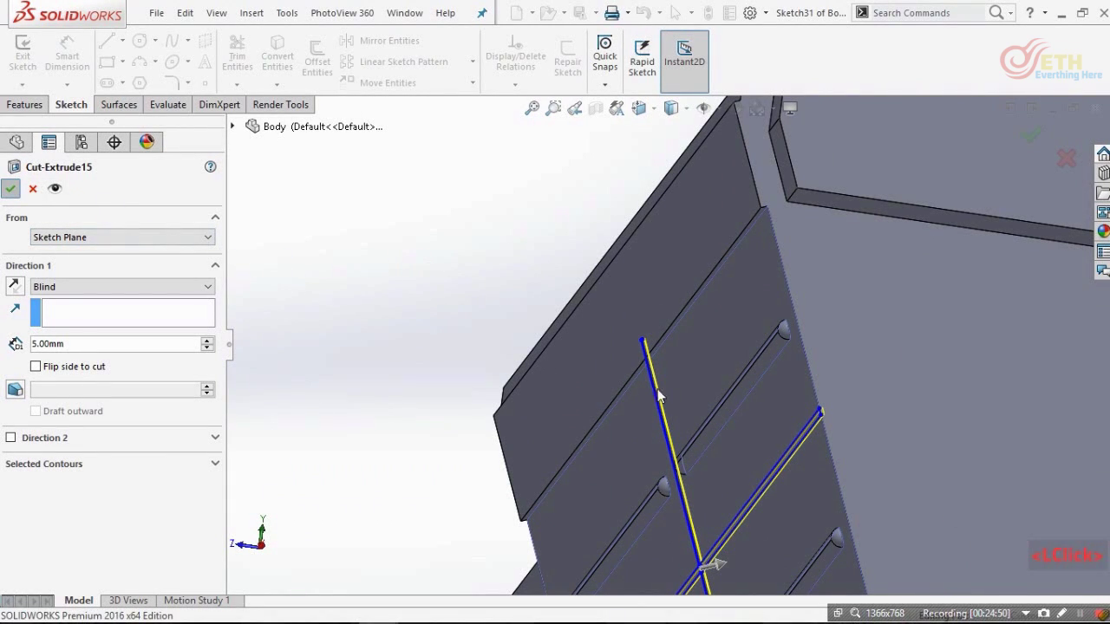
scroll(down, 3)
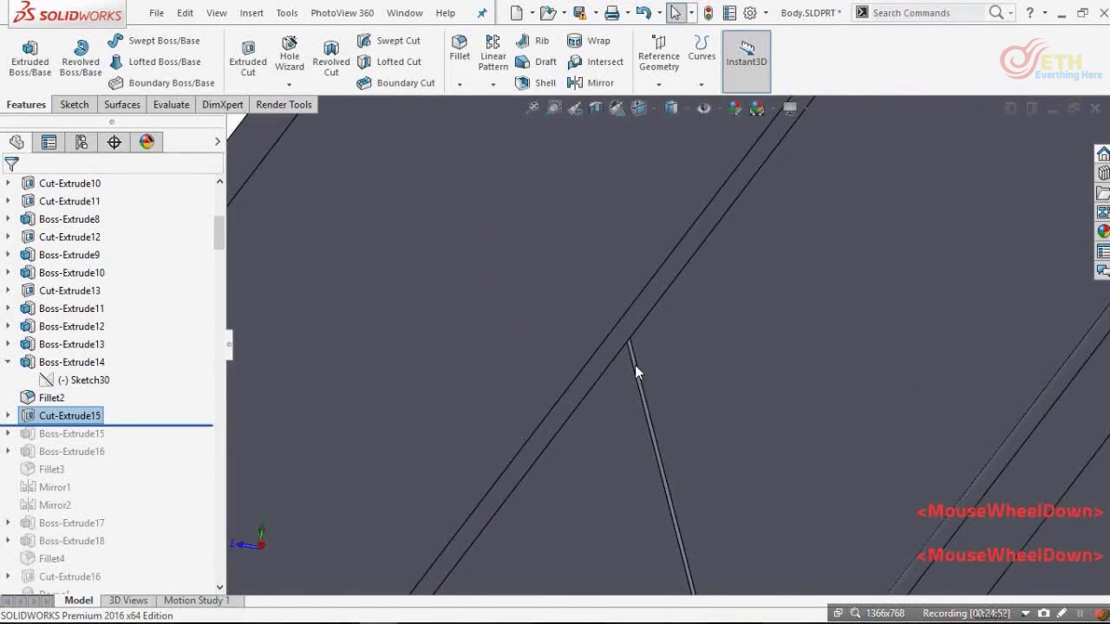
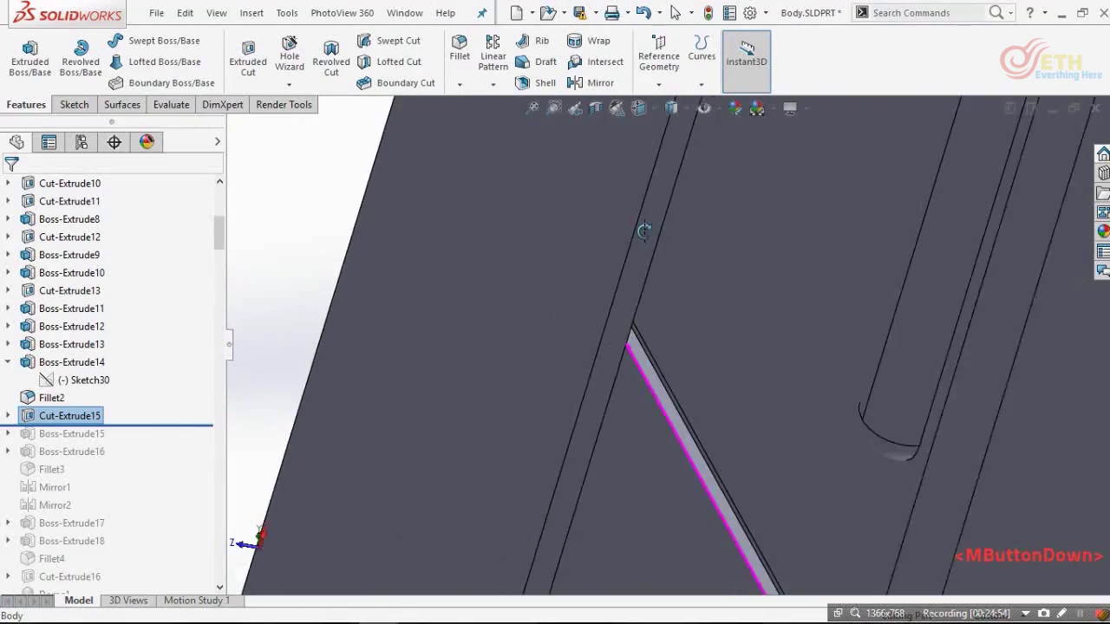
scroll(up, 3)
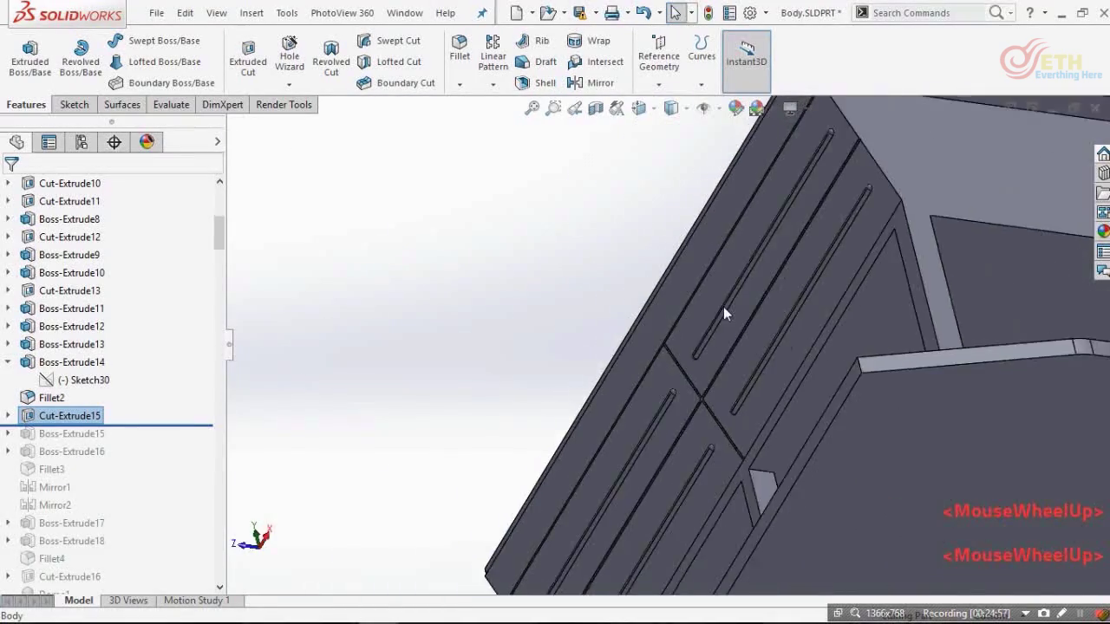
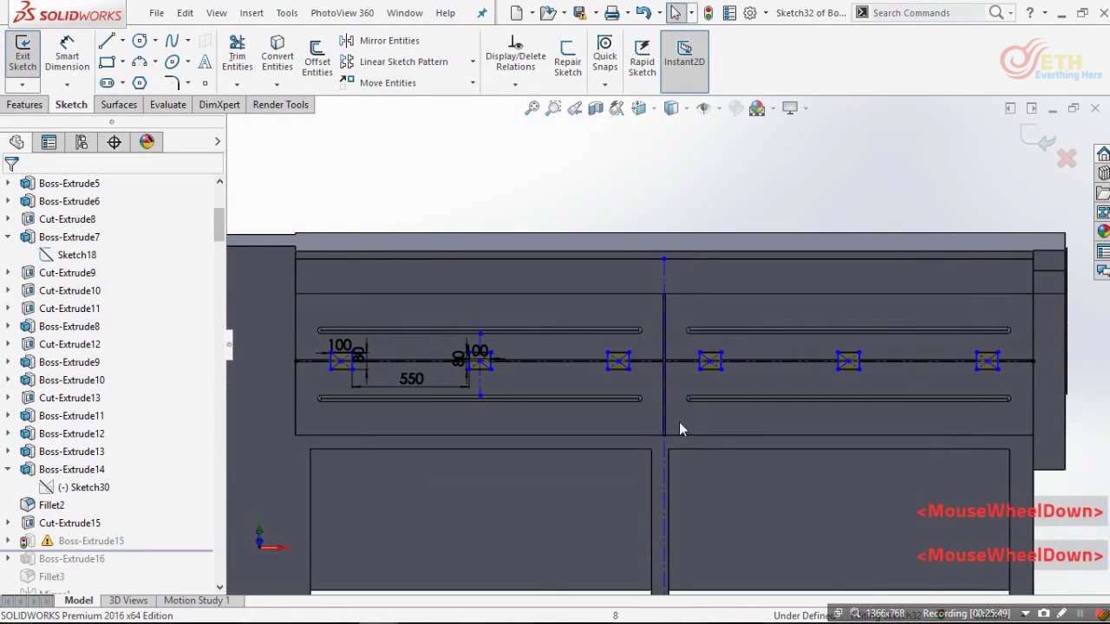
- Sketch 100x80 rectangles 550 mm apart on the seam and extrude them 10 mm and 5 mm in two directions
scroll(down, 3)
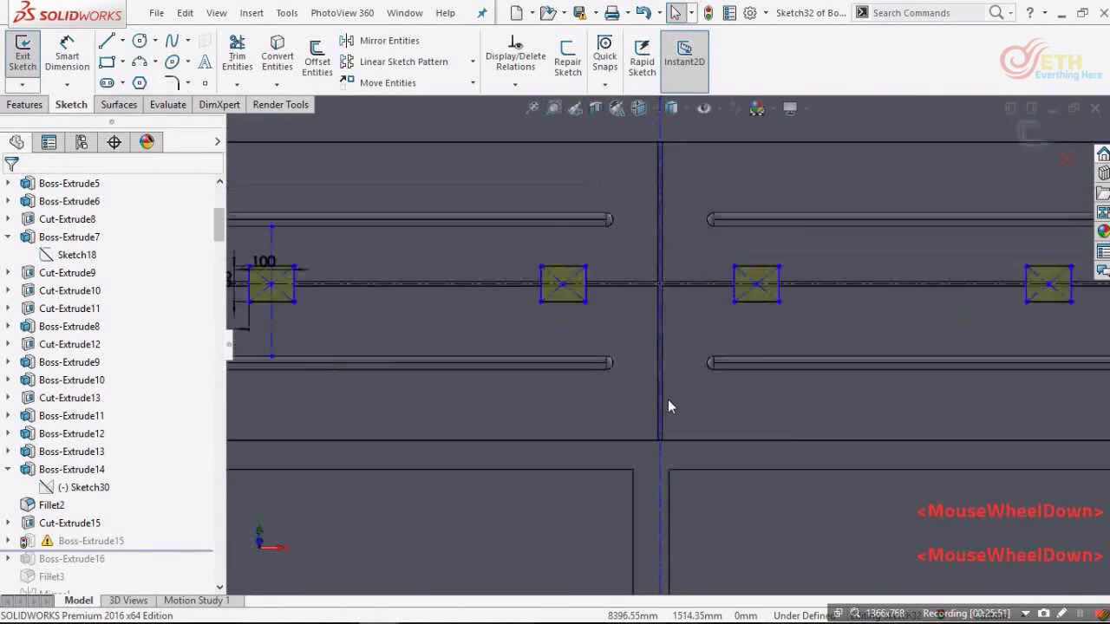
scroll(up, 3)
scroll(up, 3)
scroll(down, 3)
scroll(up, 3)
scroll(down, 3)
scroll(down, 3)
scroll(up, 3)
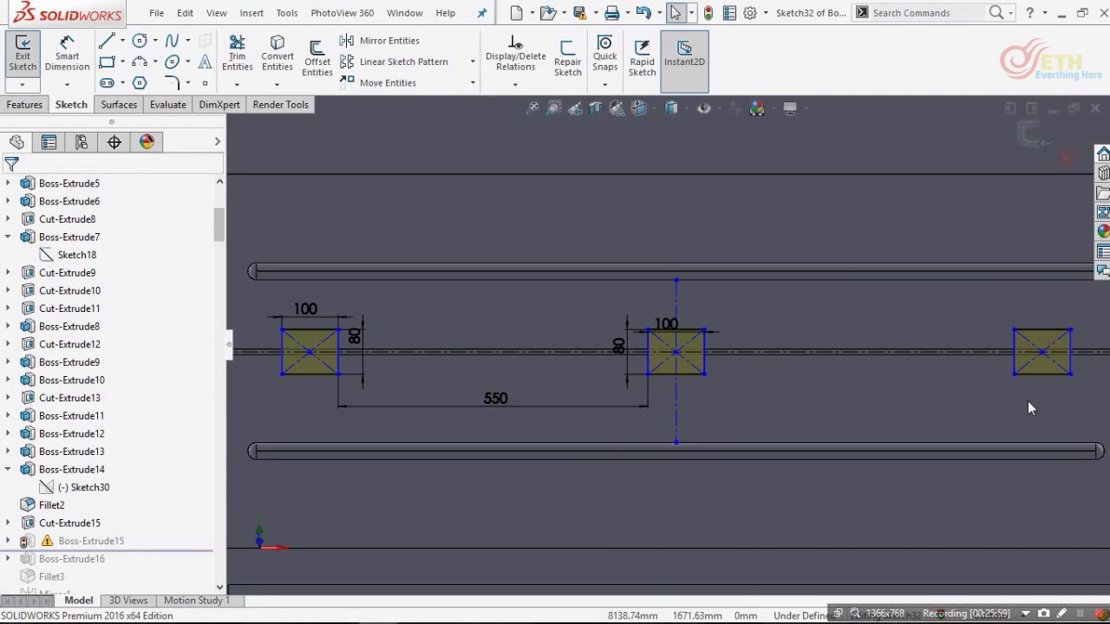
scroll(up, 3)
scroll(down, 3)
scroll(up, 3)
scroll(down, 3)
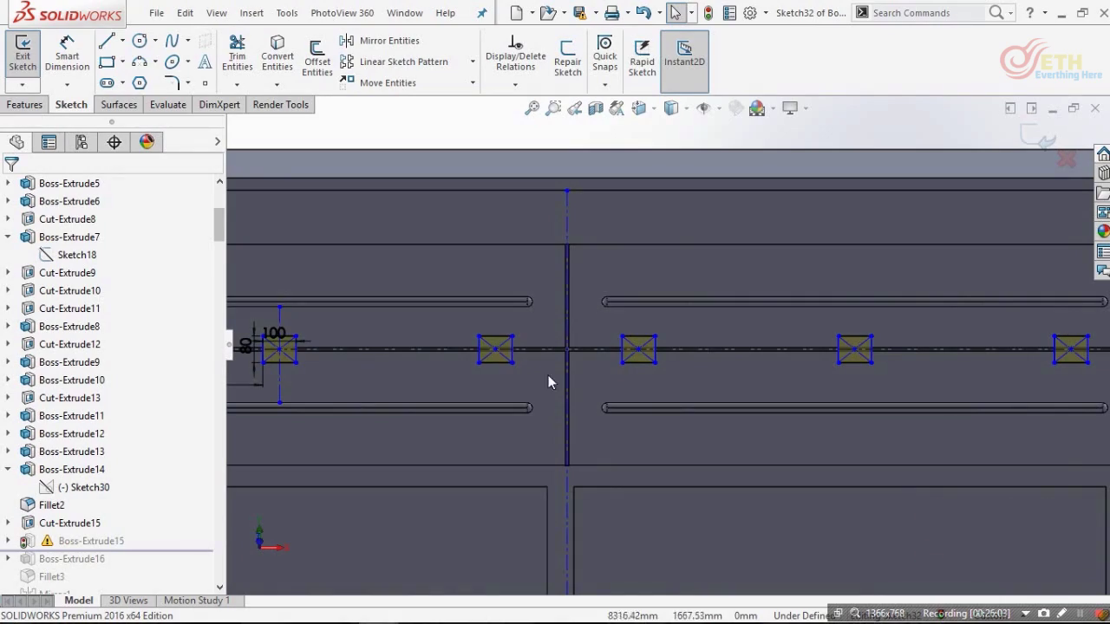
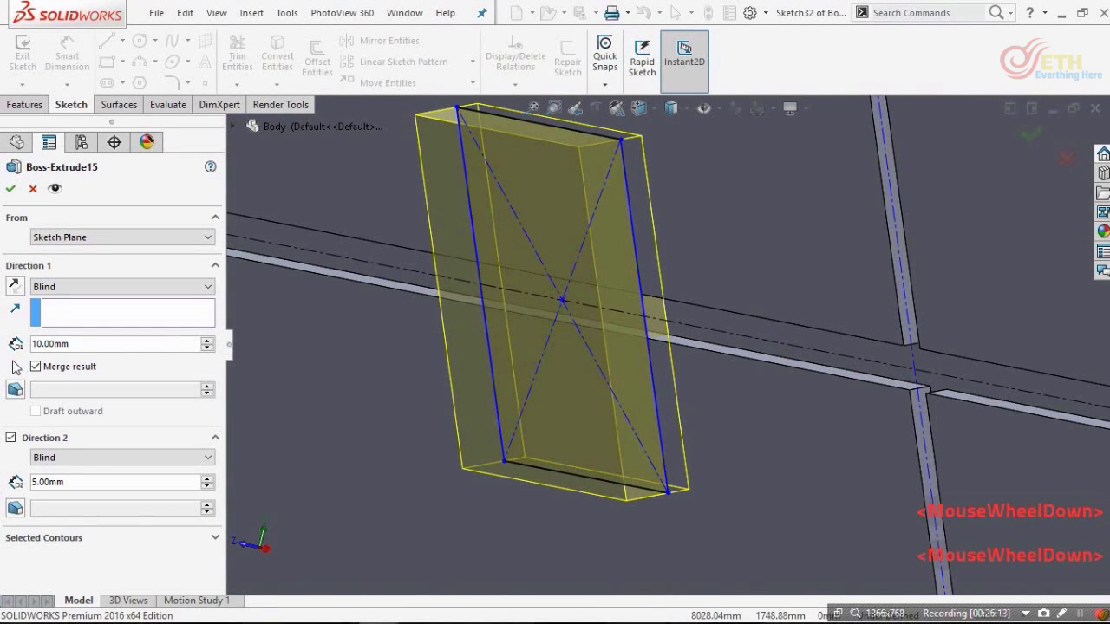
scroll(up, 3)
scroll(down, 3)
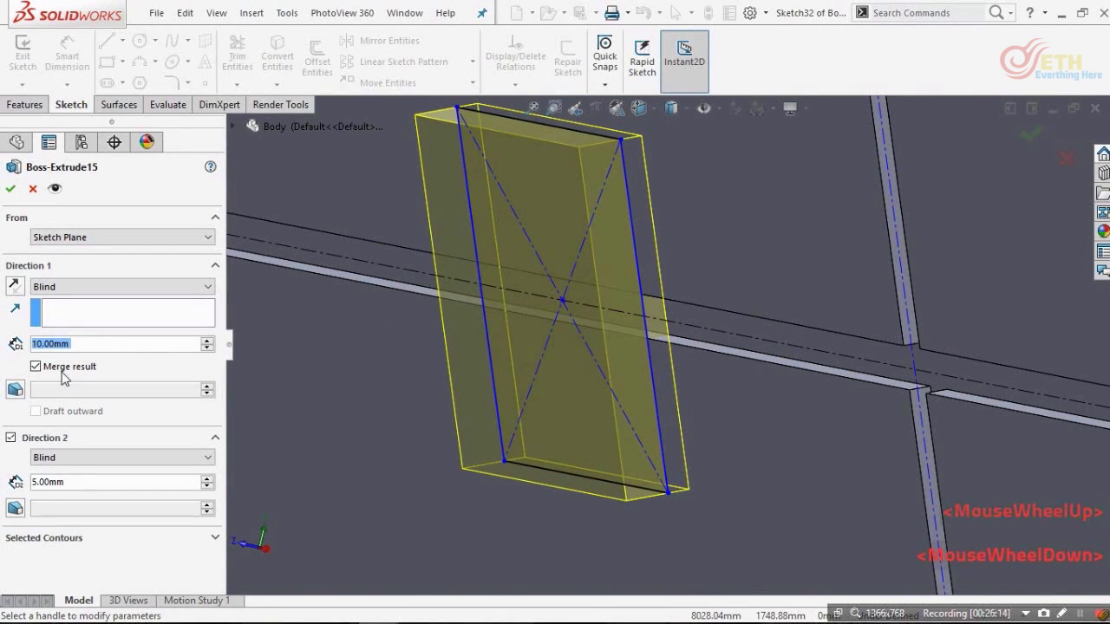
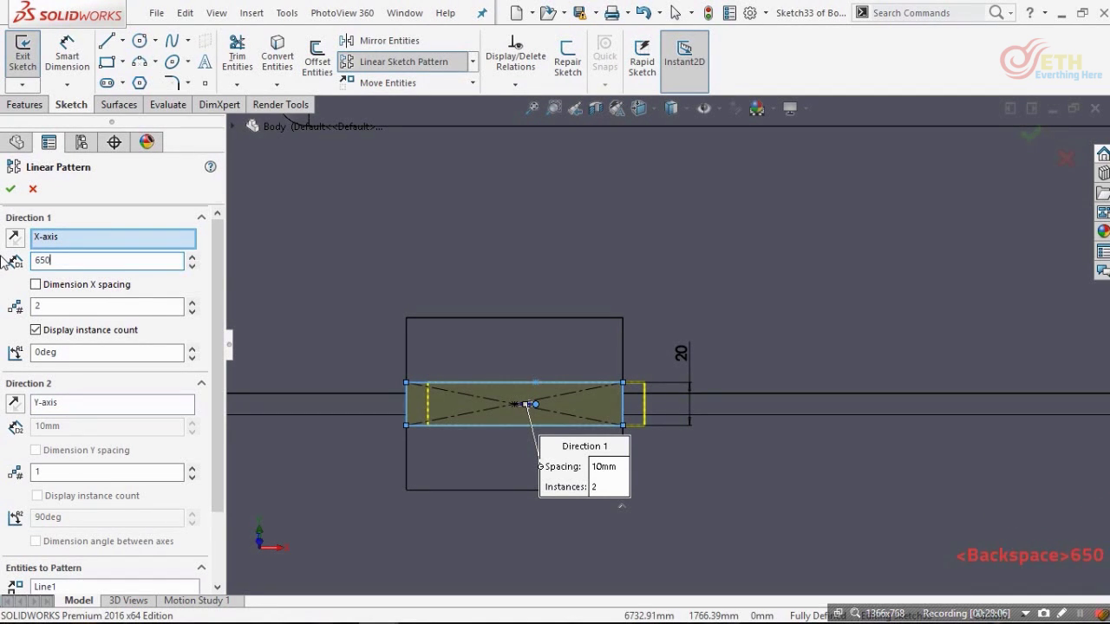
- Confirm the 650 mm spacing for the three-instance linear pattern of the 20 mm hinge bar
key(Return)
scroll(up, 3)
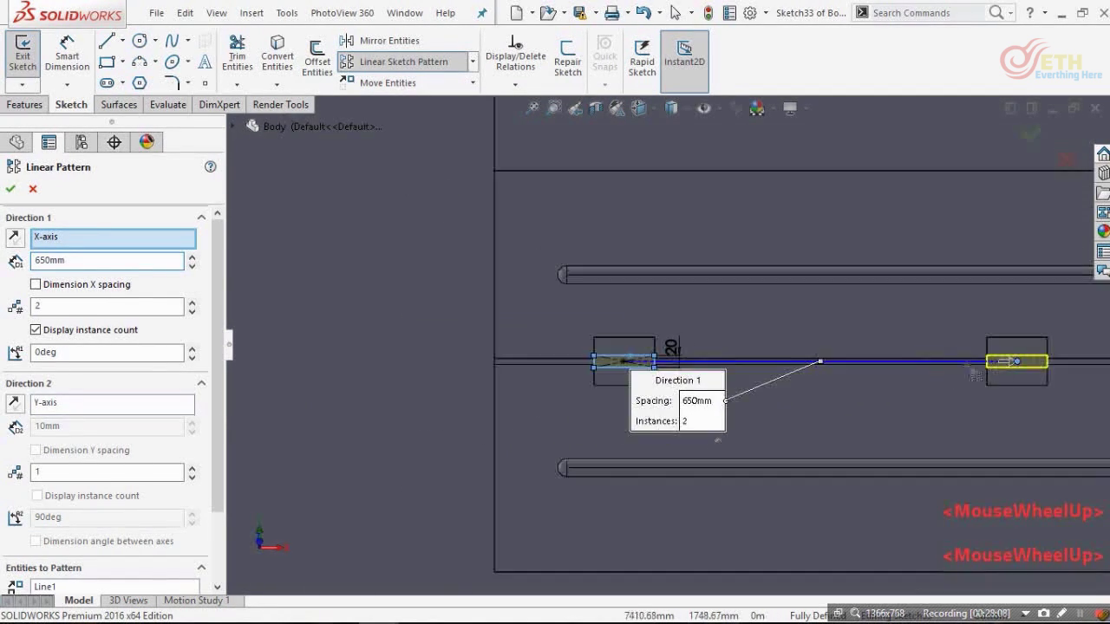
scroll(down, 3)
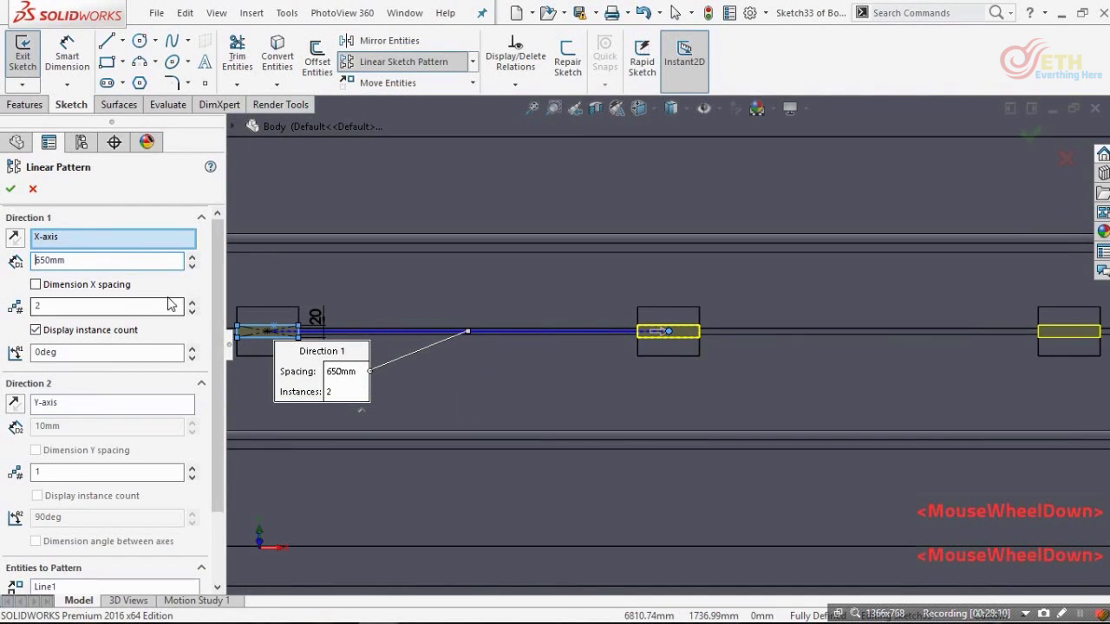
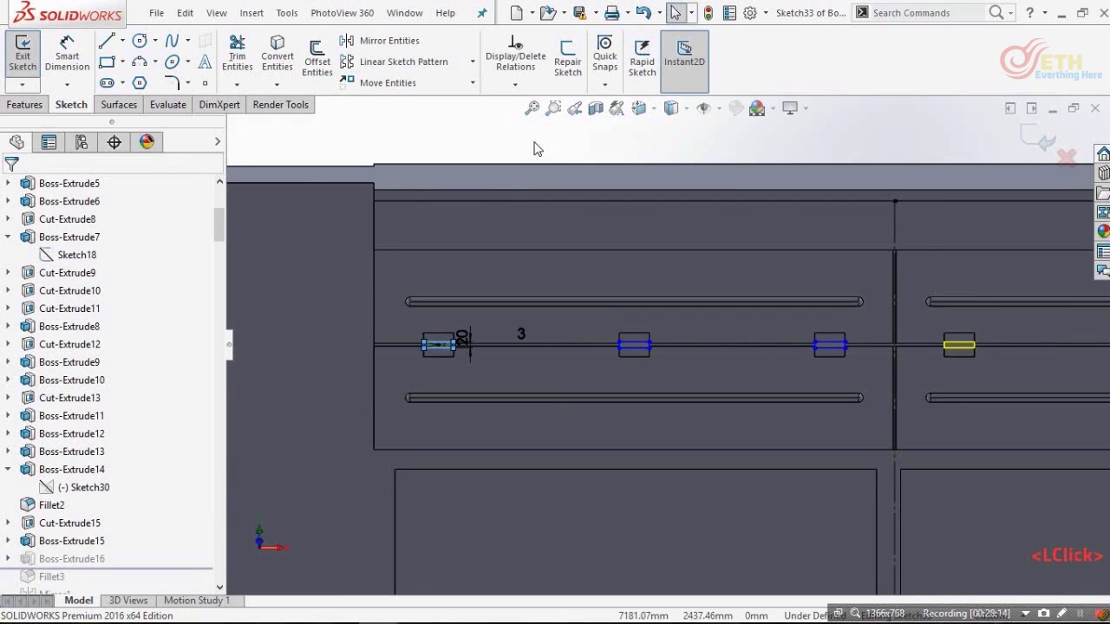
scroll(down, 3)
- Select the three hinge bars and their dimension as Mirror Entities across the seam centre line
click(634, 348)
scroll(up, 3)
scroll(down, 3)
click(752, 202)
scroll(down, 3)
scroll(up, 3)
scroll(down, 3)
click(645, 407)
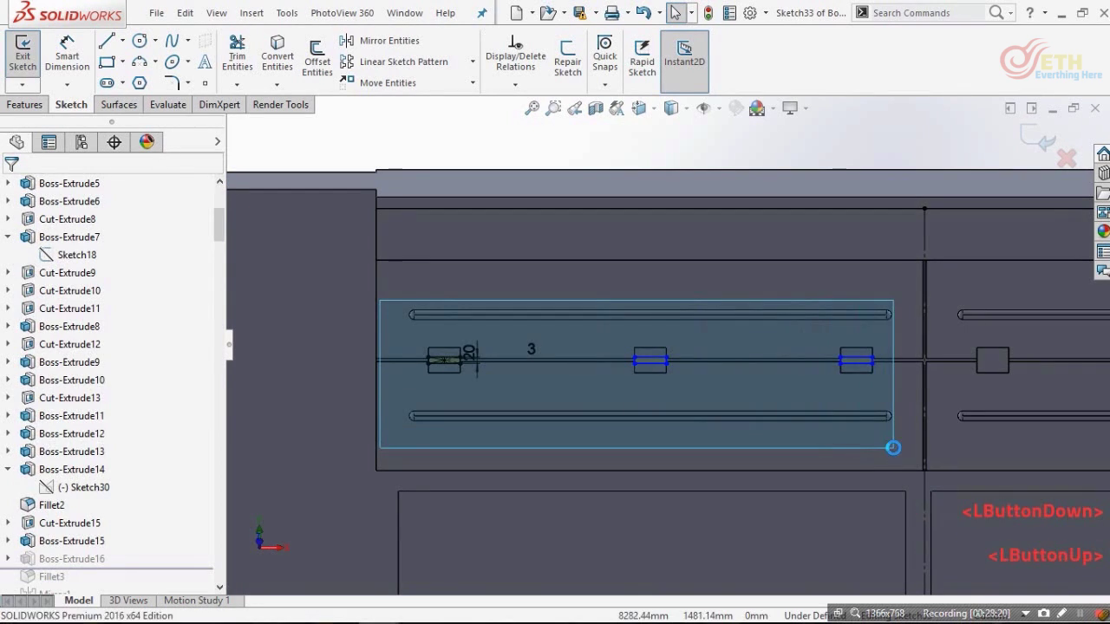
scroll(up, 3)
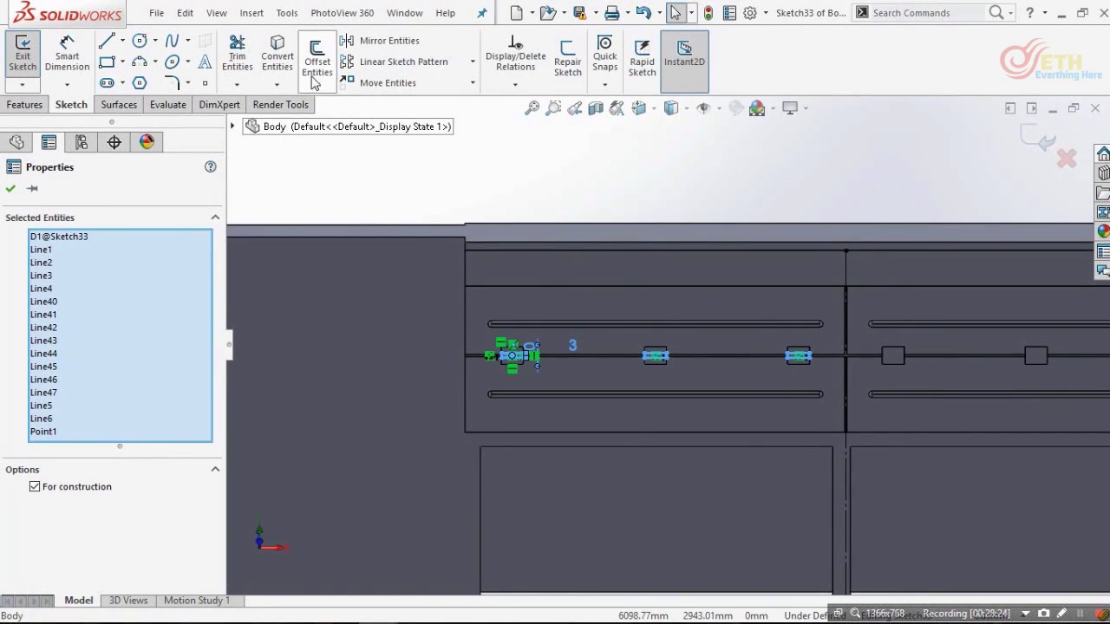
click(396, 55)
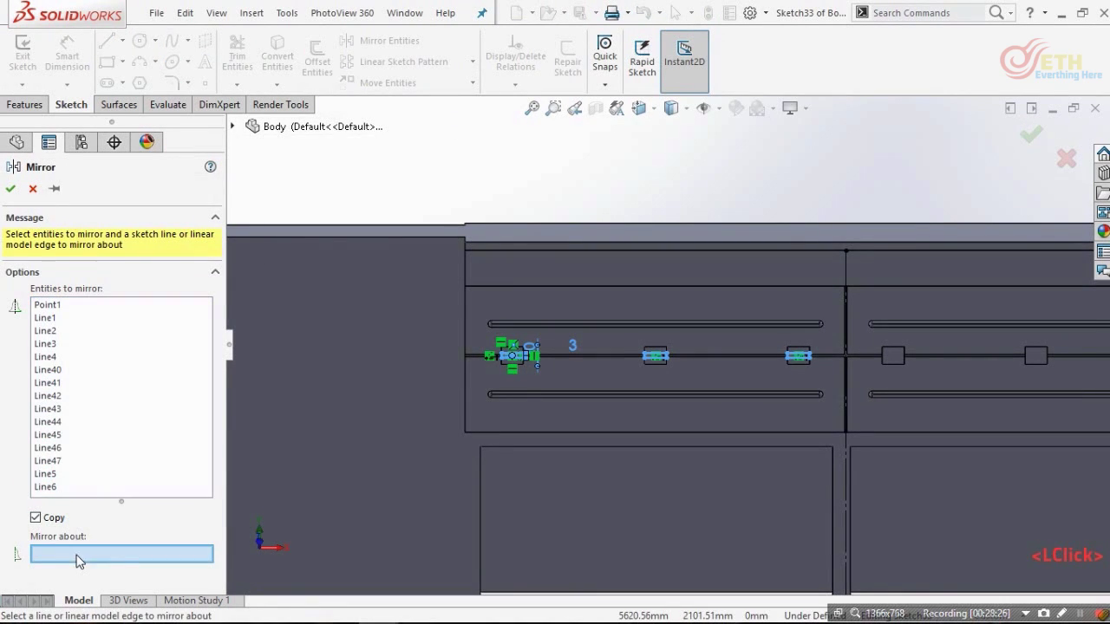
scroll(down, 3)
scroll(up, 3)
scroll(down, 3)
scroll(up, 3)
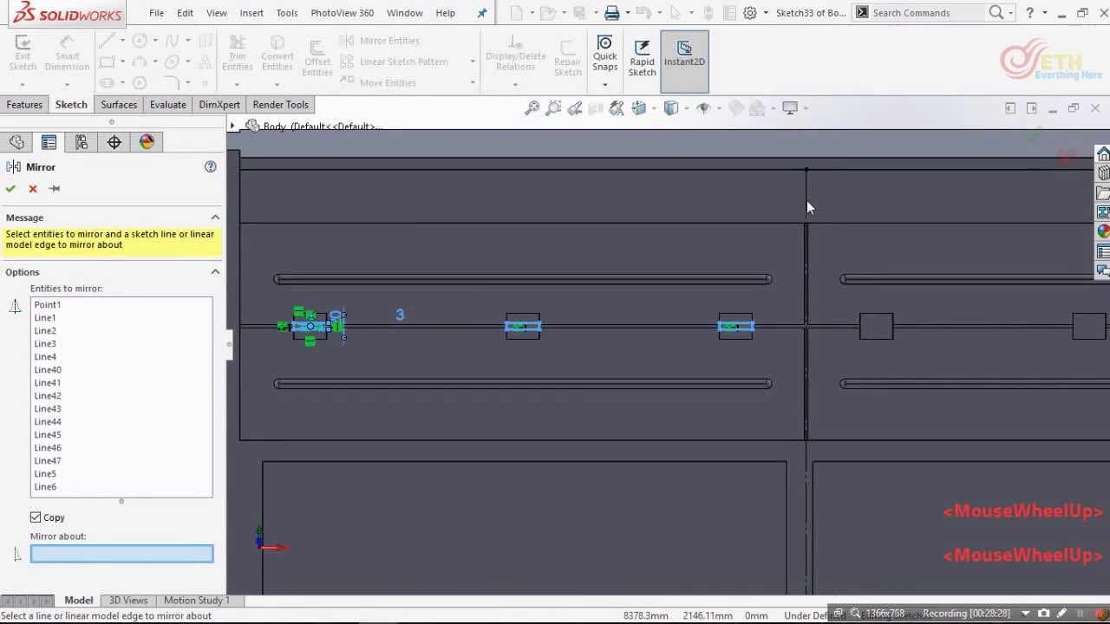